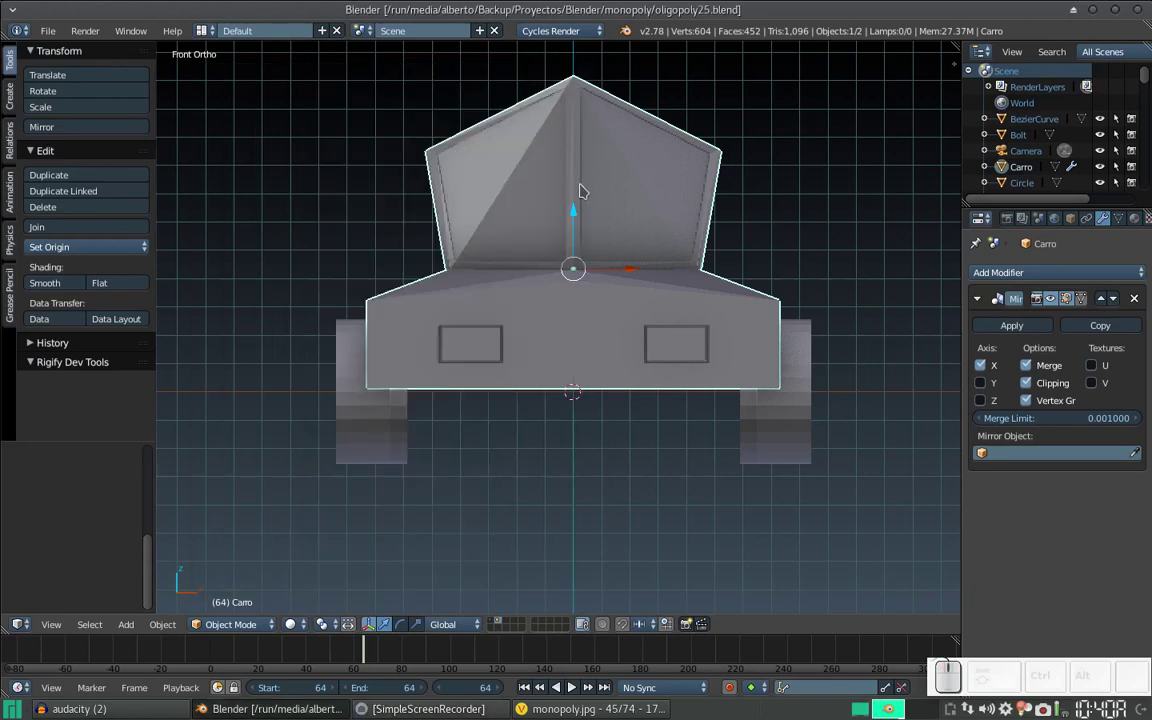
Step: Select the wheels object and orbit around to view the wheels from the side
{"action": "left_click_drag", "start_coordinate": [756, 272], "coordinate": [549, 358]}
{"action": "right_click", "coordinate": [538, 362]}
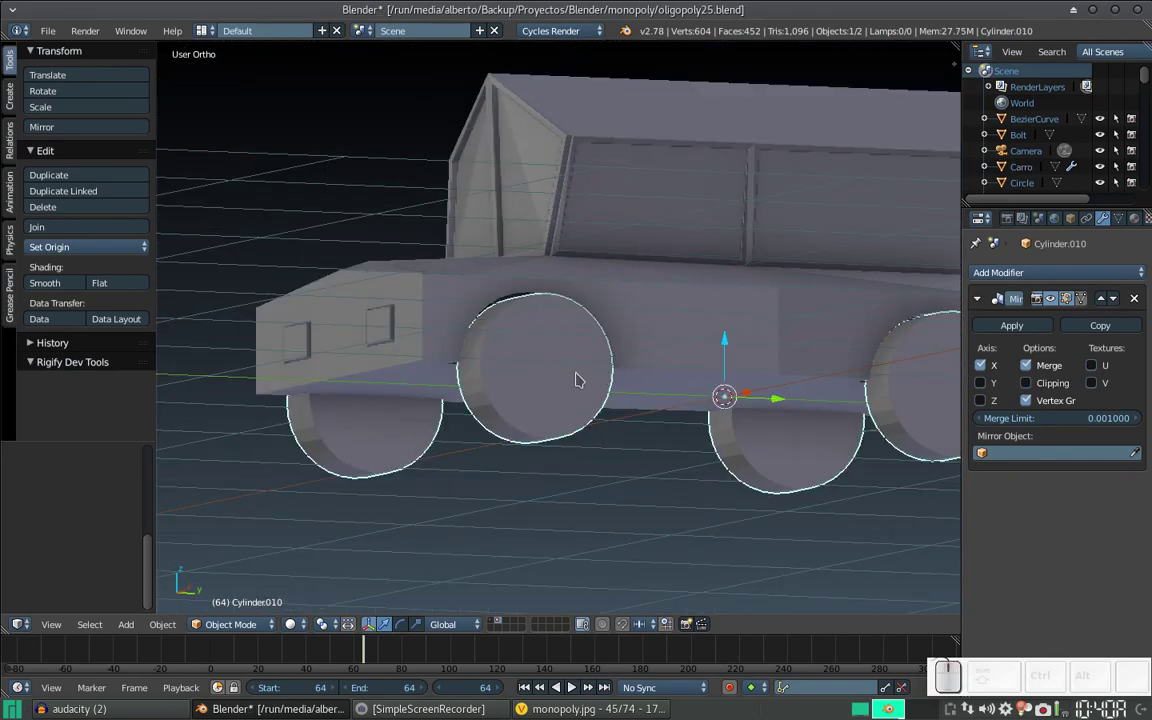
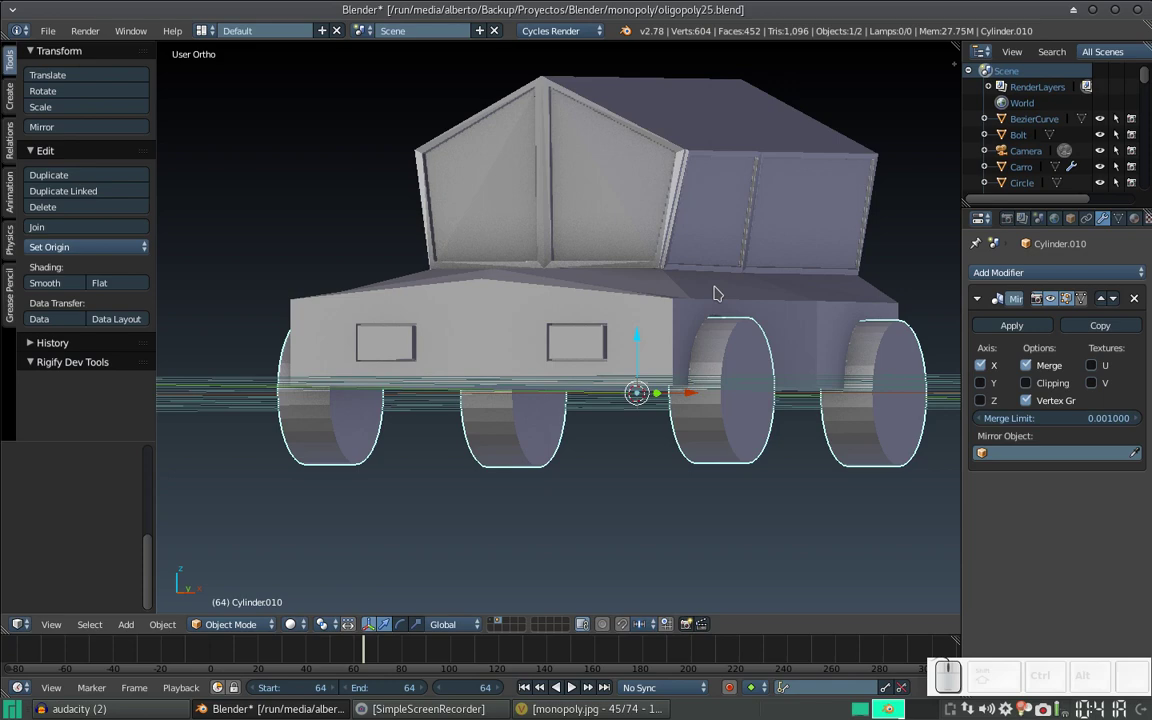
{"action": "left_click_drag", "start_coordinate": [789, 306], "coordinate": [638, 316]}
{"action": "left_click_drag", "start_coordinate": [559, 334], "coordinate": [534, 319]}
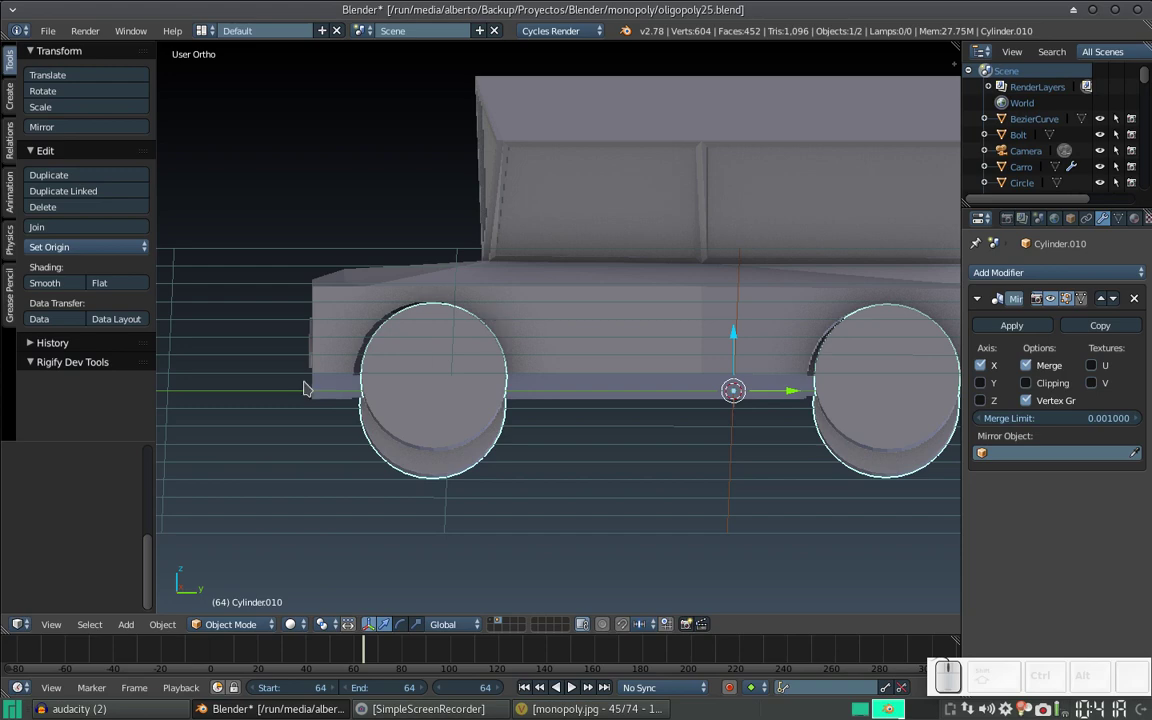
{"action": "left_click_drag", "start_coordinate": [363, 366], "coordinate": [580, 224]}
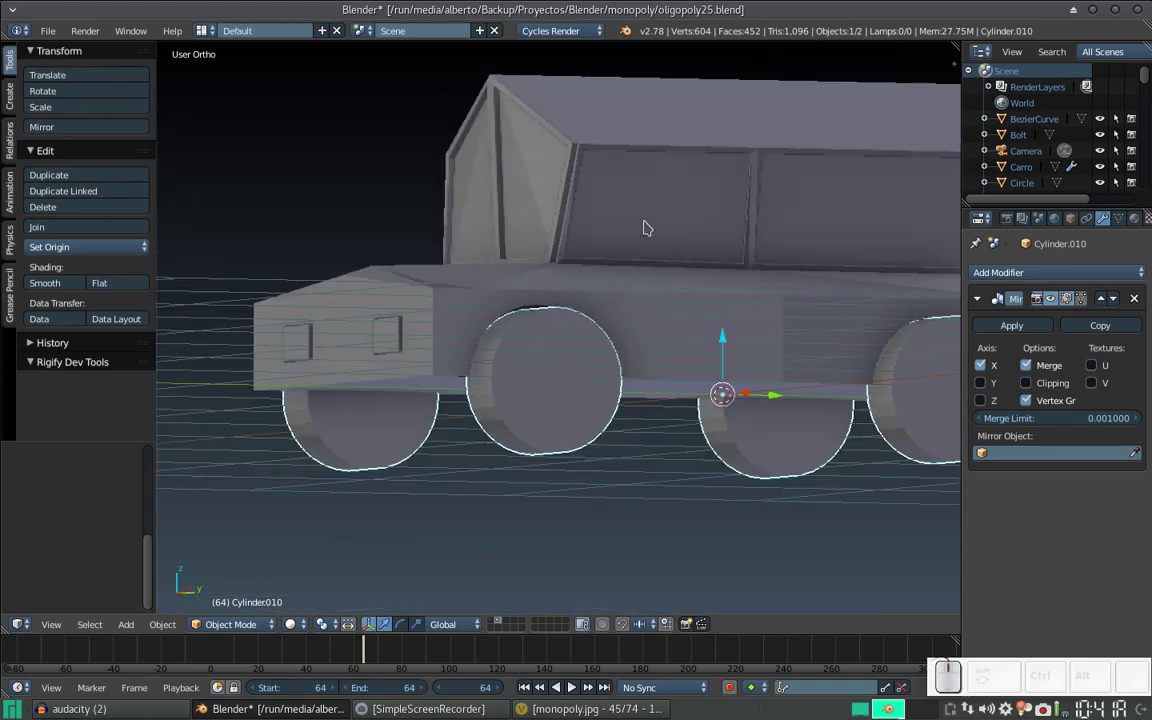
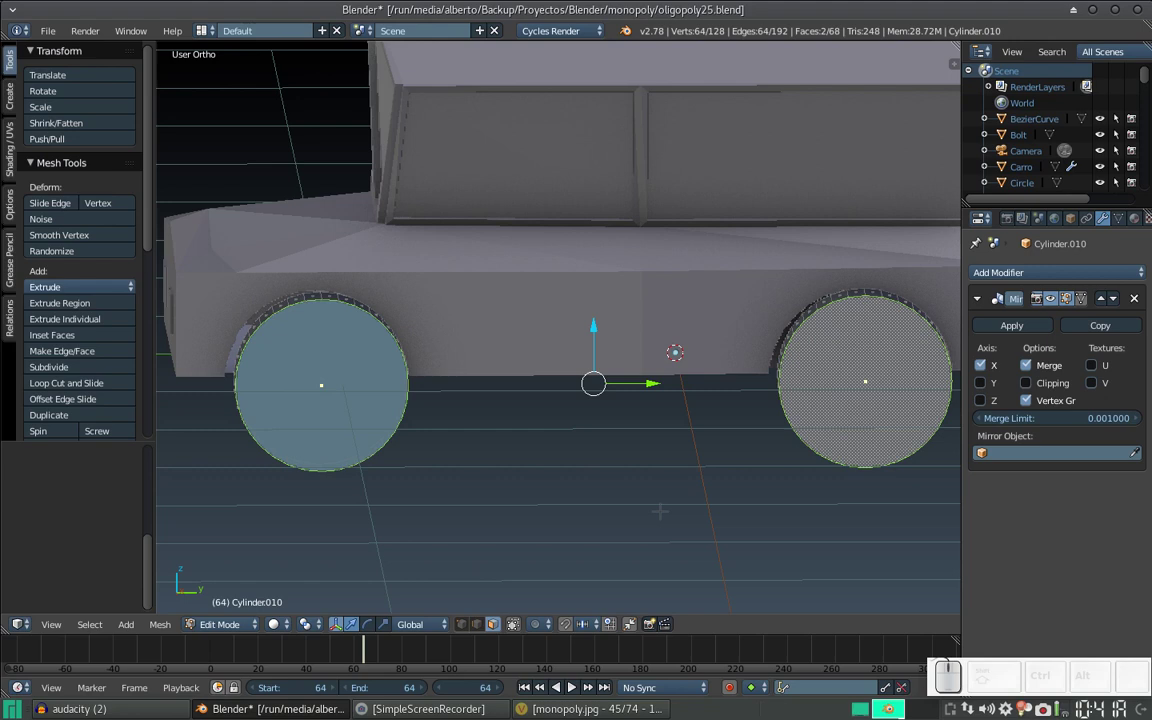
Step: Try extruding and shrinking the wheel faces twice, undoing both unwanted results
{"action": "key", "text": "e"}
{"action": "key", "text": "s"}
{"action": "key", "text": "Escape"}
{"action": "key", "text": "ctrl+z"}
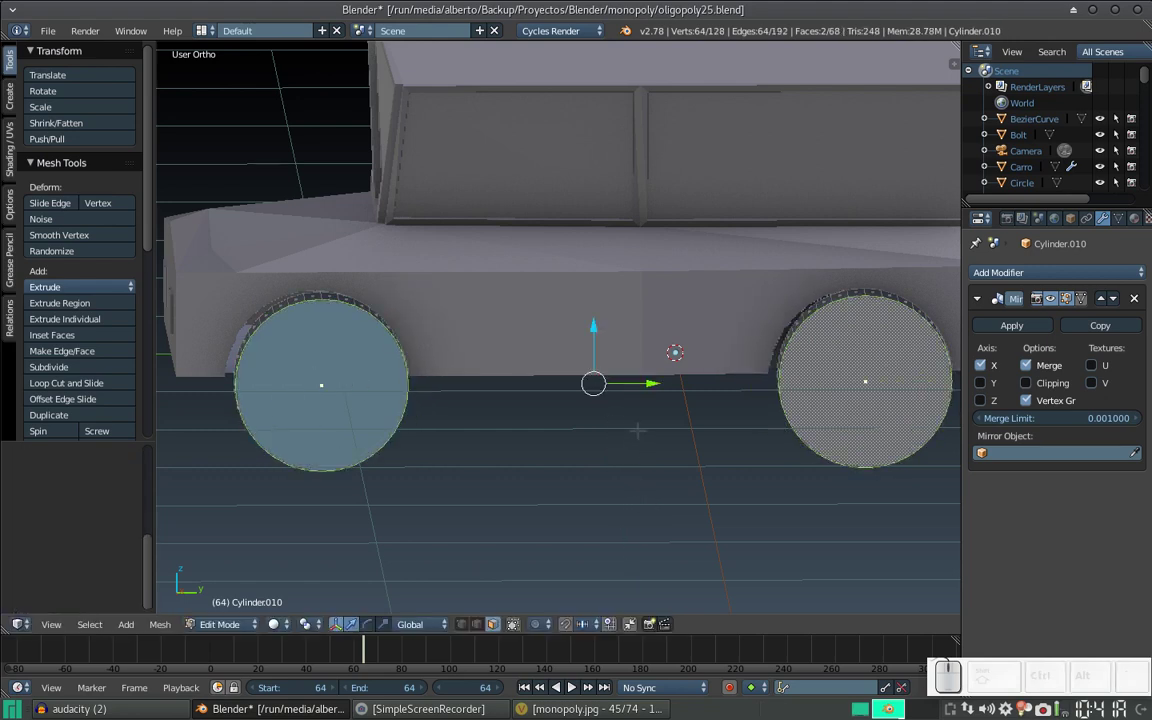
{"action": "key", "text": "e"}
{"action": "key", "text": "alt+s"}
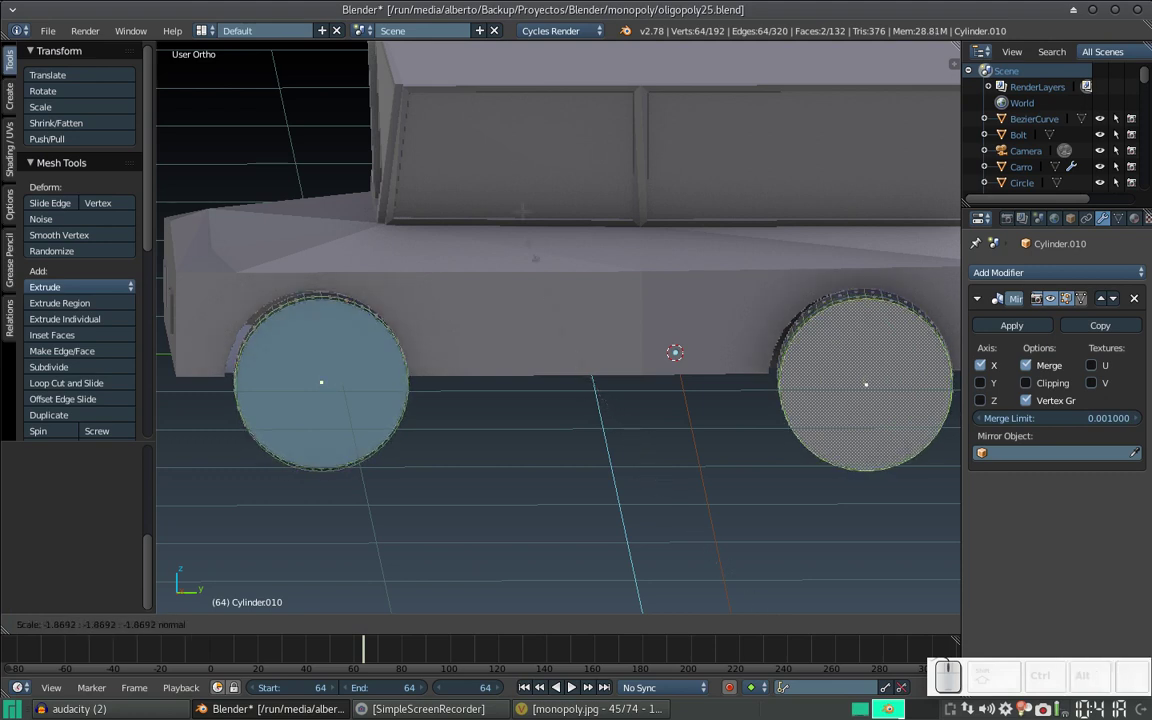
{"action": "key", "text": "Escape"}
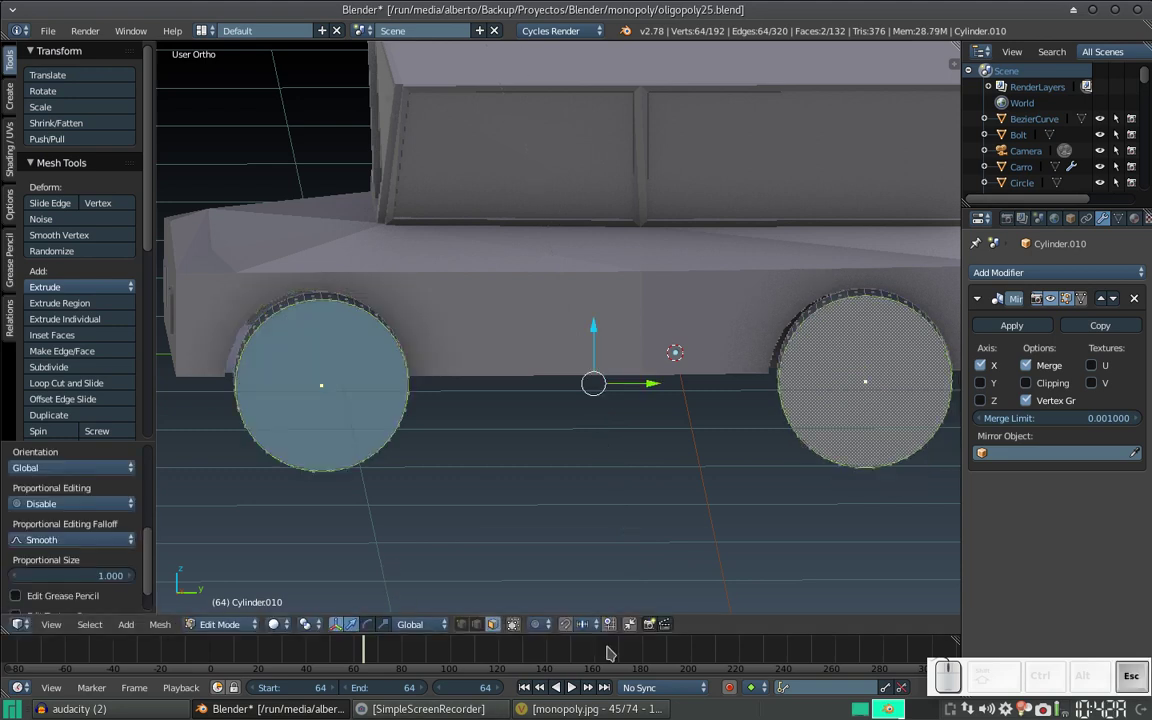
{"action": "key", "text": "ctrl+z"}
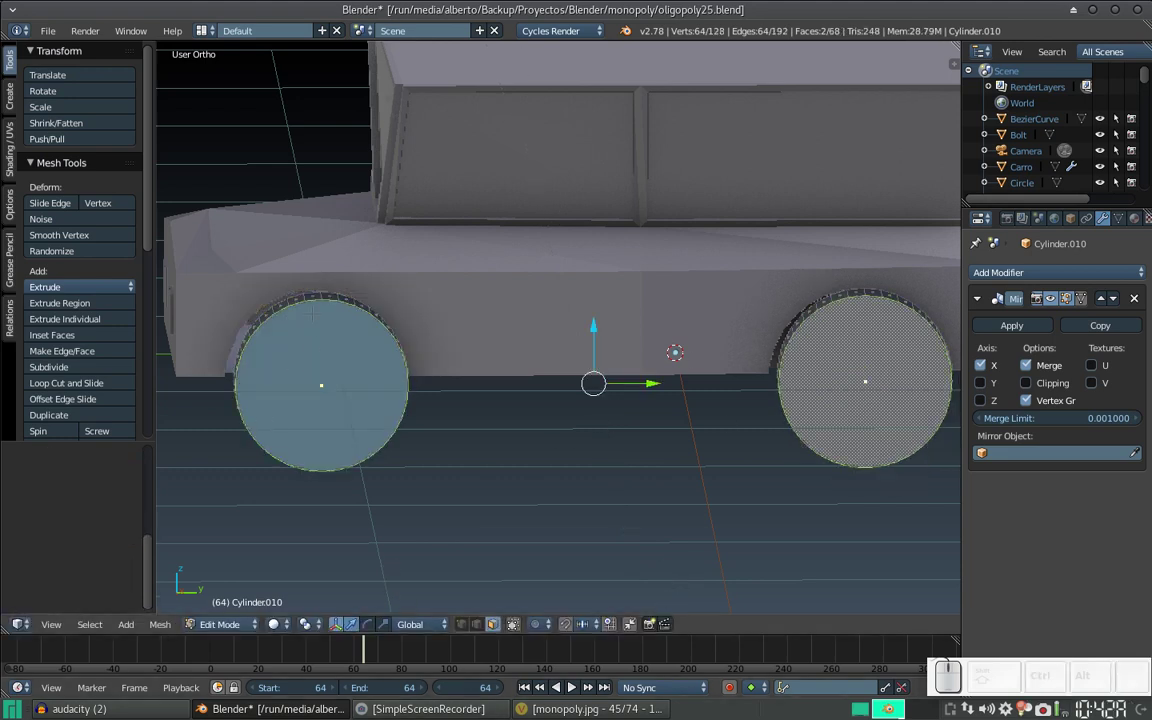
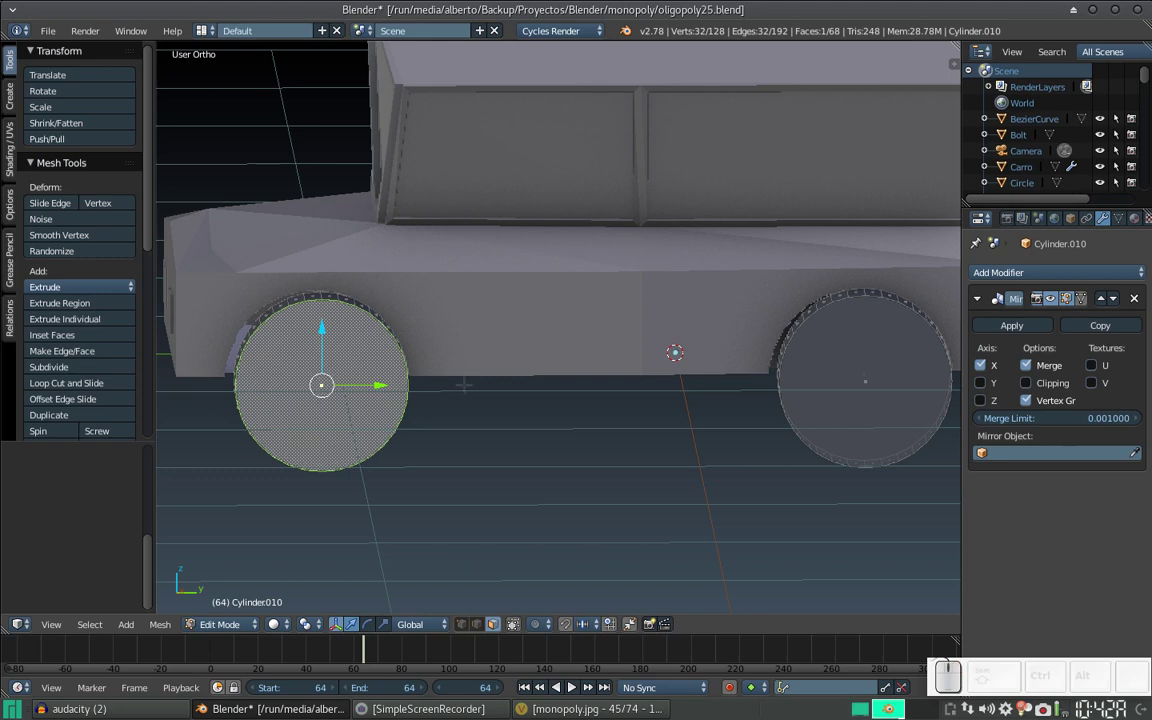
Step: Extrude the outer face scaled to 0.5 into a hub ring, then push the hub inward
{"action": "key", "text": "e"}
{"action": "key", "text": "s"}
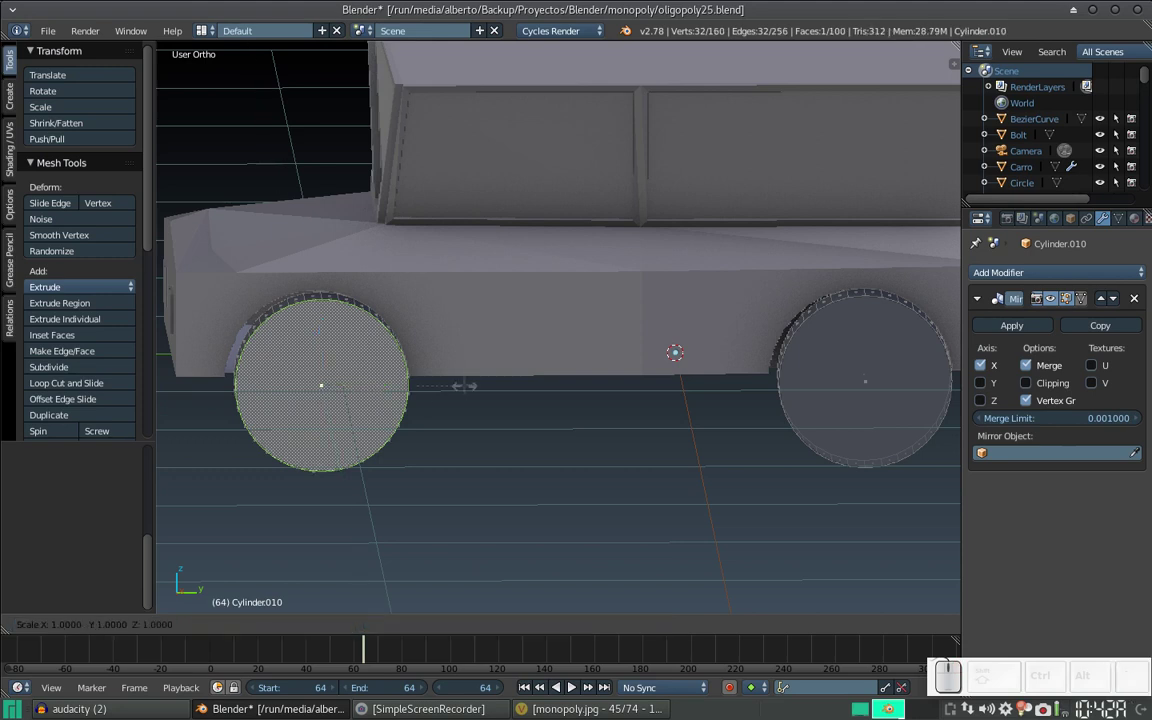
{"action": "key", "text": "KP_Decimal"}
{"action": "key", "text": "KP_5"}
{"action": "key", "text": "KP_Enter"}
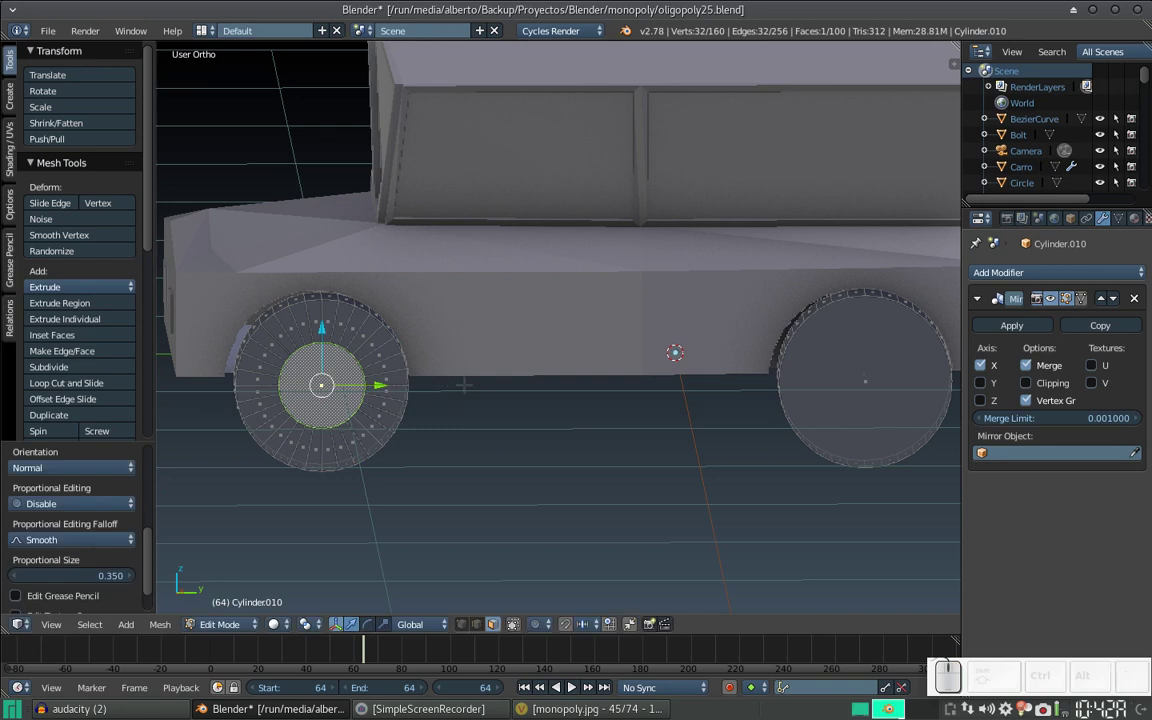
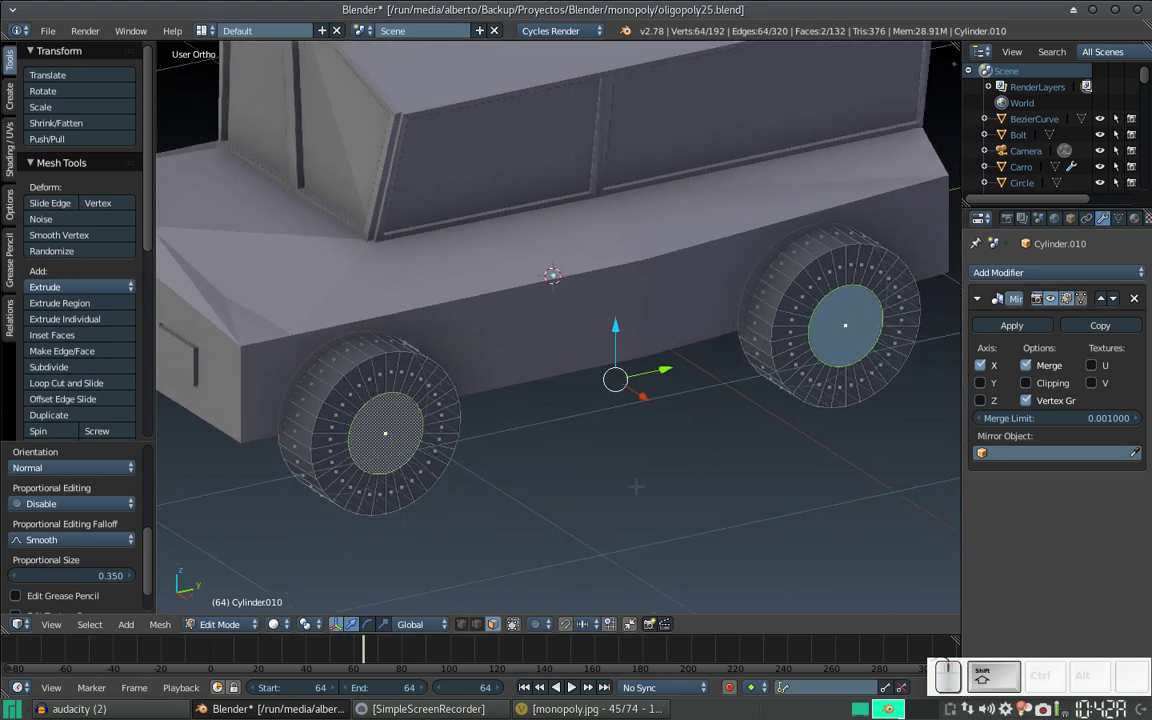
{"action": "key", "text": "e"}
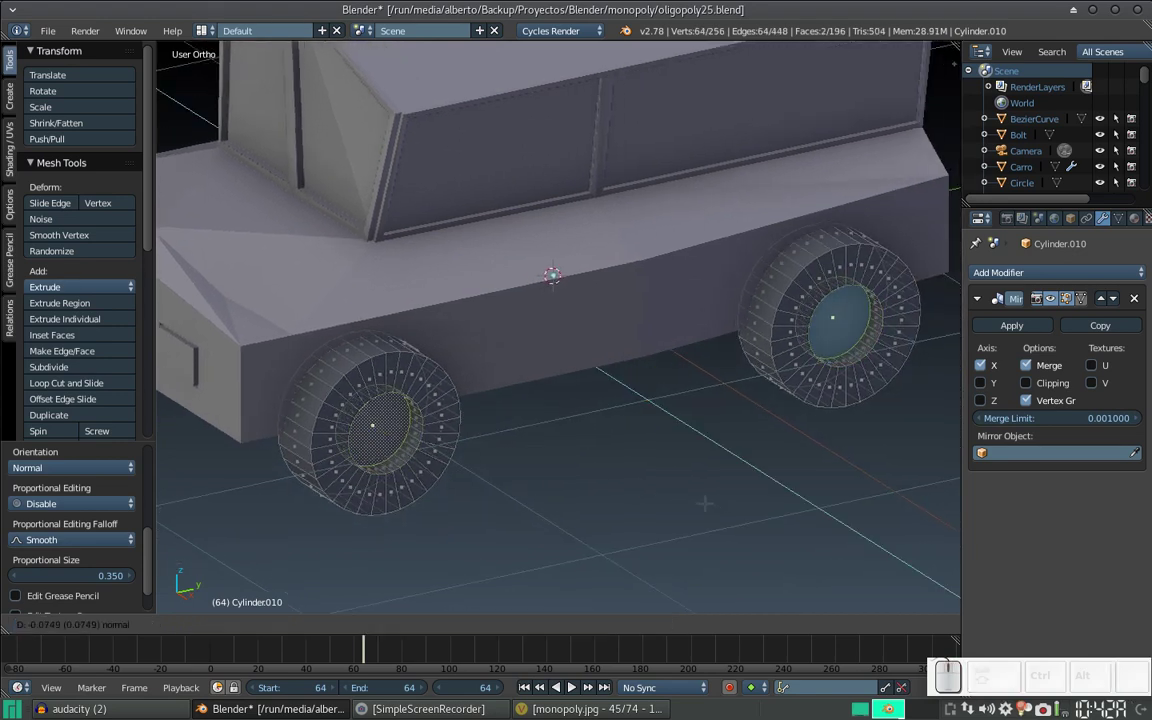
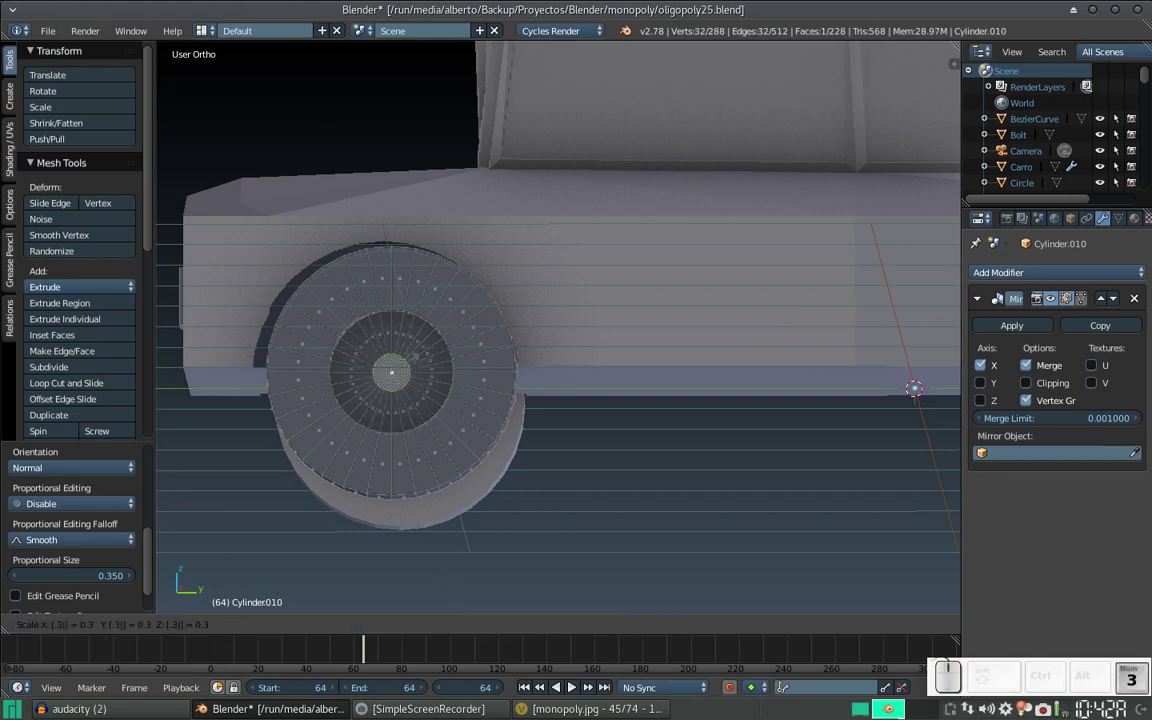
Step: Undo the last push, try a hub ring scaled to 0.1 and undo it
{"action": "key", "text": "Escape"}
{"action": "key", "text": "ctrl+z"}
{"action": "key", "text": "e"}
{"action": "key", "text": "s"}
{"action": "key", "text": "KP_Decimal"}
{"action": "key", "text": "KP_1"}
{"action": "key", "text": "Escape"}
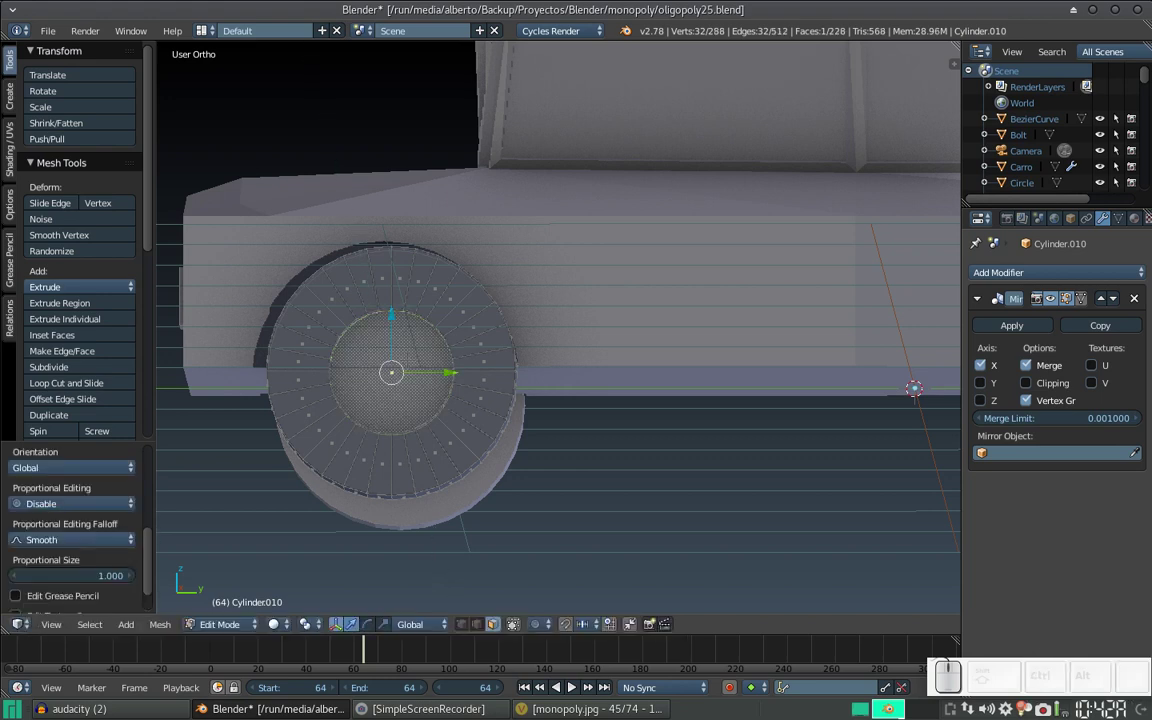
{"action": "key", "text": "ctrl+z"}
Step: After discarding a 0.5 attempt, add a concentric hub ring scaled to 0.7
{"action": "key", "text": "e"}
{"action": "key", "text": "s"}
{"action": "key", "text": "KP_Decimal"}
{"action": "key", "text": "KP_5"}
{"action": "key", "text": "Escape"}
{"action": "key", "text": "ctrl+z"}
{"action": "key", "text": "e"}
{"action": "key", "text": "s"}
{"action": "key", "text": "KP_Decimal"}
{"action": "key", "text": "KP_7"}
{"action": "key", "text": "KP_Enter"}
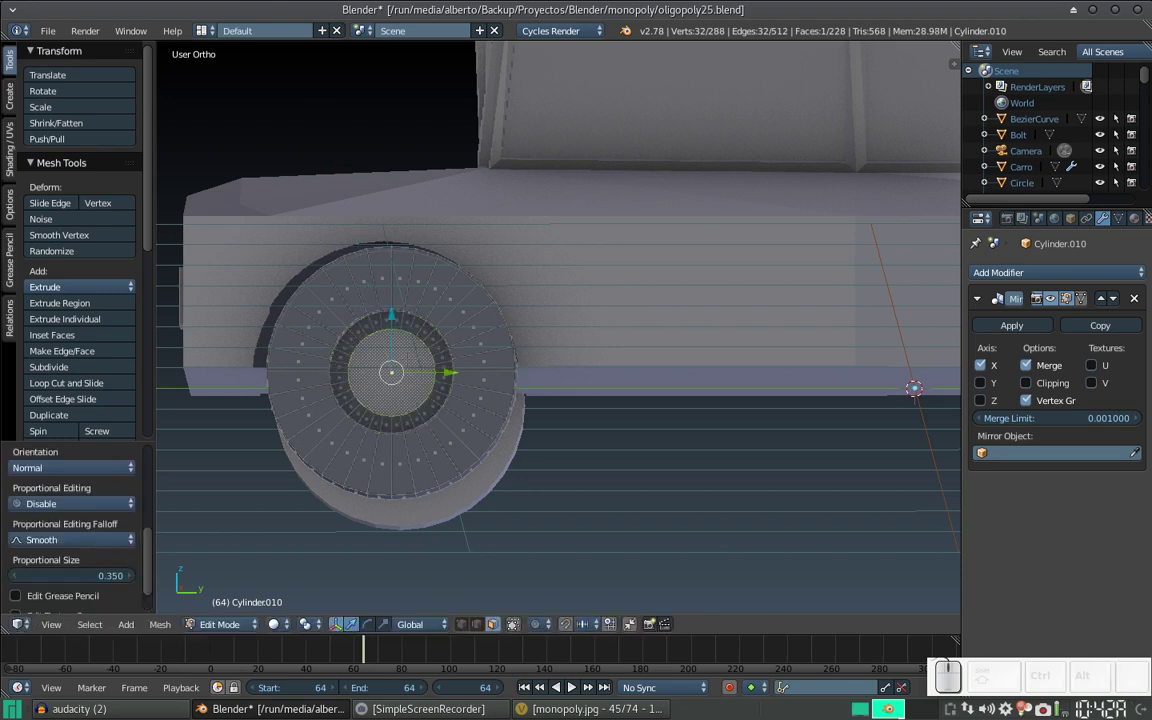
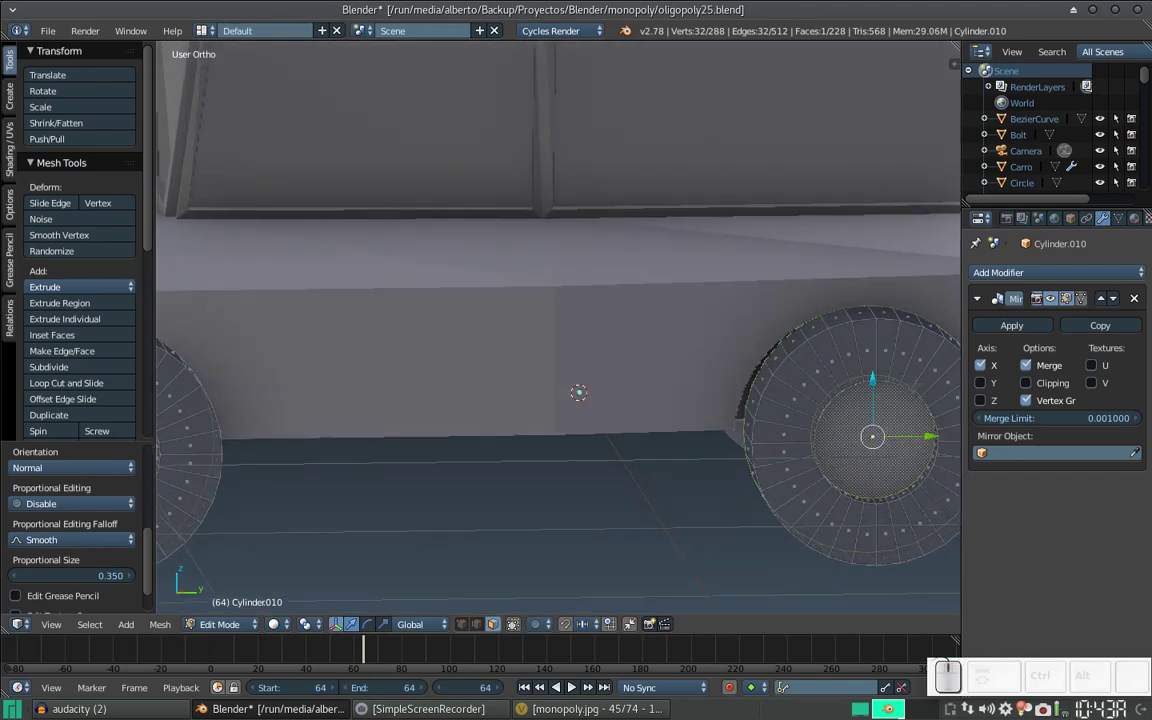
Step: Add a further inner hub ring, again scaled to 0.7
{"action": "key", "text": "e"}
{"action": "key", "text": "s"}
{"action": "key", "text": "KP_Decimal"}
{"action": "key", "text": "KP_7"}
{"action": "key", "text": "KP_Enter"}
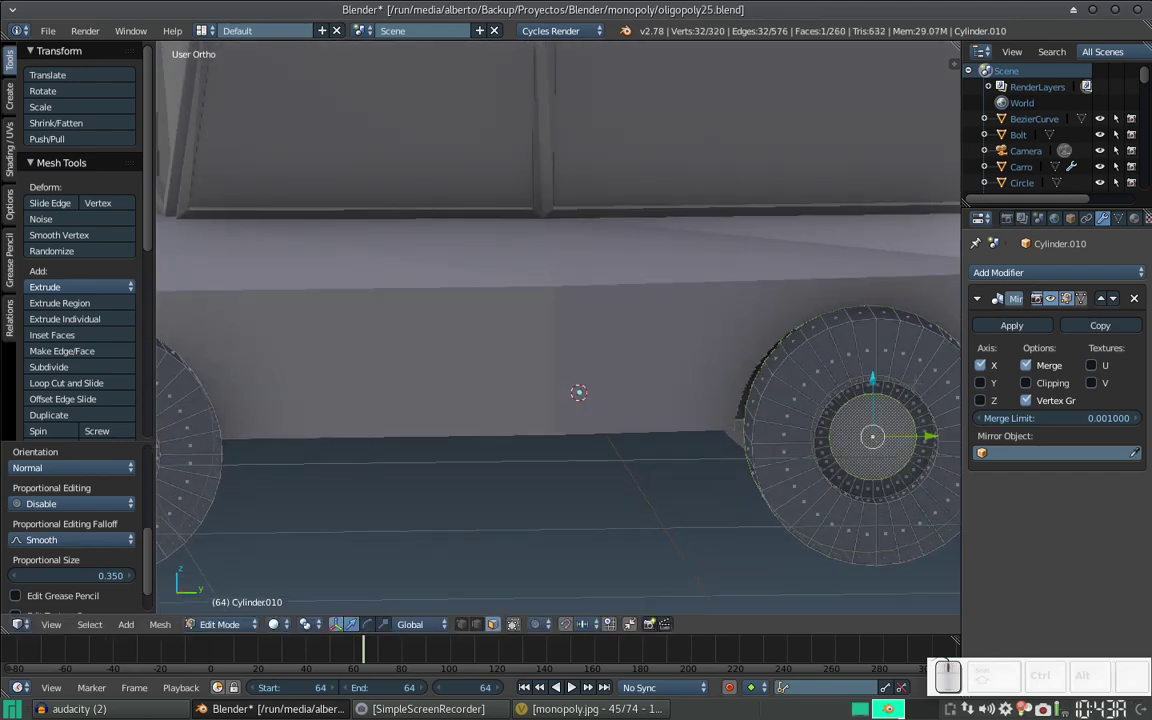
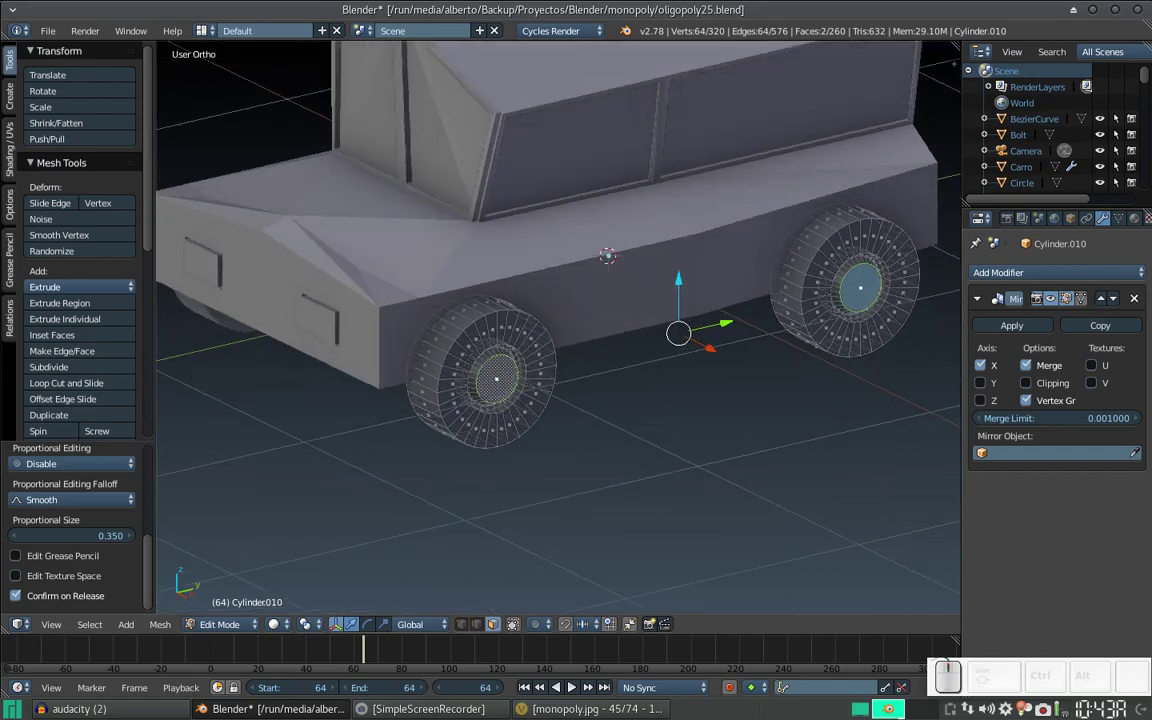
Step: Leave wheel editing, inspect the smoothed tyre and hub, then pick the car body Carro
{"action": "key", "text": "Tab"}
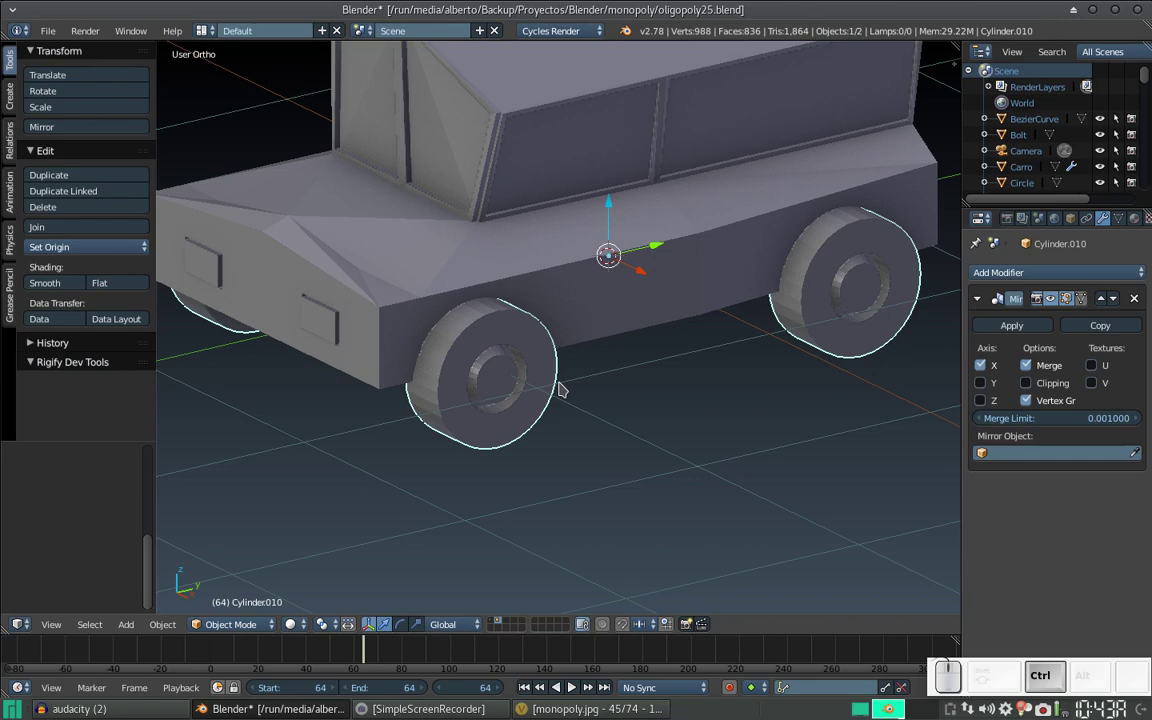
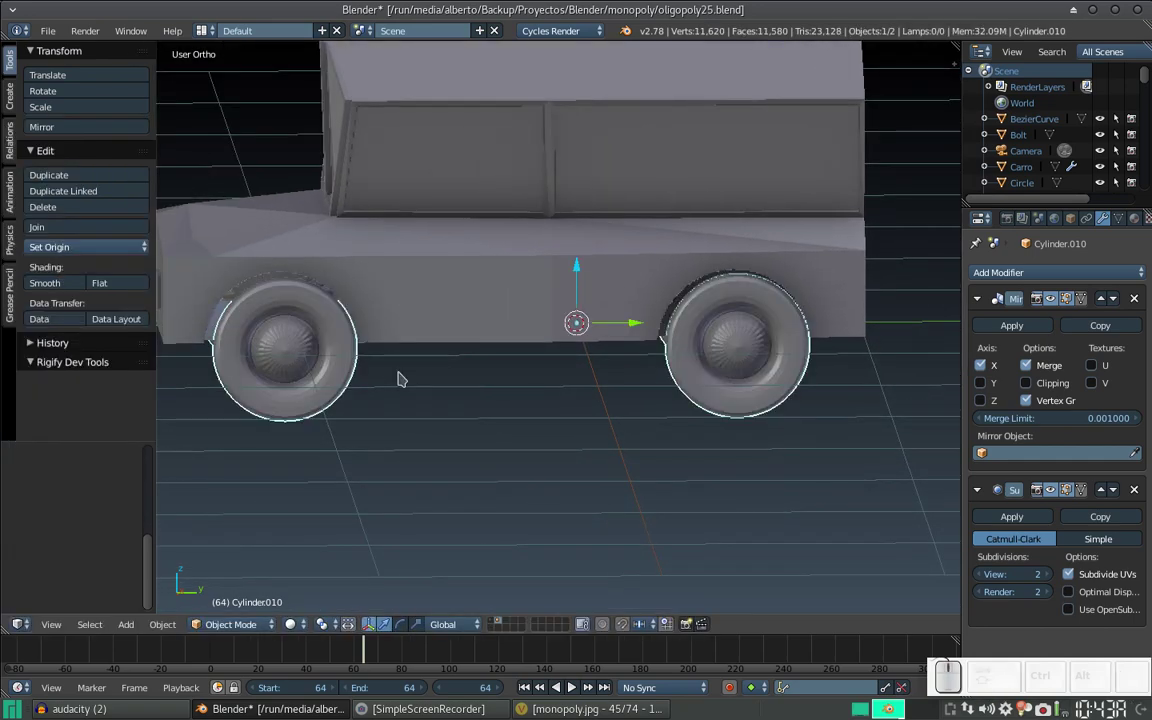
{"action": "scroll", "scroll_direction": "down", "scroll_amount": 3}
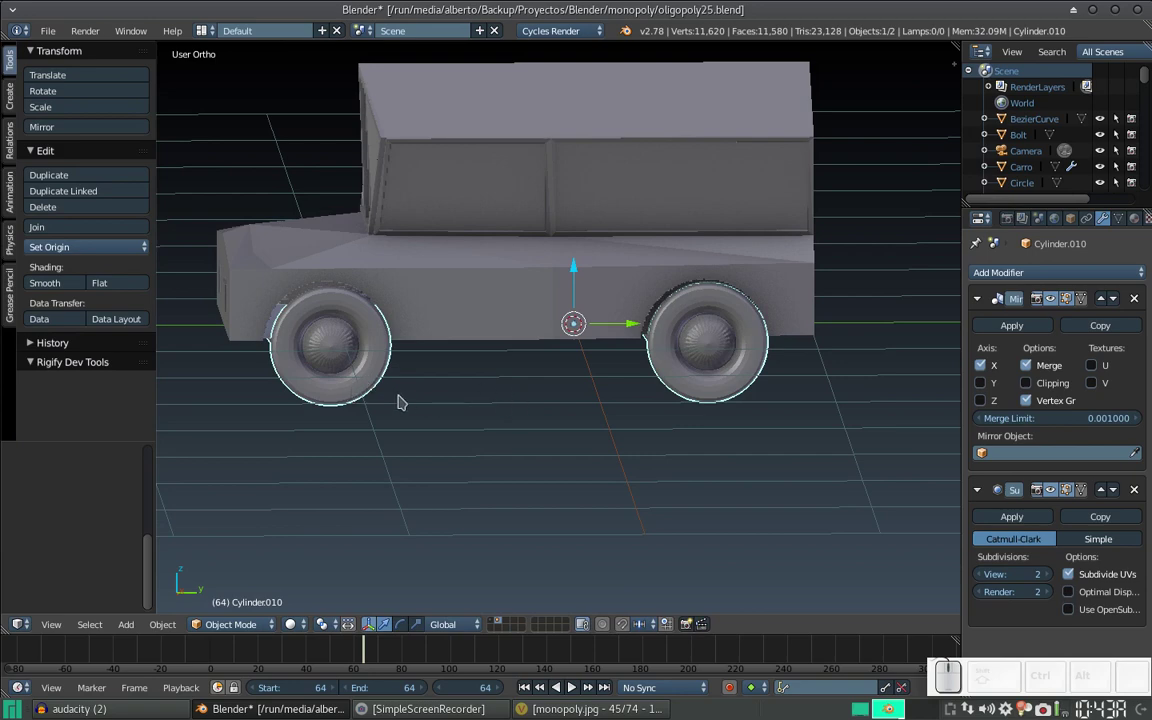
{"action": "middle_click", "coordinate": [384, 384]}
{"action": "scroll", "scroll_direction": "up", "scroll_amount": 3}
{"action": "middle_click", "coordinate": [345, 401]}
{"action": "middle_click", "coordinate": [402, 391]}
{"action": "scroll", "scroll_direction": "up", "scroll_amount": 3}
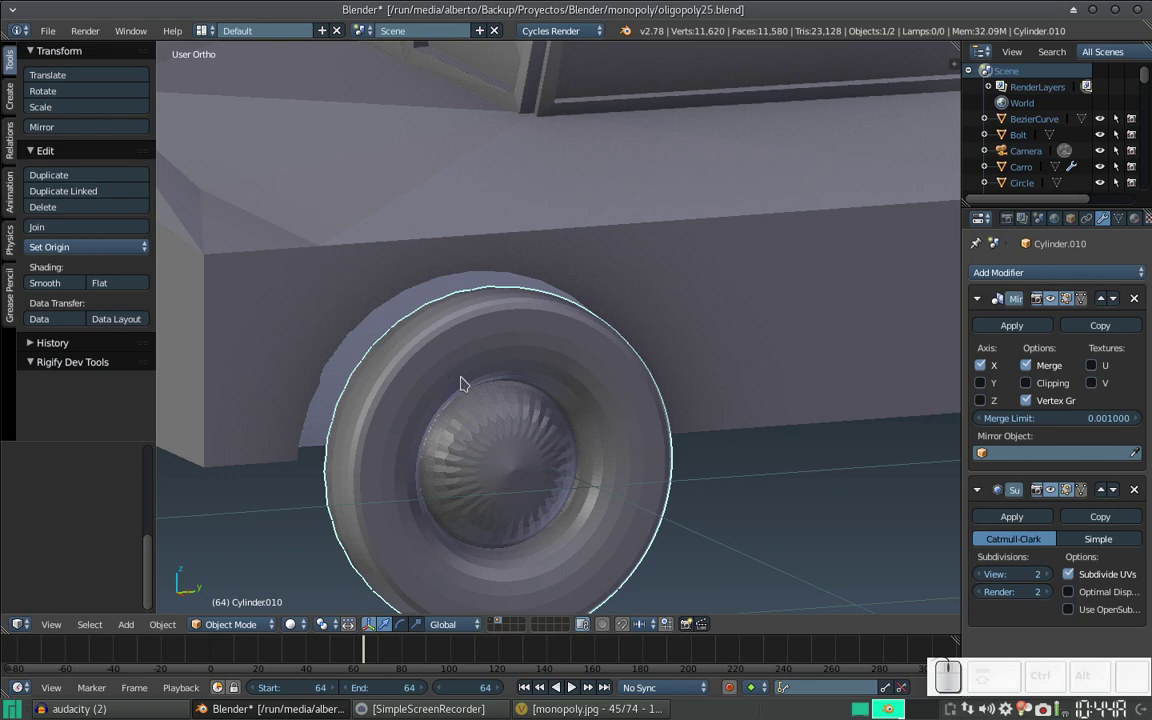
{"action": "left_click", "coordinate": [550, 433]}
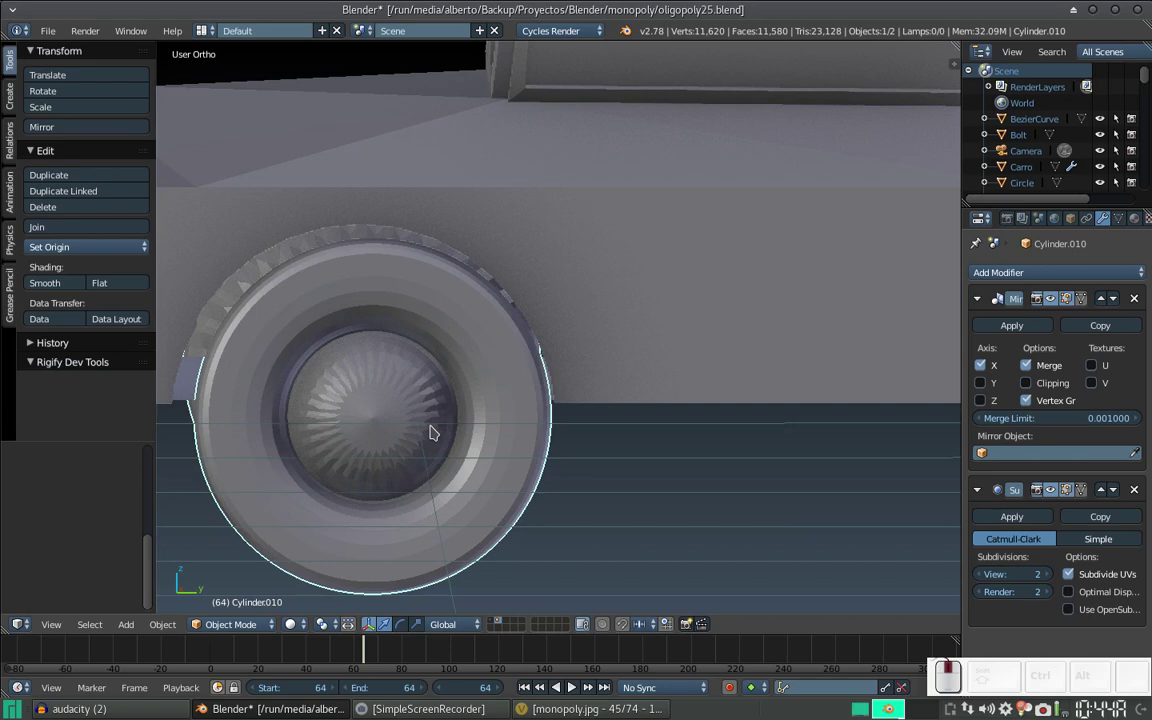
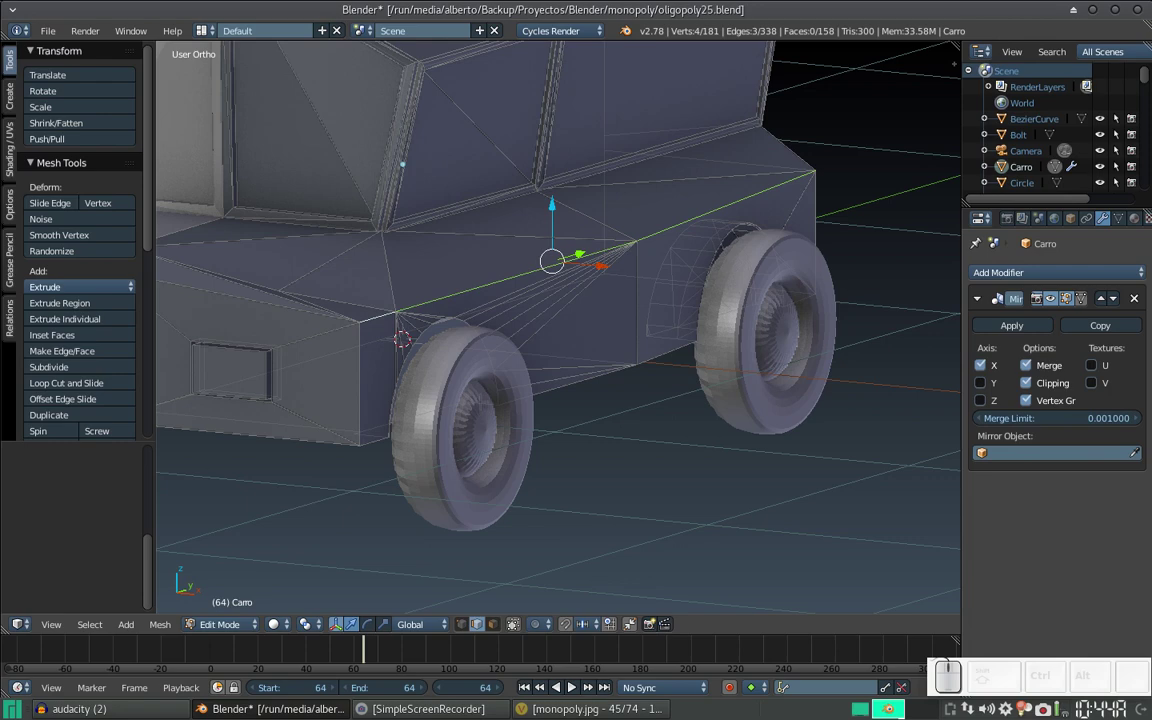
Step: Bevel the car's side edge loop with Ctrl+B, scrolling to add extra segments
{"action": "scroll", "scroll_direction": "up", "scroll_amount": 3}
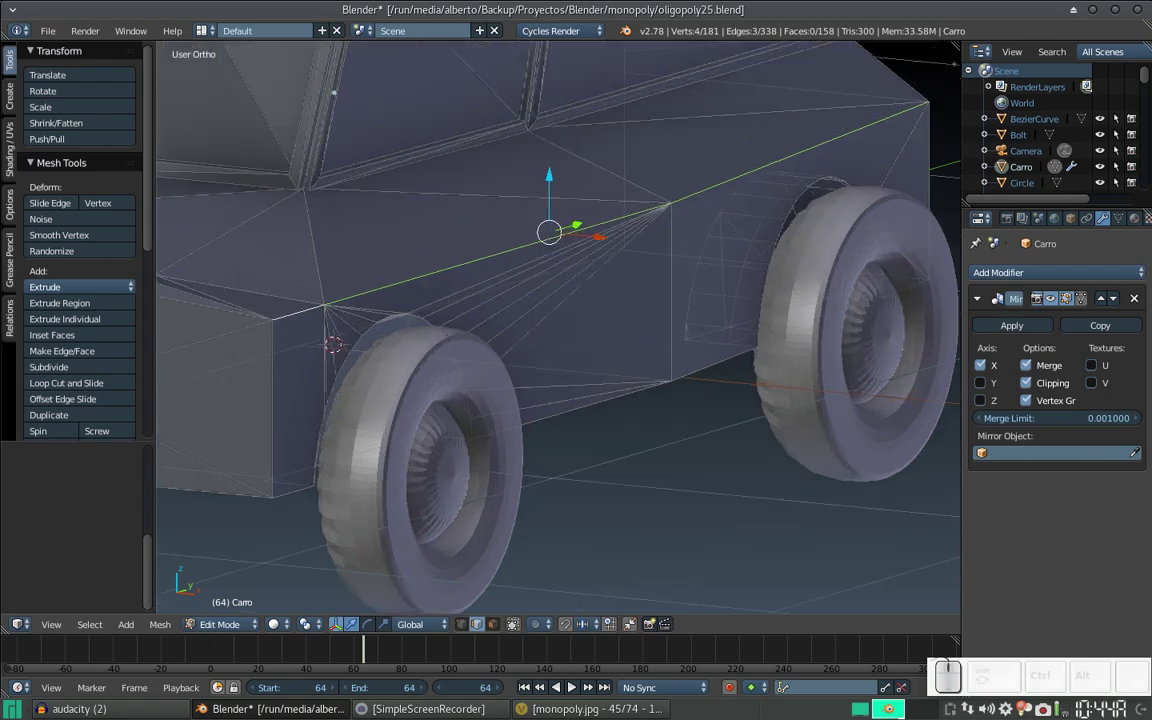
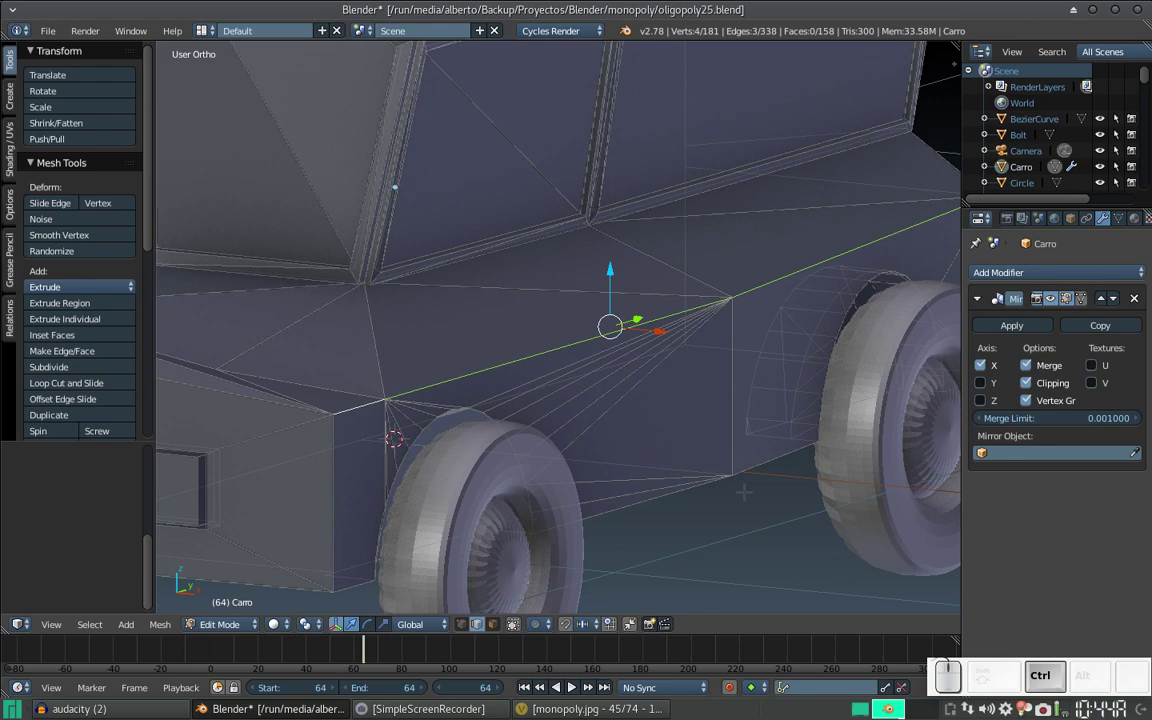
{"action": "key", "text": "ctrl+b"}
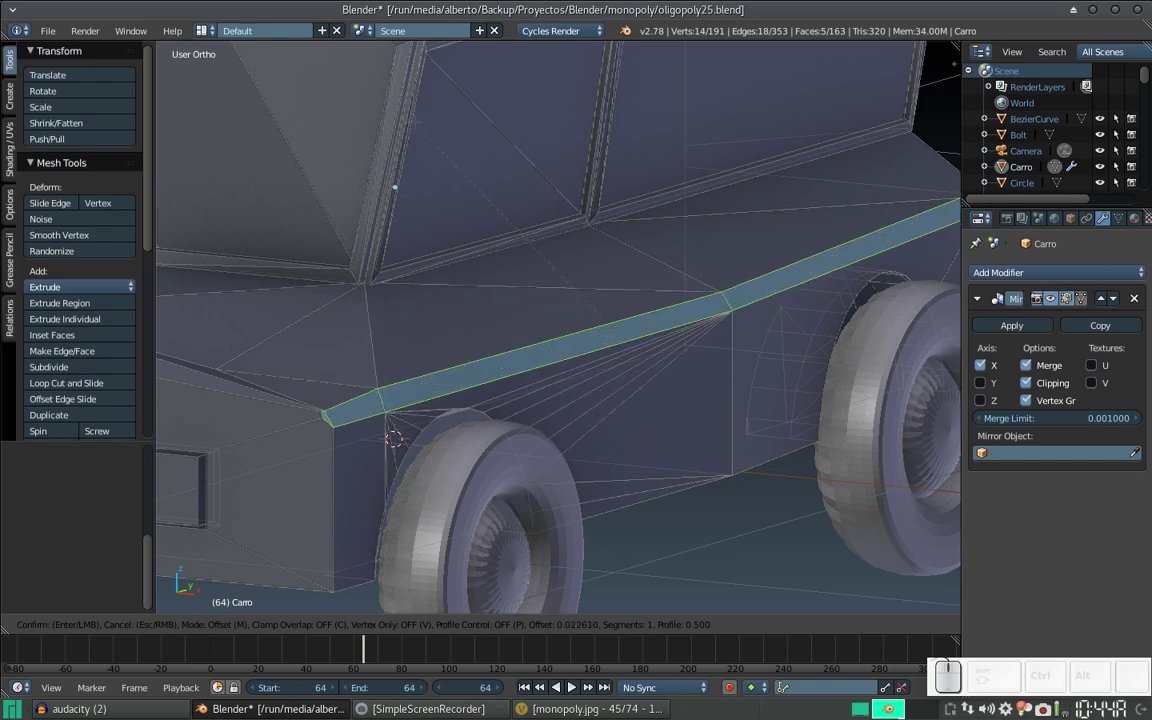
{"action": "scroll", "scroll_direction": "up", "scroll_amount": 3}
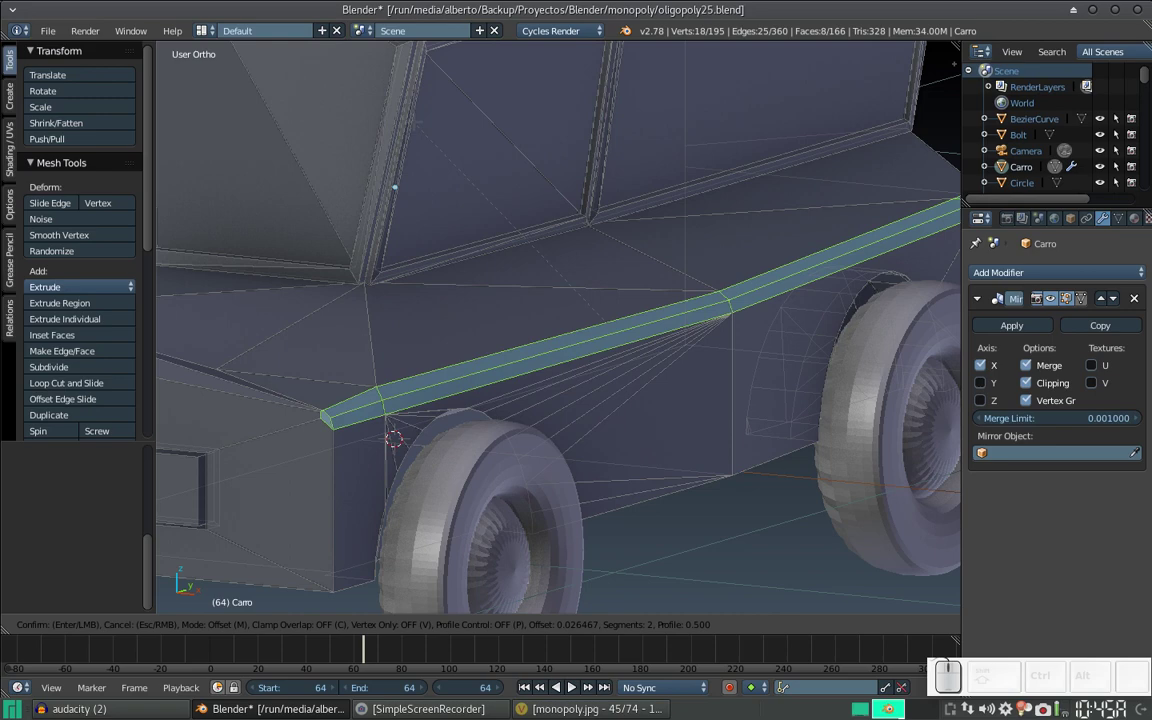
{"action": "scroll", "scroll_direction": "up", "scroll_amount": 3}
{"action": "scroll", "scroll_direction": "up", "scroll_amount": 3}
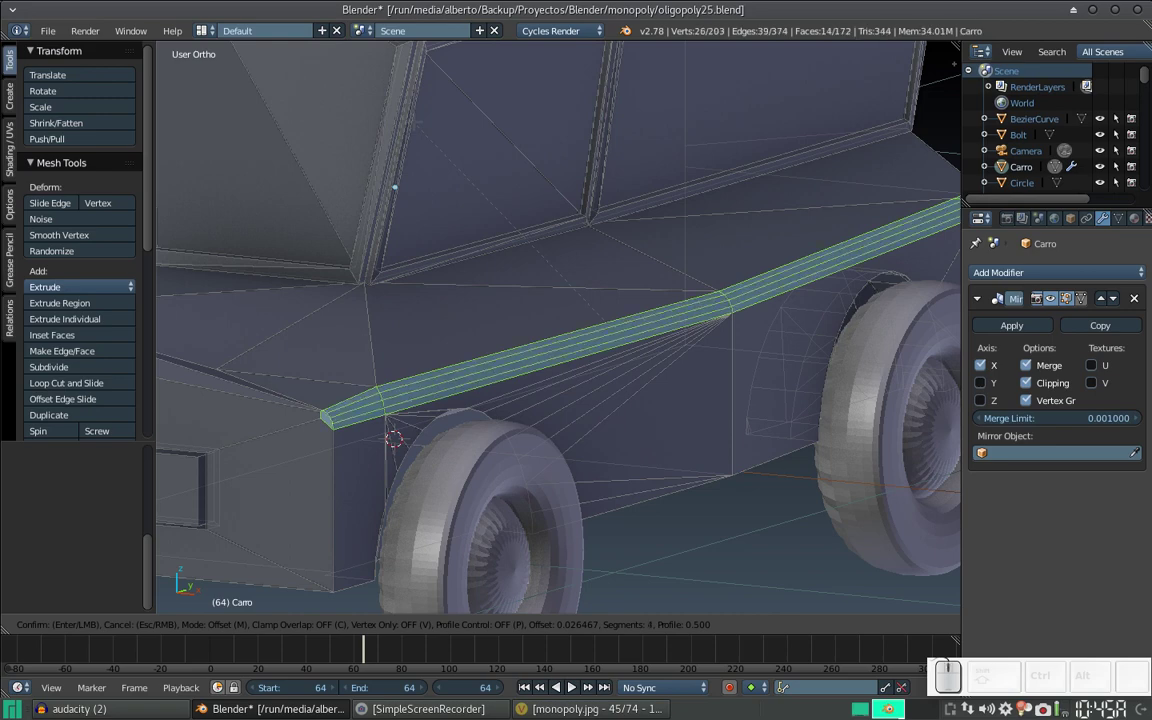
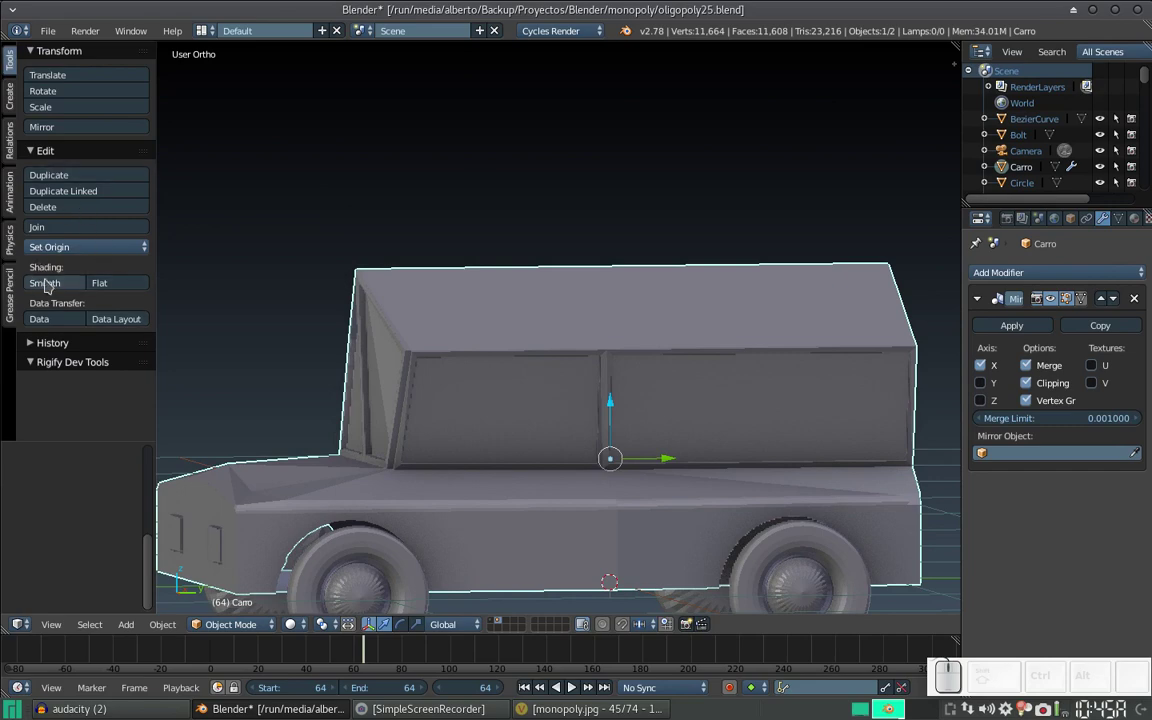
Step: Set the car body to smooth shading and orbit to check the result
{"action": "left_click", "coordinate": [48, 279]}
{"action": "middle_click", "coordinate": [538, 451]}
{"action": "scroll", "scroll_direction": "up", "scroll_amount": 3}
{"action": "scroll", "scroll_direction": "down", "scroll_amount": 3}
{"action": "scroll", "scroll_direction": "up", "scroll_amount": 3}
{"action": "scroll", "scroll_direction": "down", "scroll_amount": 3}
{"action": "scroll", "scroll_direction": "up", "scroll_amount": 3}
Step: Select the whole car mesh and recalculate its normals with Ctrl+N
{"action": "key", "text": "Tab"}
{"action": "key", "text": "a"}
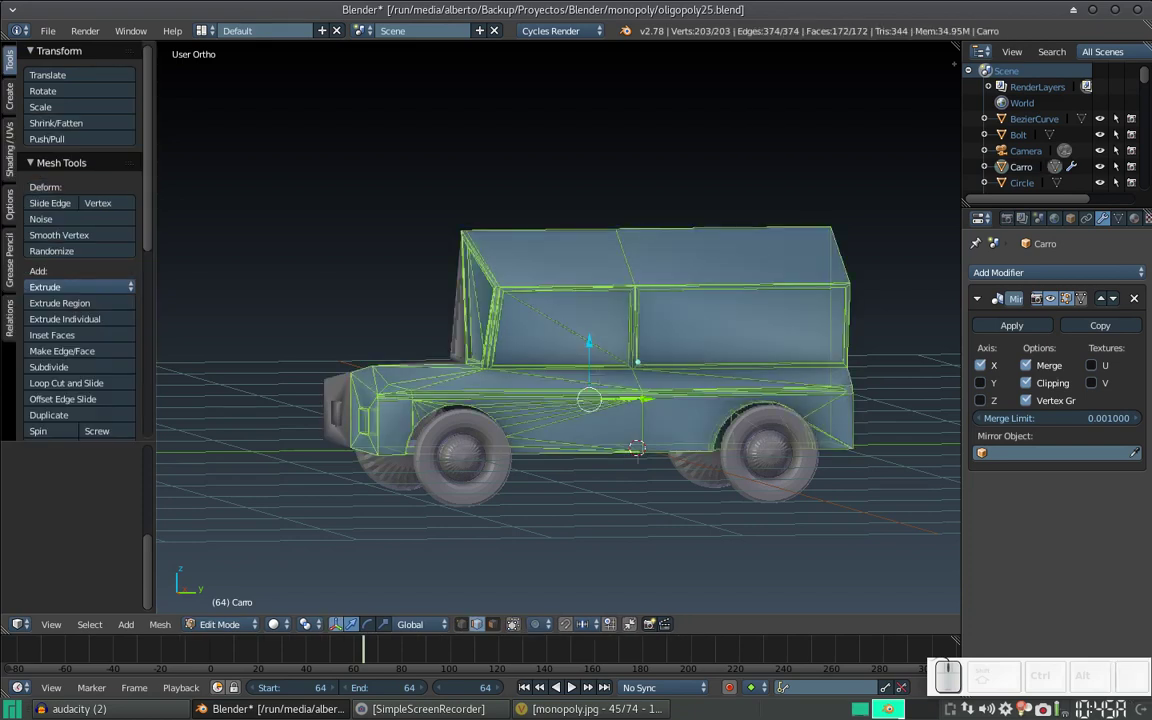
{"action": "key", "text": "ctrl+n"}
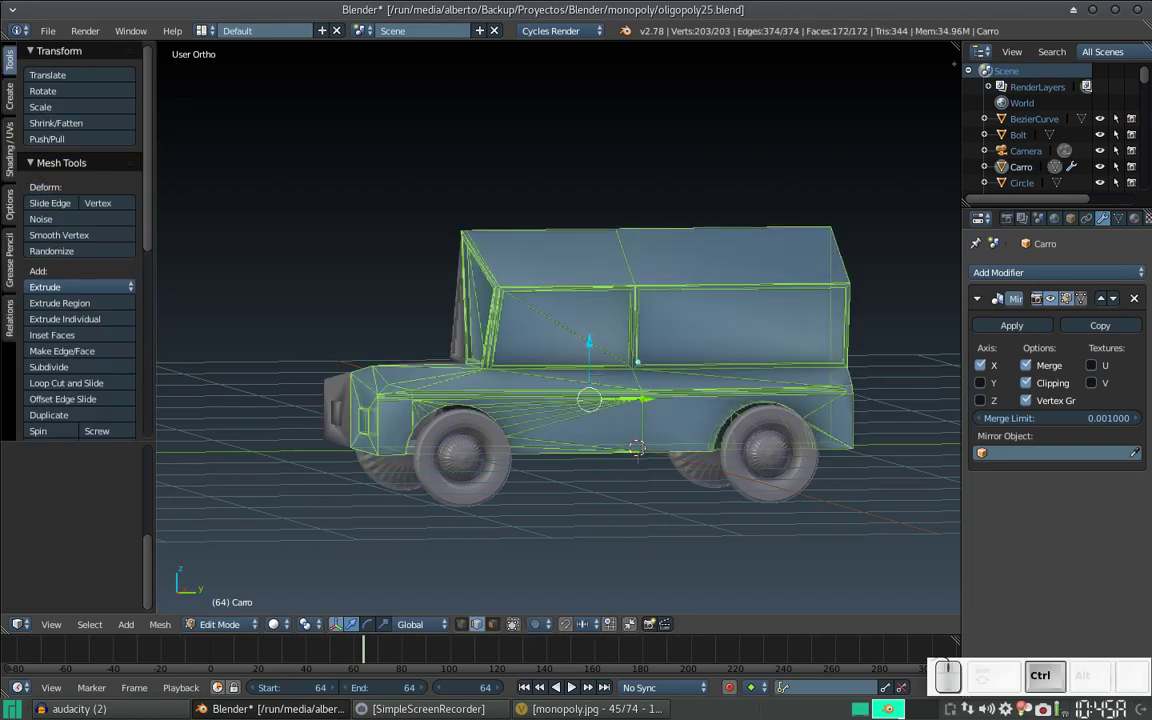
{"action": "key", "text": "Tab"}
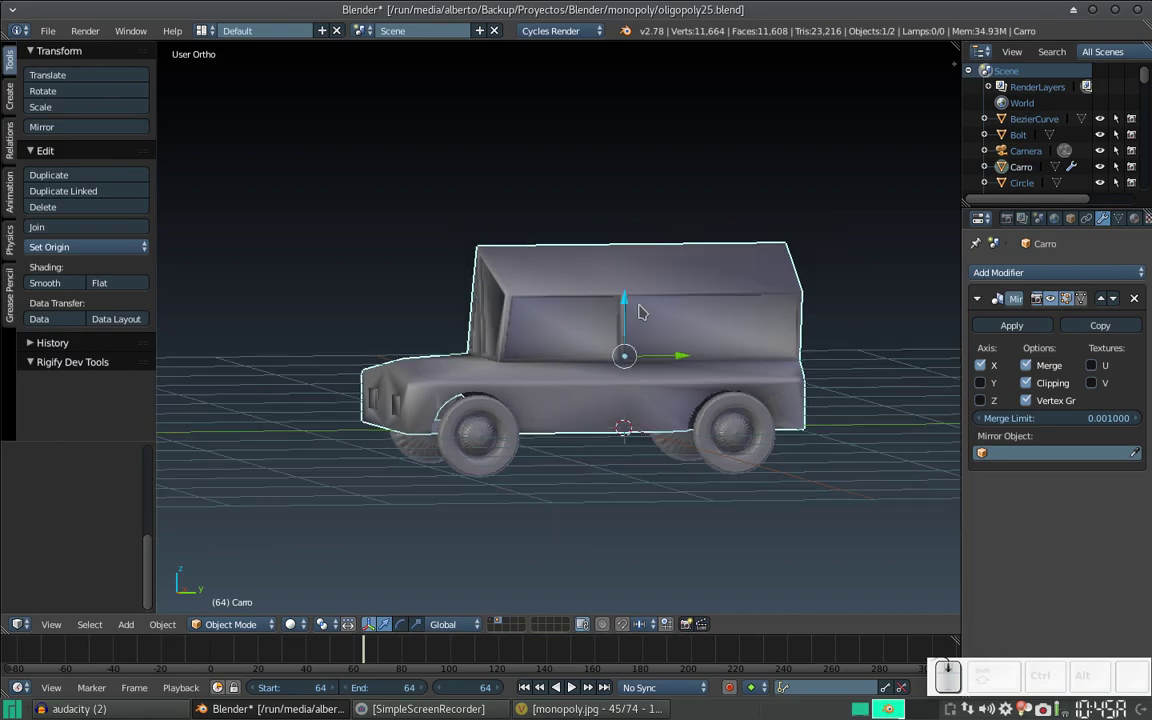
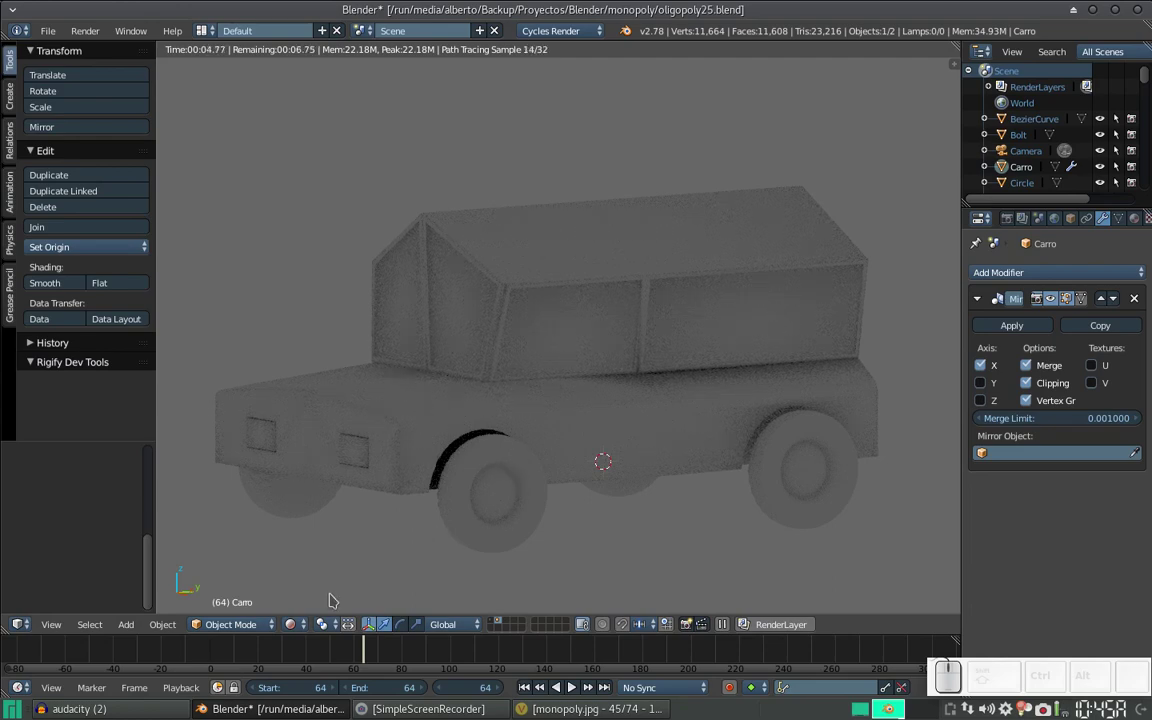
Step: Switch viewport shading from Rendered back to Texture and return to editing the car mesh
{"action": "left_click", "coordinate": [315, 605]}
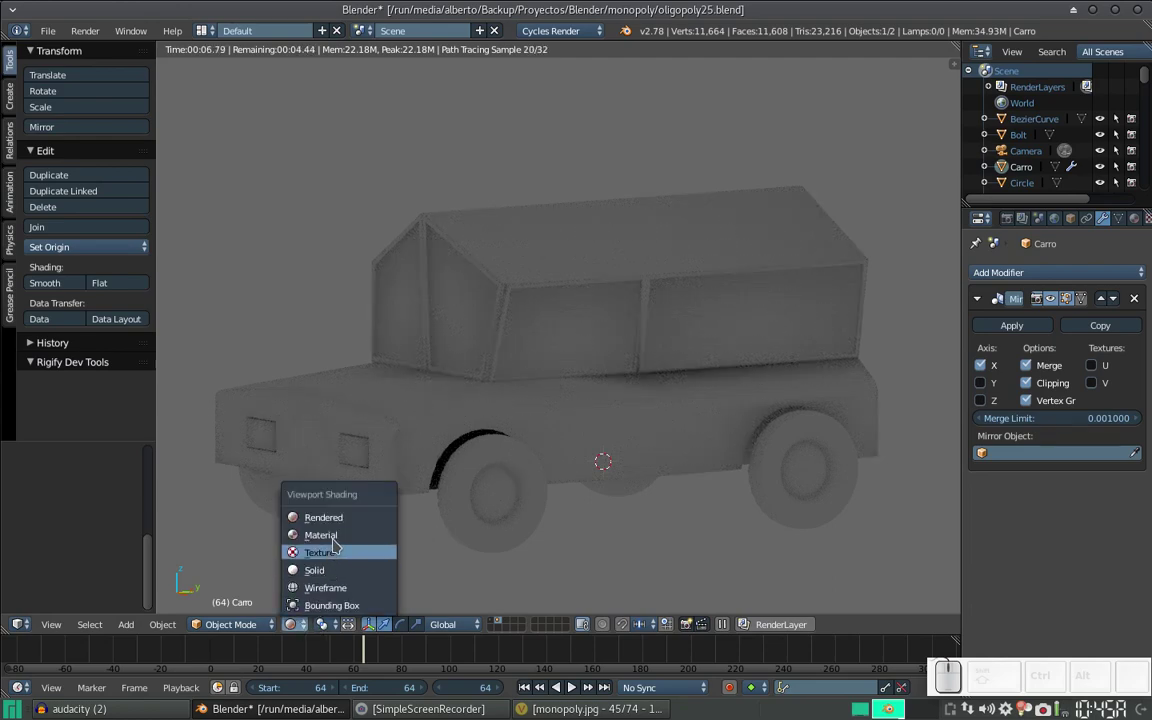
{"action": "left_click", "coordinate": [334, 567]}
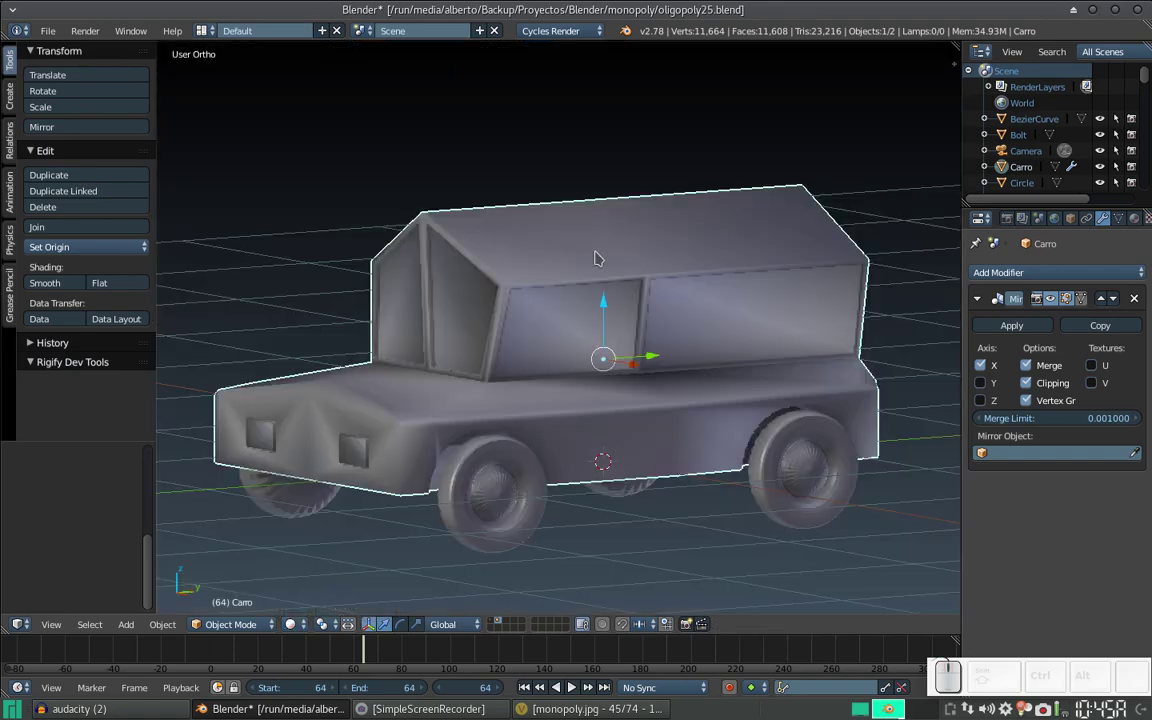
{"action": "middle_click", "coordinate": [602, 244]}
{"action": "scroll", "scroll_direction": "up", "scroll_amount": 3}
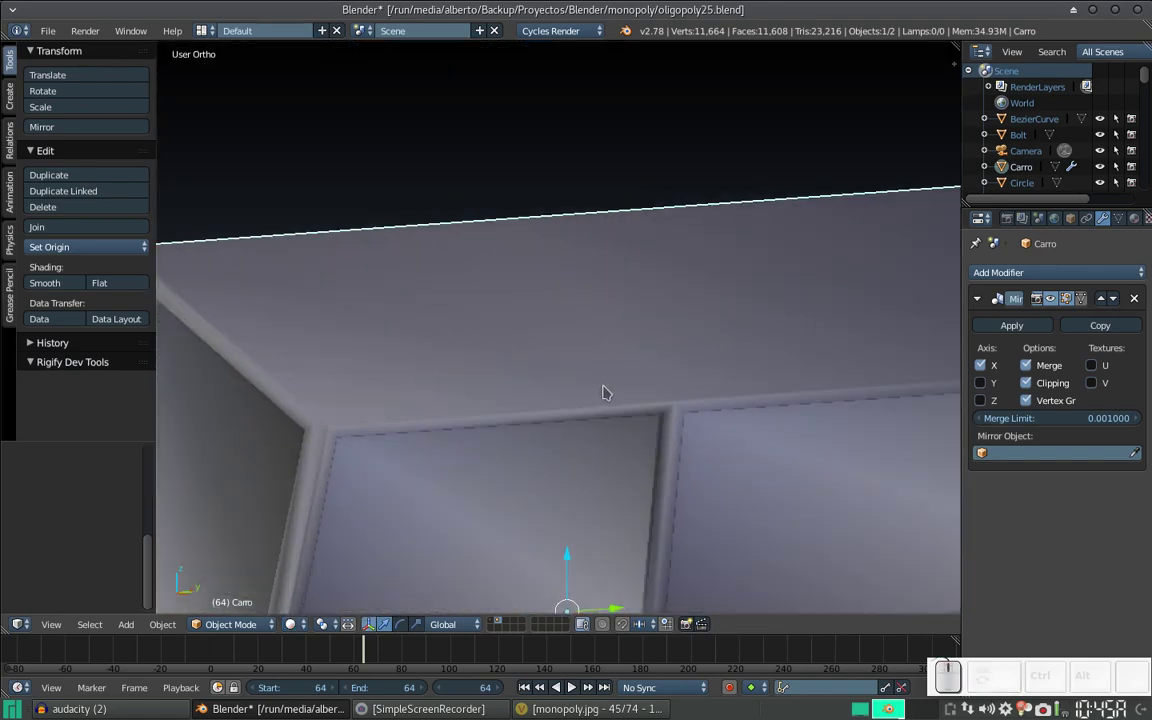
{"action": "key", "text": "Tab"}
Step: Start a Ctrl+B bevel on the lower edge along the bottom of the car body
{"action": "scroll", "scroll_direction": "up", "scroll_amount": 3}
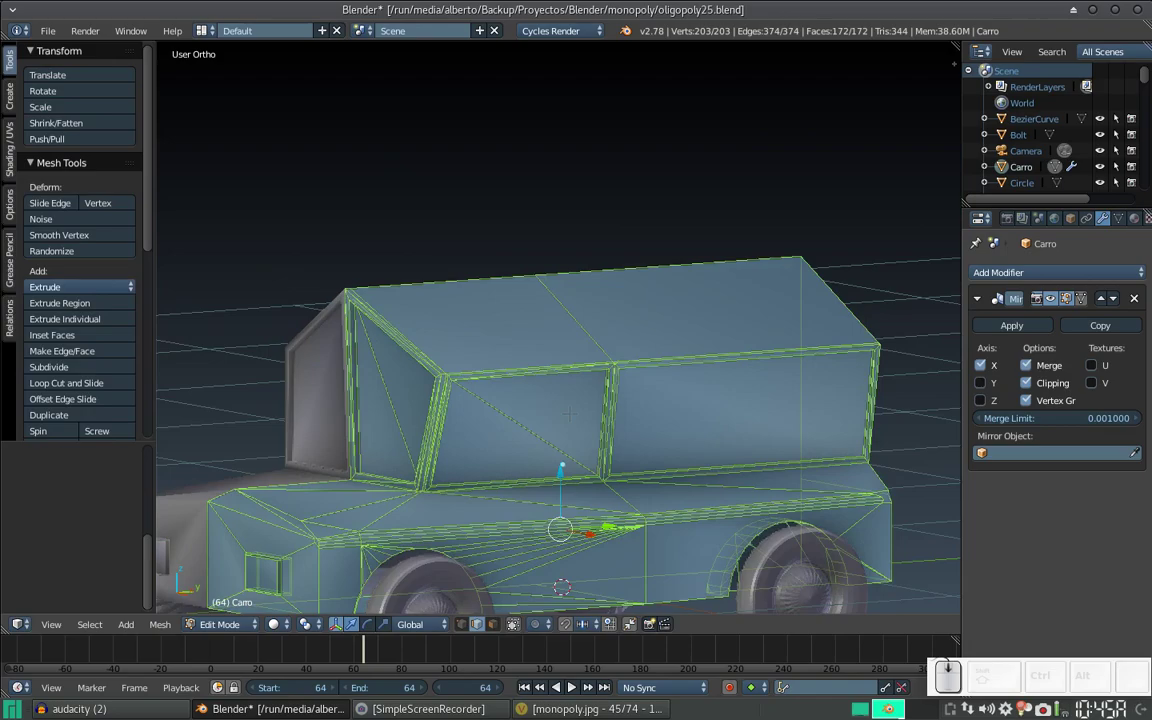
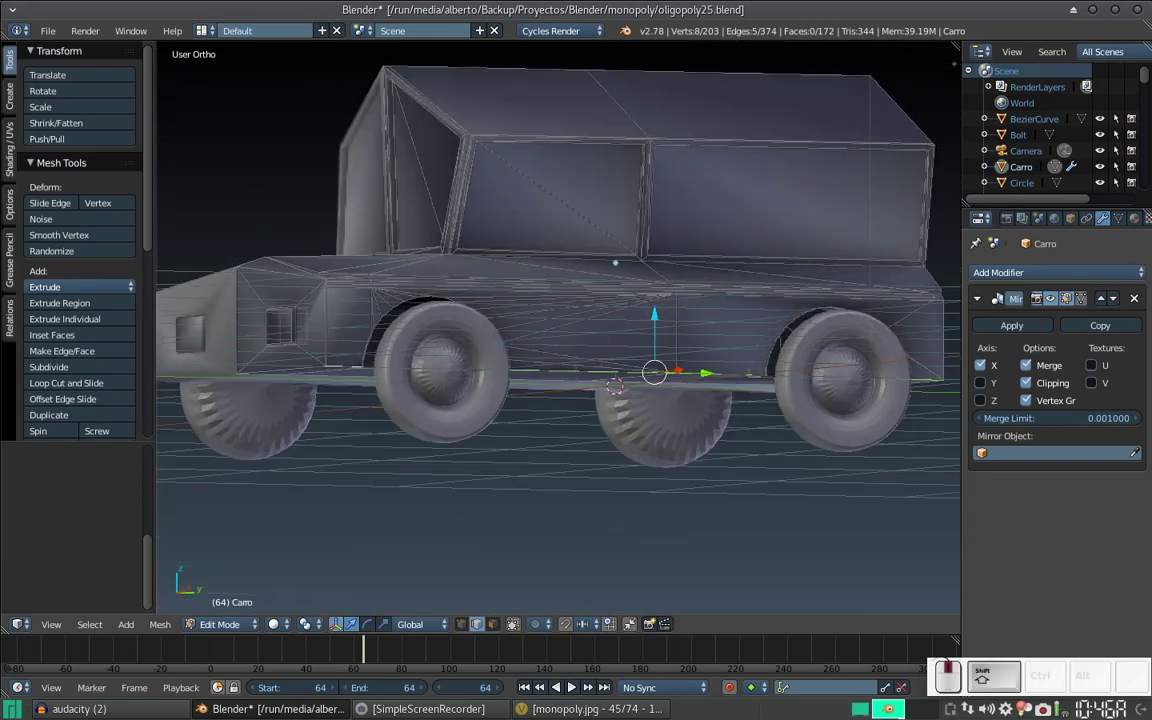
{"action": "scroll", "scroll_direction": "up", "scroll_amount": 3}
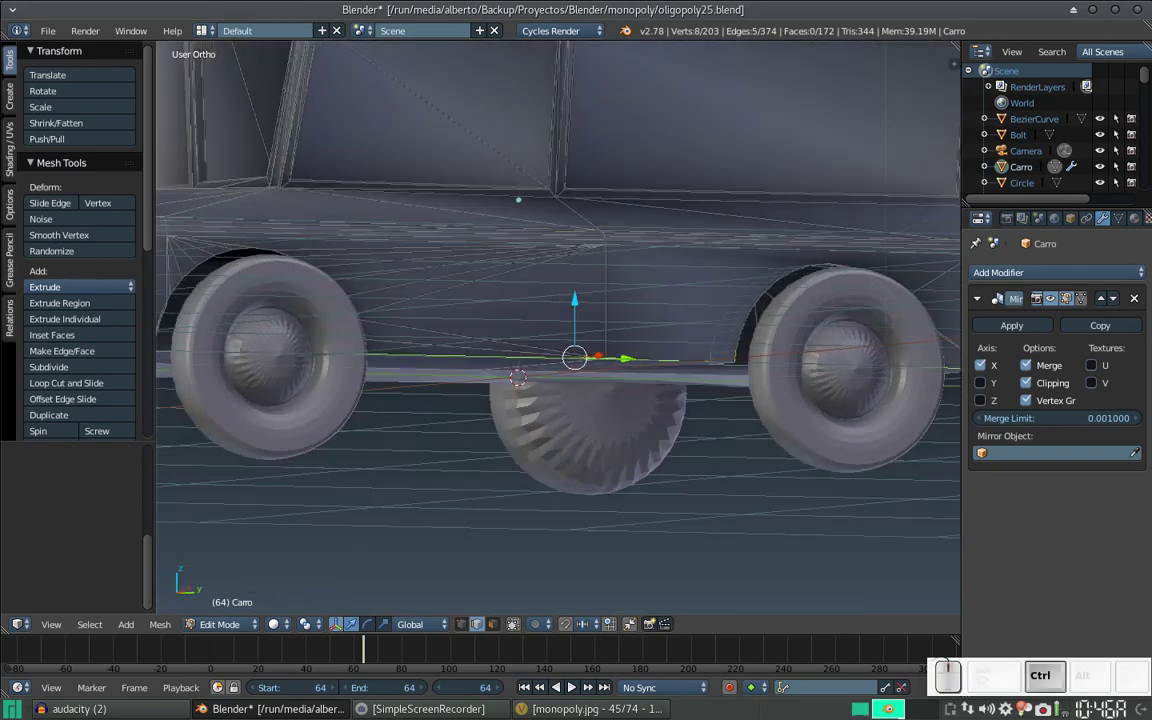
{"action": "key", "text": "ctrl+b"}
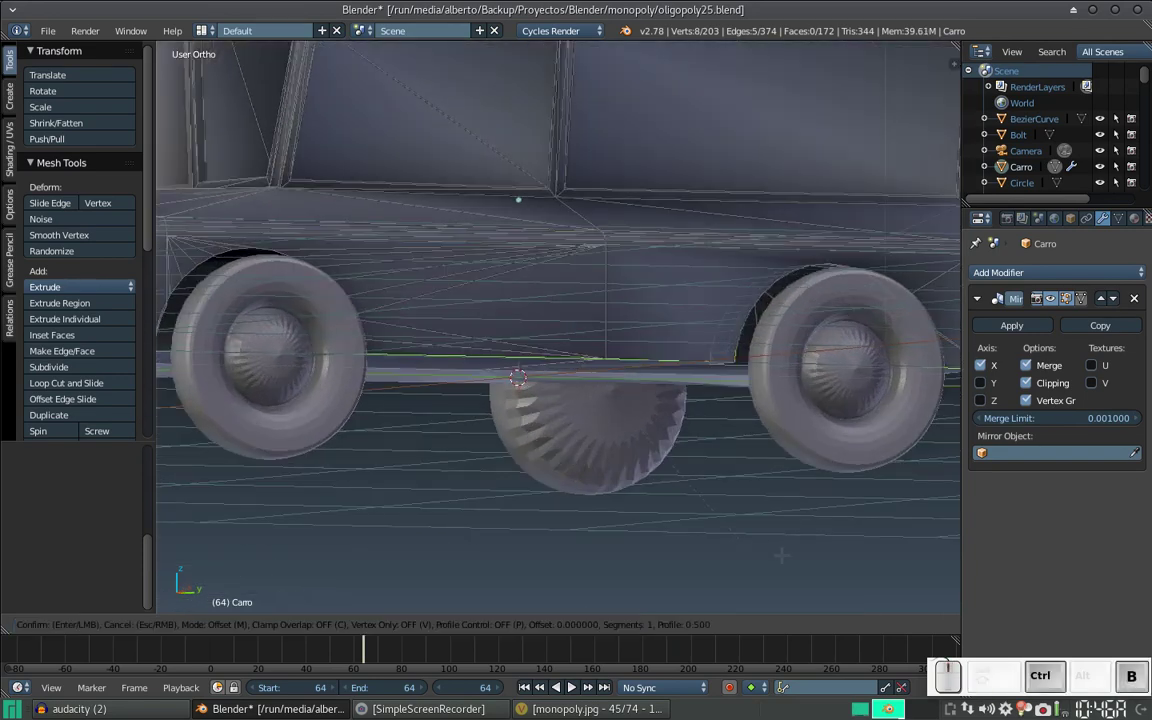
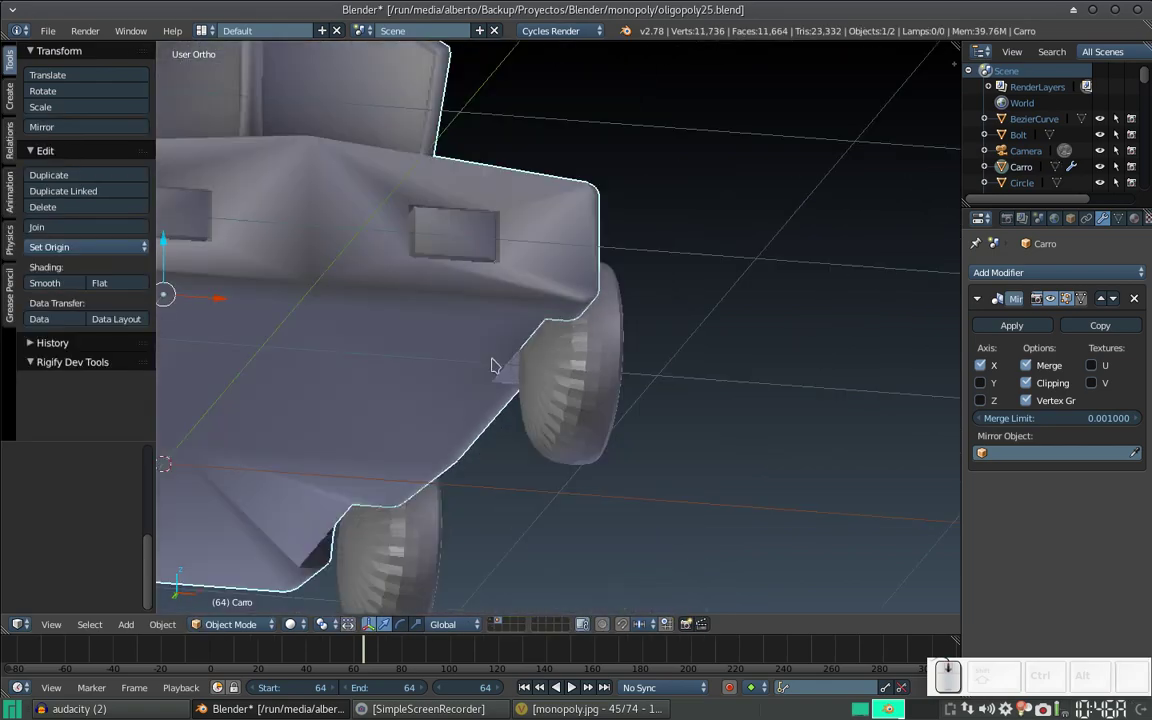
Step: Navigate to the car's front, select the wheel beside it and enter Edit Mode
{"action": "left_click_drag", "start_coordinate": [502, 362], "coordinate": [449, 410]}
{"action": "left_click", "coordinate": [415, 409]}
{"action": "scroll", "scroll_direction": "up", "scroll_amount": 3}
{"action": "left_click_drag", "start_coordinate": [476, 355], "coordinate": [735, 387]}
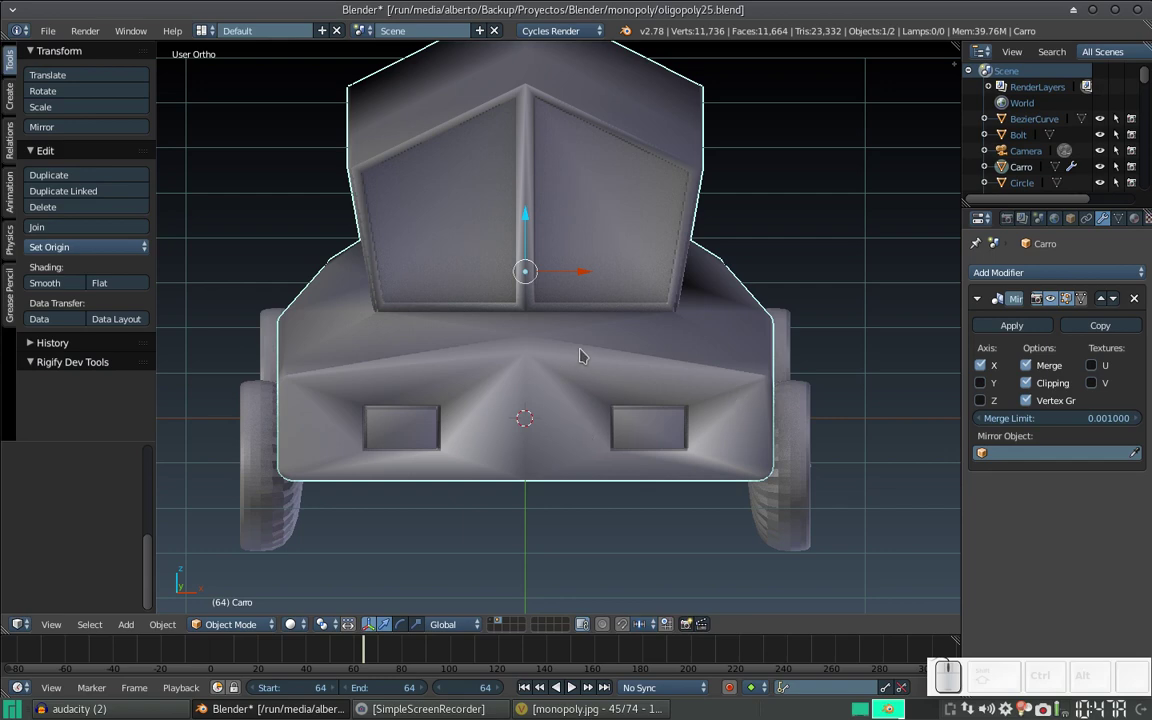
{"action": "scroll", "scroll_direction": "down", "scroll_amount": 3}
{"action": "left_click_drag", "start_coordinate": [608, 325], "coordinate": [630, 328]}
{"action": "scroll", "scroll_direction": "up", "scroll_amount": 3}
{"action": "left_click", "coordinate": [633, 341]}
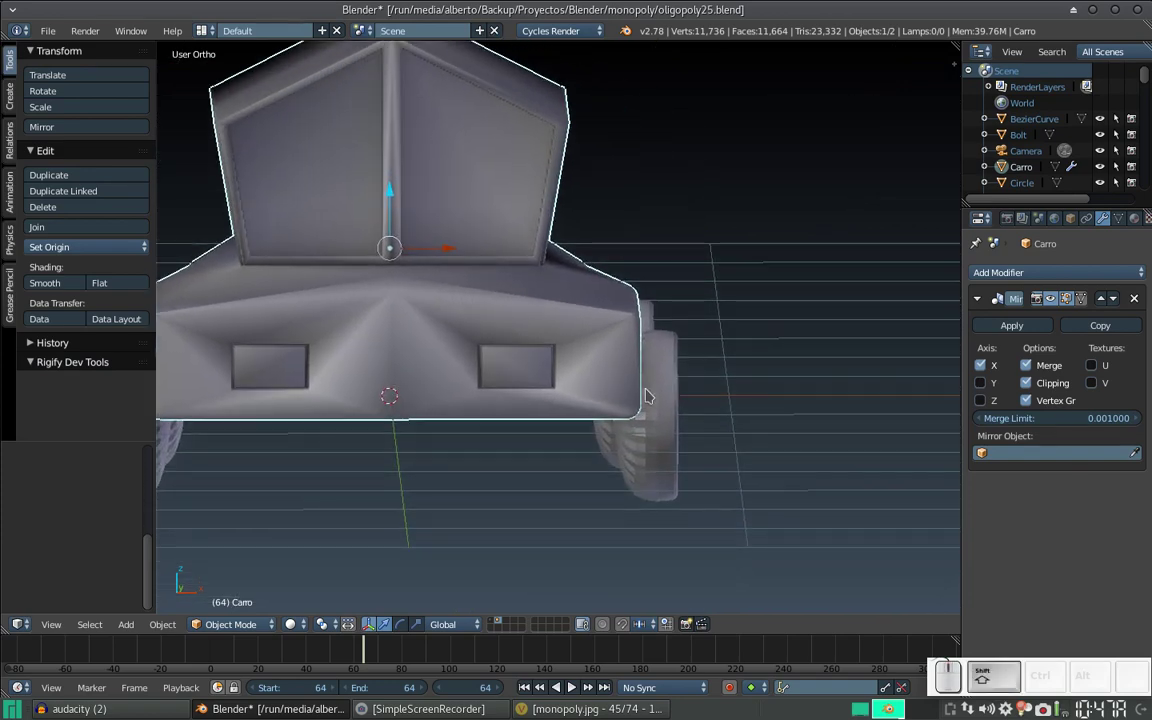
{"action": "right_click", "coordinate": [659, 394]}
{"action": "key", "text": "Tab"}
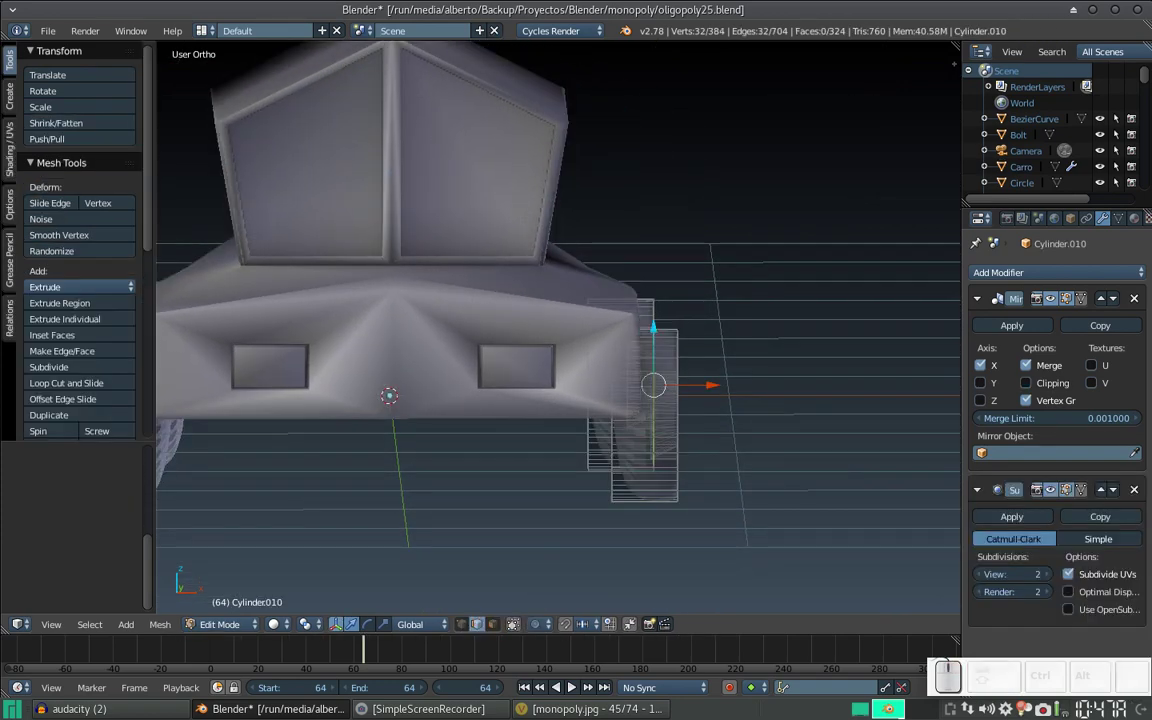
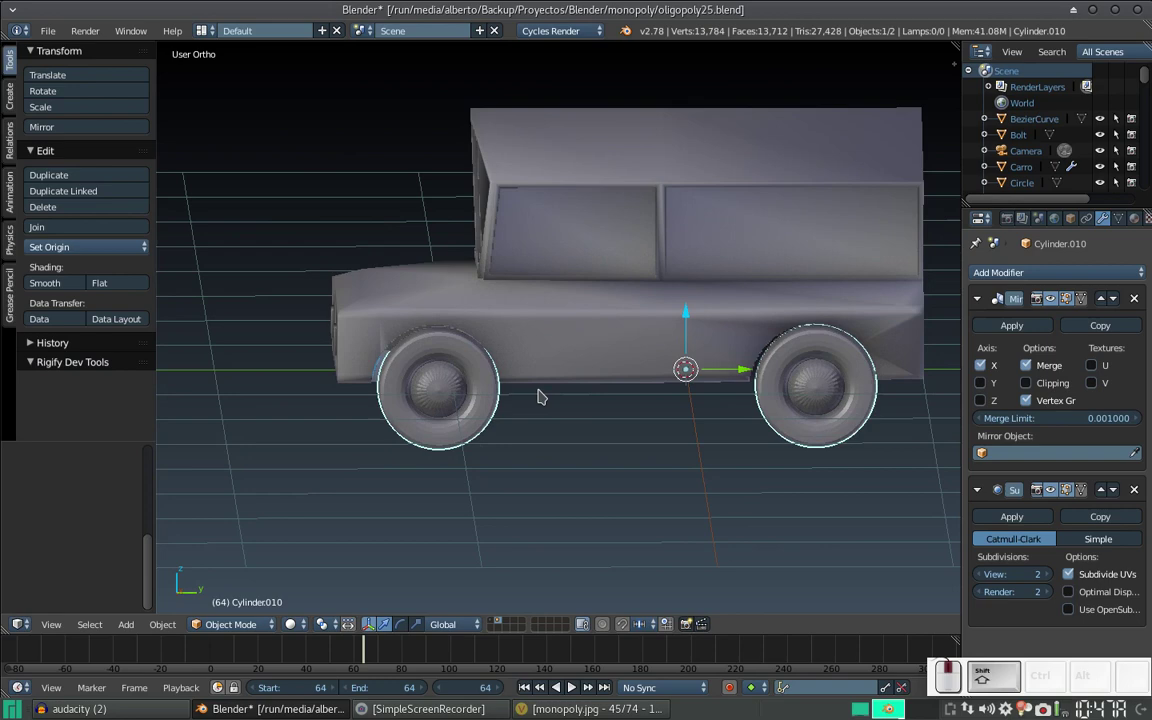
Step: Select the car body and switch to the Compositing node-editing layout with Ctrl+Left
{"action": "left_click", "coordinate": [558, 389]}
{"action": "right_click", "coordinate": [629, 364]}
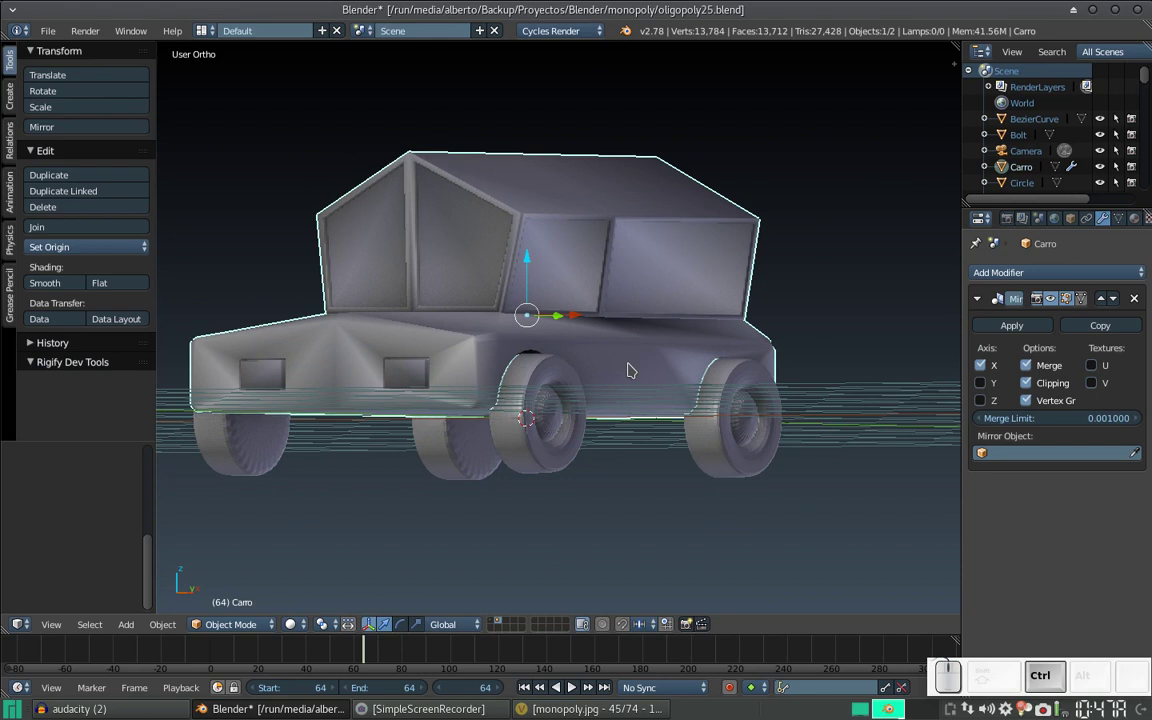
{"action": "key", "text": "ctrl+Left"}
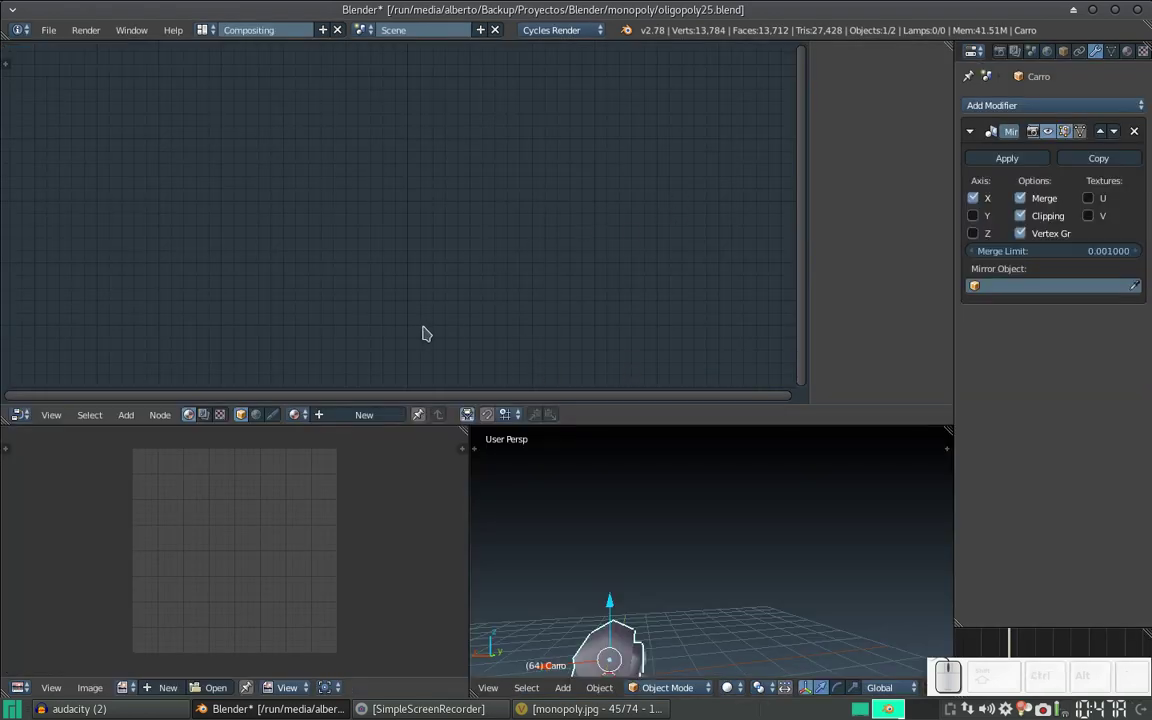
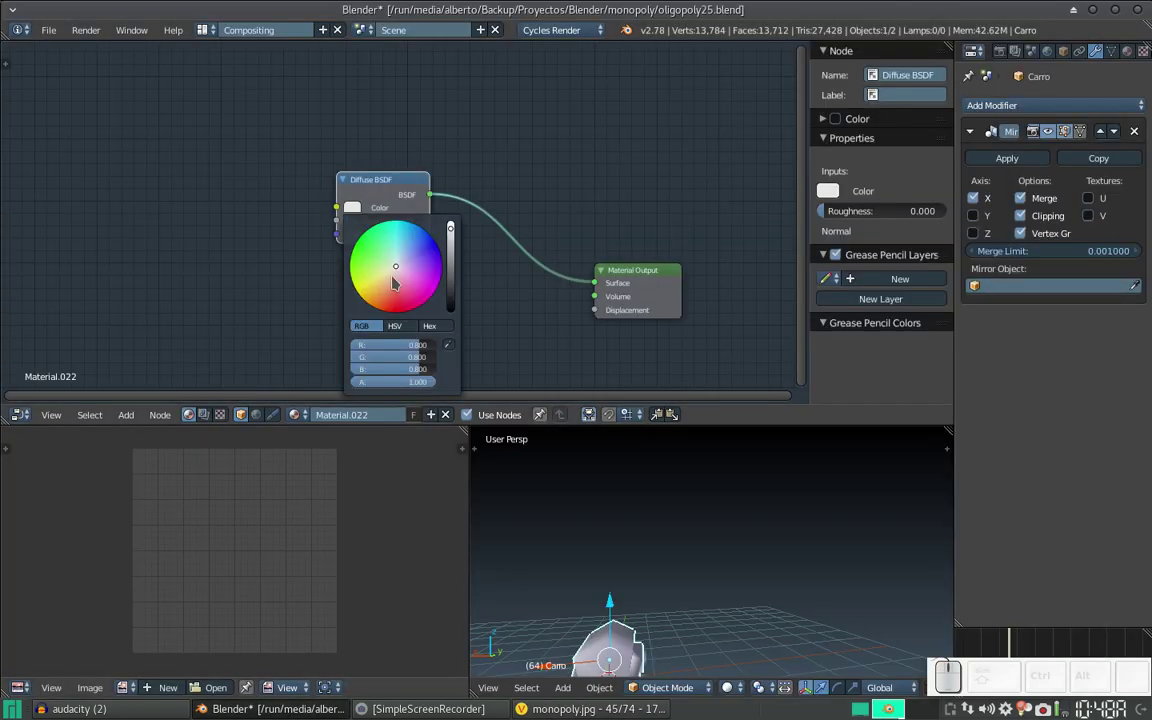
Step: Set Material.022's Diffuse BSDF colour to dark red and arrange the node graph
{"action": "left_click_drag", "start_coordinate": [401, 303], "coordinate": [459, 248]}
{"action": "scroll", "scroll_direction": "down", "scroll_amount": 3}
{"action": "scroll", "scroll_direction": "down", "scroll_amount": 3}
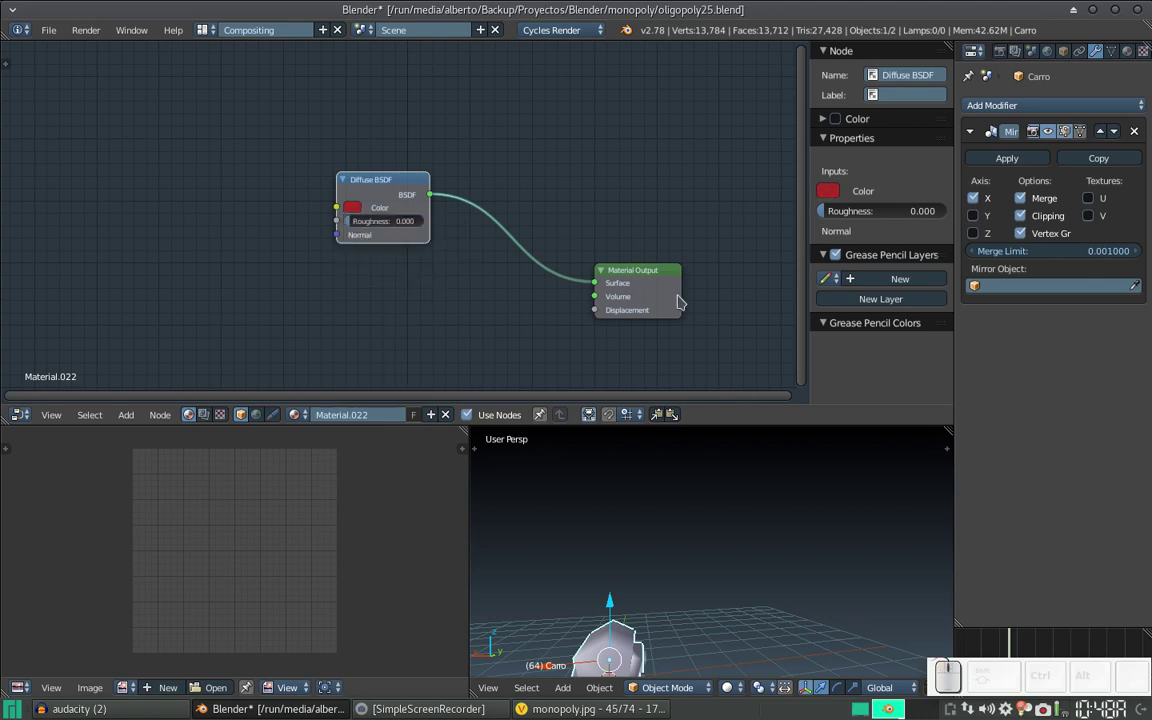
{"action": "middle_click", "coordinate": [453, 310]}
{"action": "scroll", "scroll_direction": "up", "scroll_amount": 3}
{"action": "middle_click", "coordinate": [518, 206]}
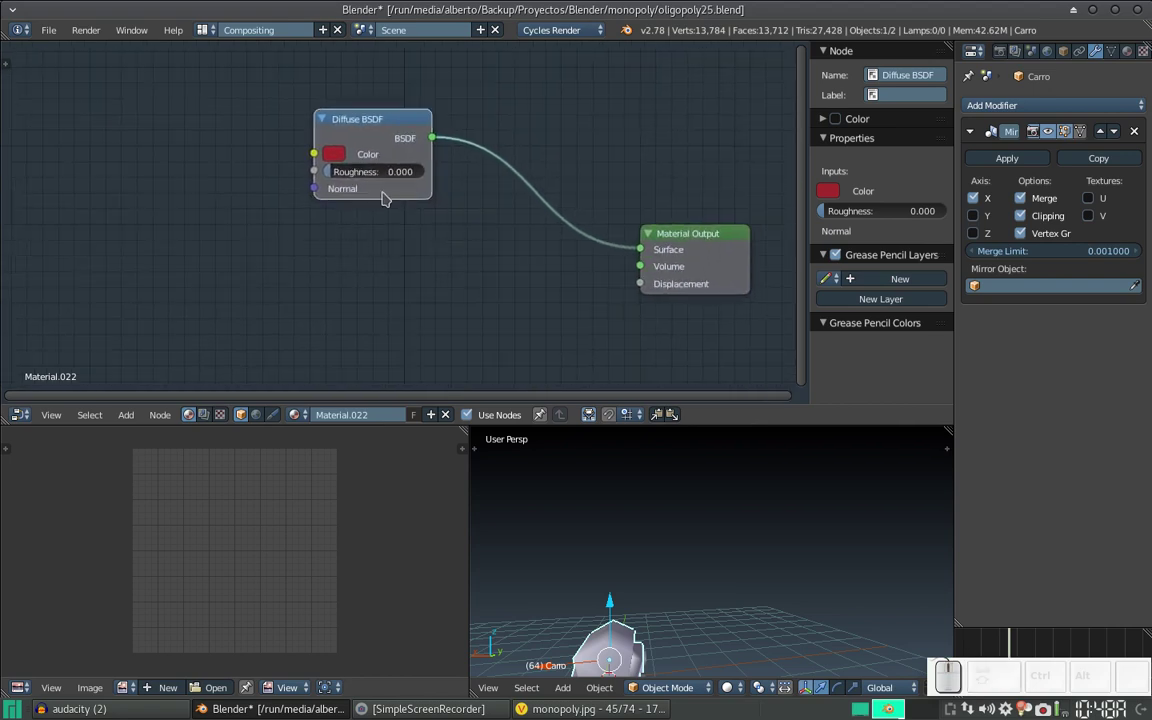
{"action": "left_click", "coordinate": [338, 152]}
{"action": "left_click_drag", "start_coordinate": [394, 264], "coordinate": [393, 255]}
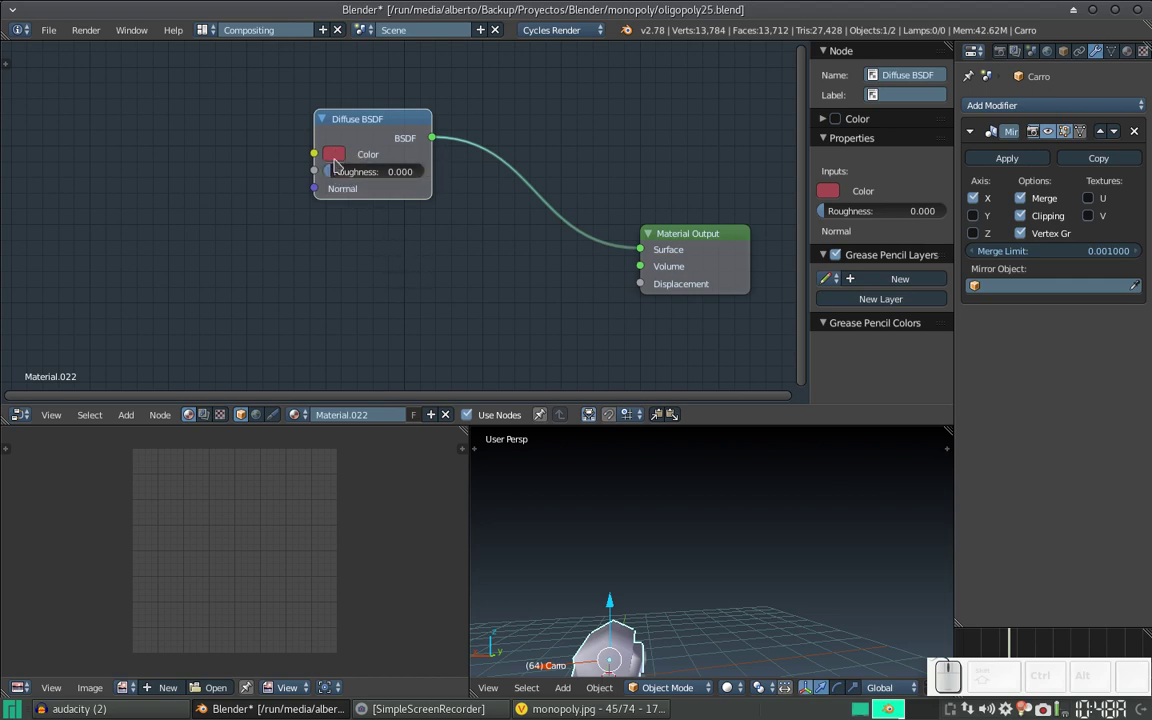
Step: Insert a Mix Shader on the diffuse link and feed a Glossy BSDF into its second input
{"action": "middle_click", "coordinate": [384, 287]}
{"action": "key", "text": "shift+a"}
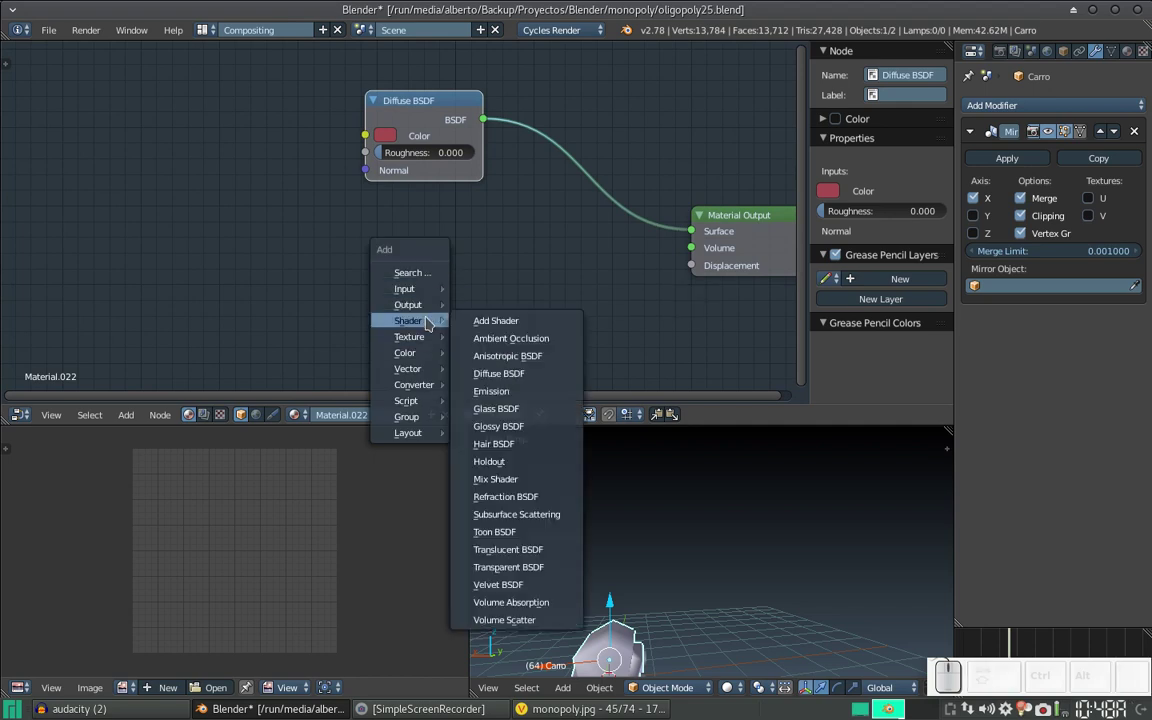
{"action": "left_click", "coordinate": [513, 485]}
{"action": "left_click", "coordinate": [548, 160]}
{"action": "key", "text": "shift+a"}
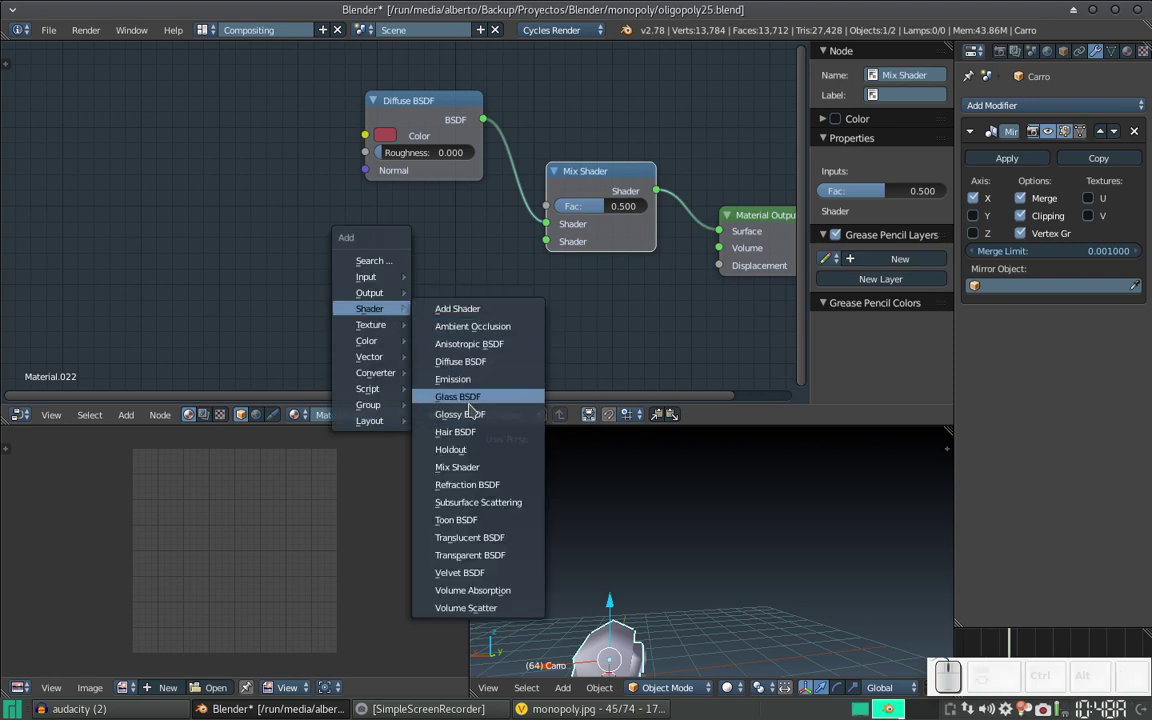
{"action": "left_click", "coordinate": [471, 407]}
{"action": "left_click", "coordinate": [366, 209]}
{"action": "left_click_drag", "start_coordinate": [484, 240], "coordinate": [492, 286]}
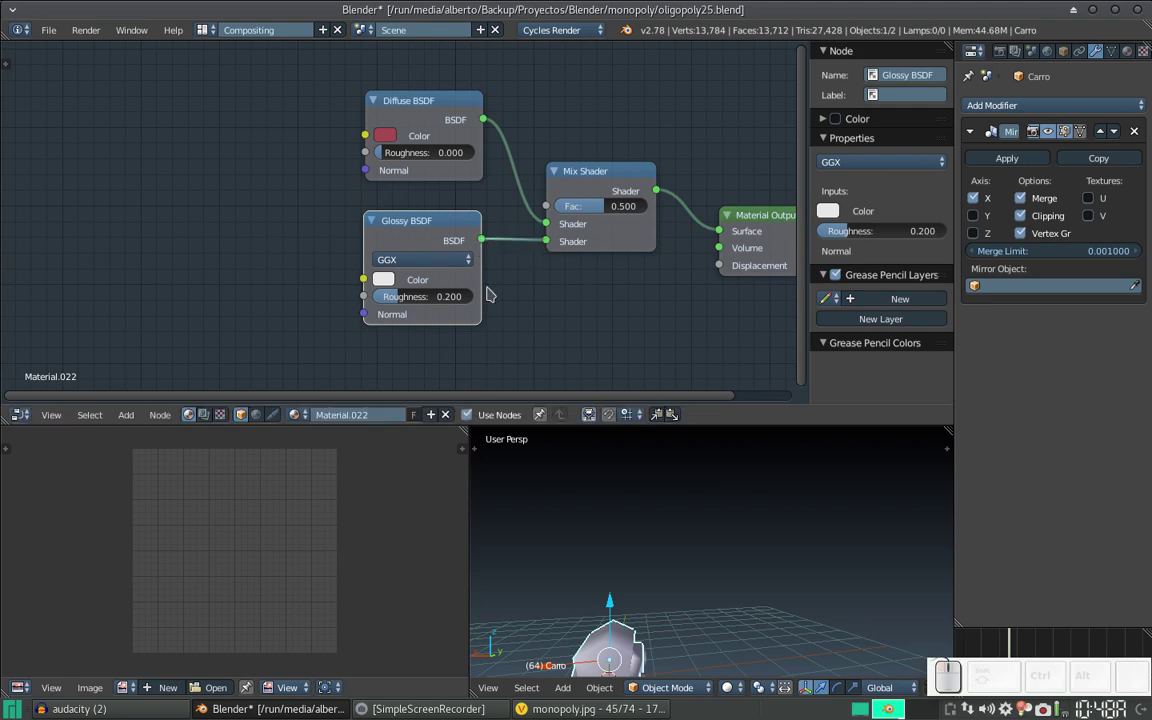
Step: Set the glossy roughness to 0.05 and add a Fresnel node above the shaders
{"action": "left_click", "coordinate": [434, 295]}
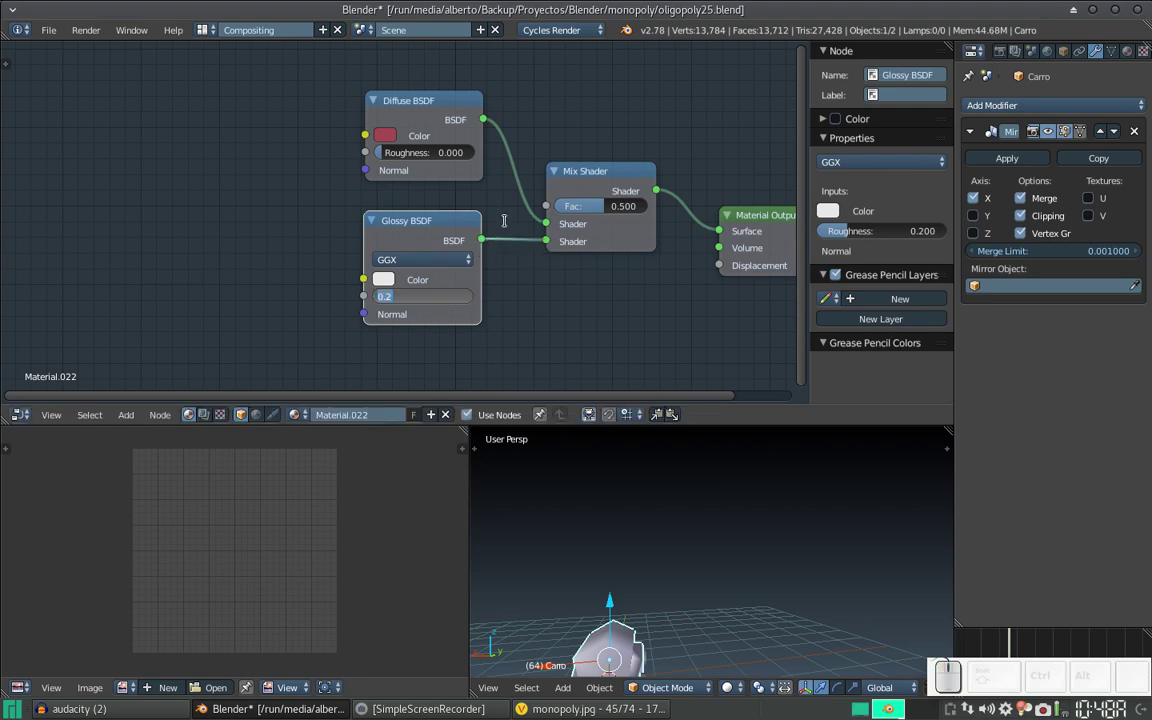
{"action": "key", "text": "Right"}
{"action": "key", "text": "BackSpace"}
{"action": "key", "text": "KP_0"}
{"action": "key", "text": "KP_5"}
{"action": "key", "text": "KP_Enter"}
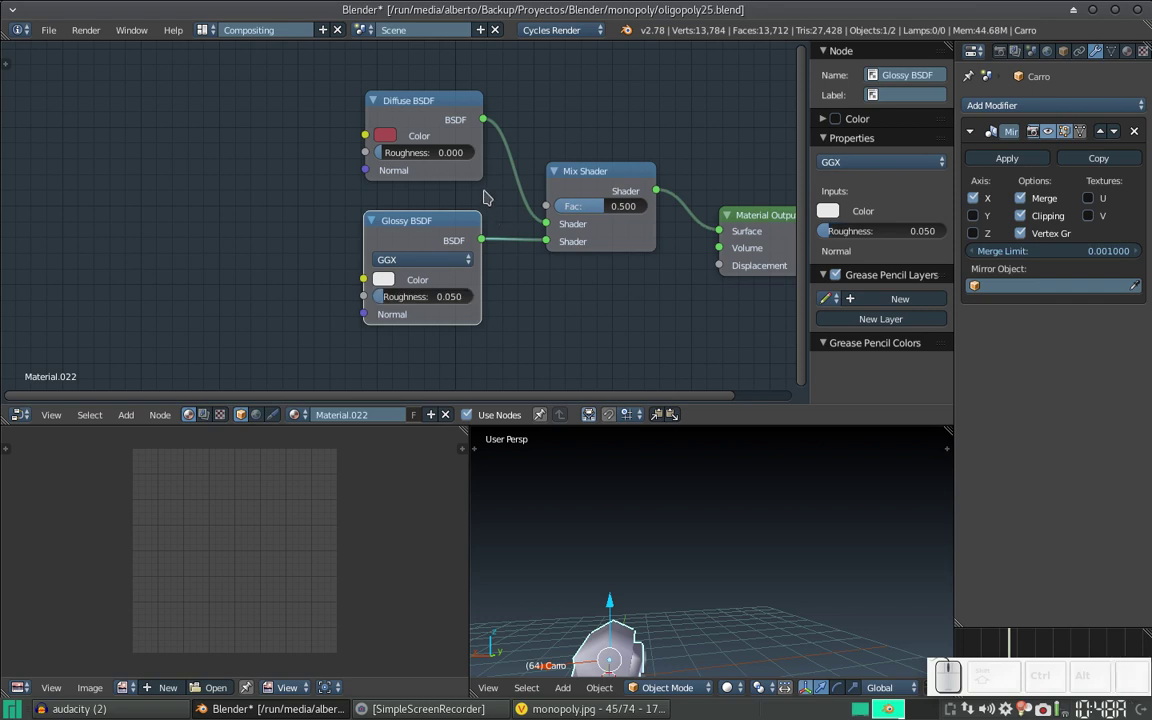
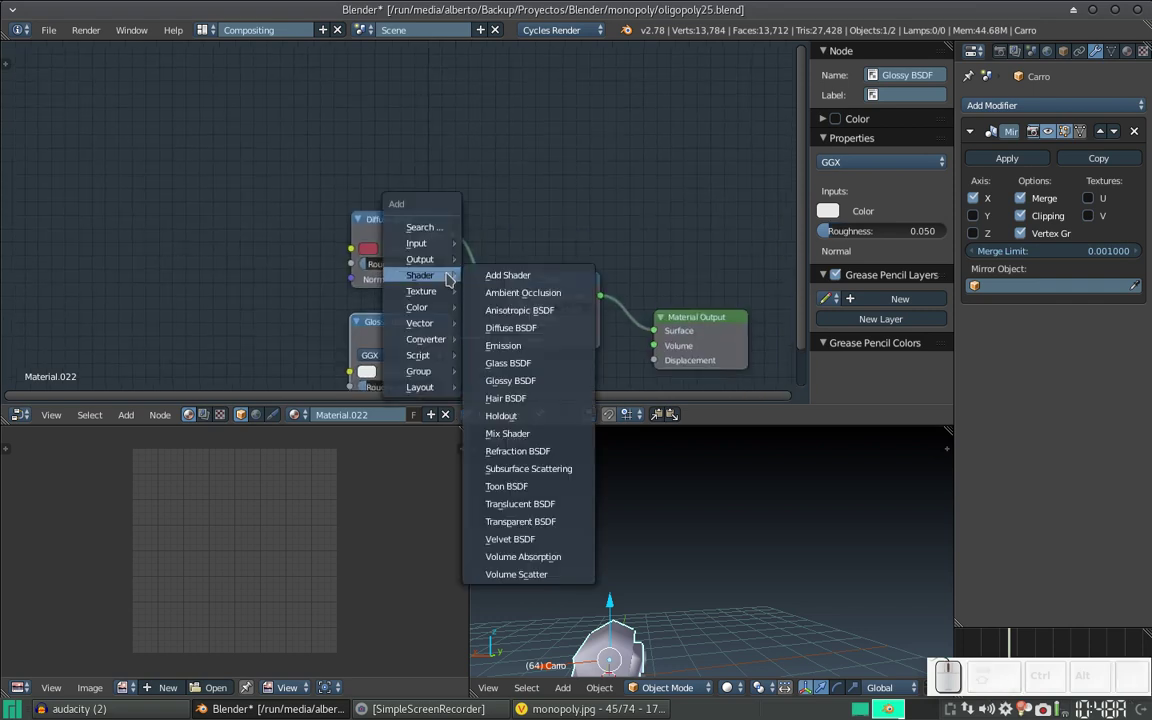
{"action": "left_click", "coordinate": [545, 280]}
{"action": "left_click", "coordinate": [359, 123]}
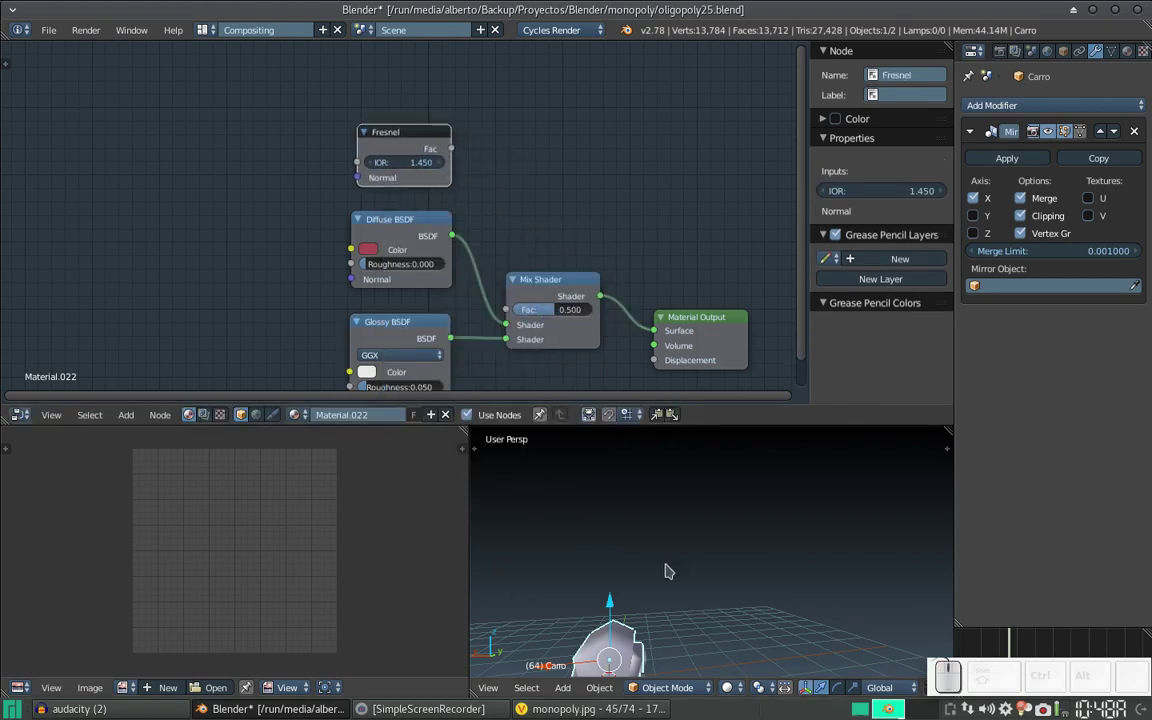
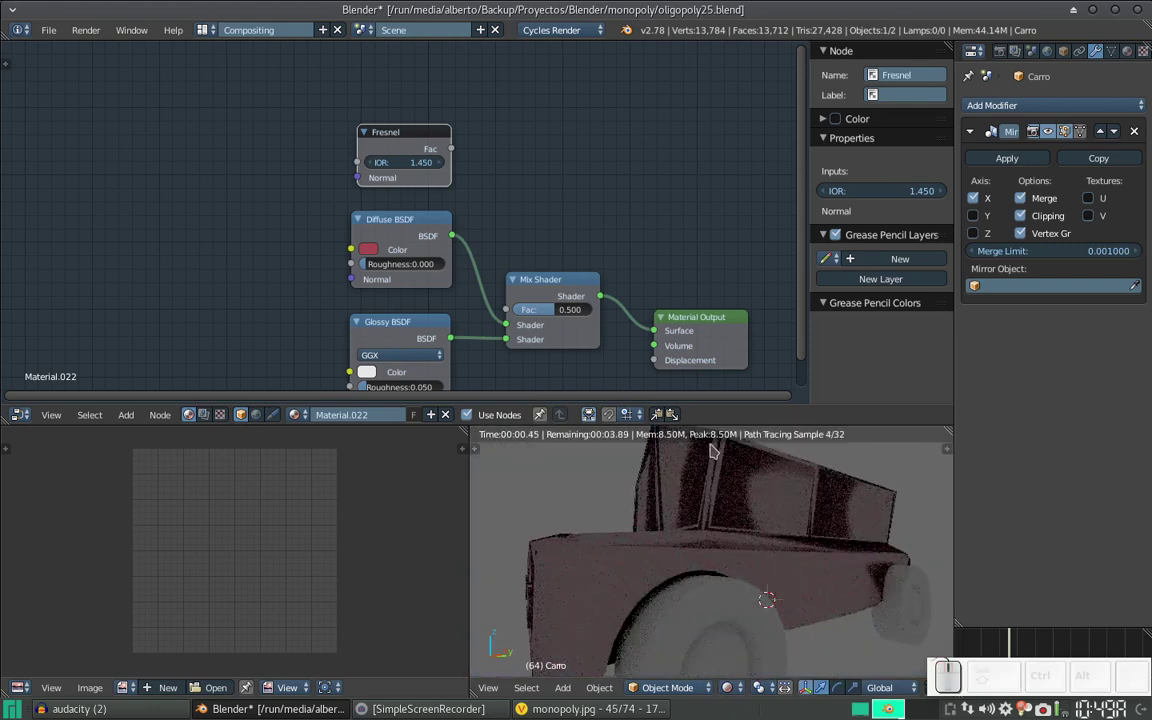
Step: Connect the Fresnel output to the Mix Shader factor so the car renders glossy red
{"action": "scroll", "scroll_direction": "down", "scroll_amount": 3}
{"action": "middle_click", "coordinate": [701, 508]}
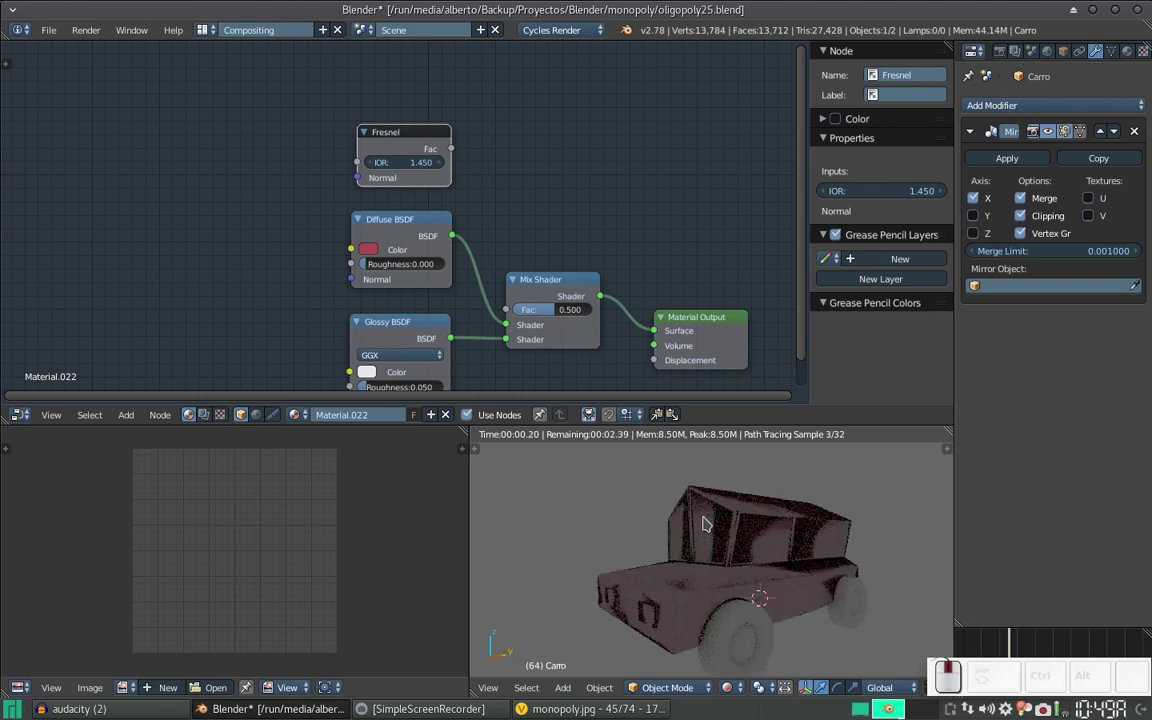
{"action": "left_click_drag", "start_coordinate": [458, 157], "coordinate": [505, 311]}
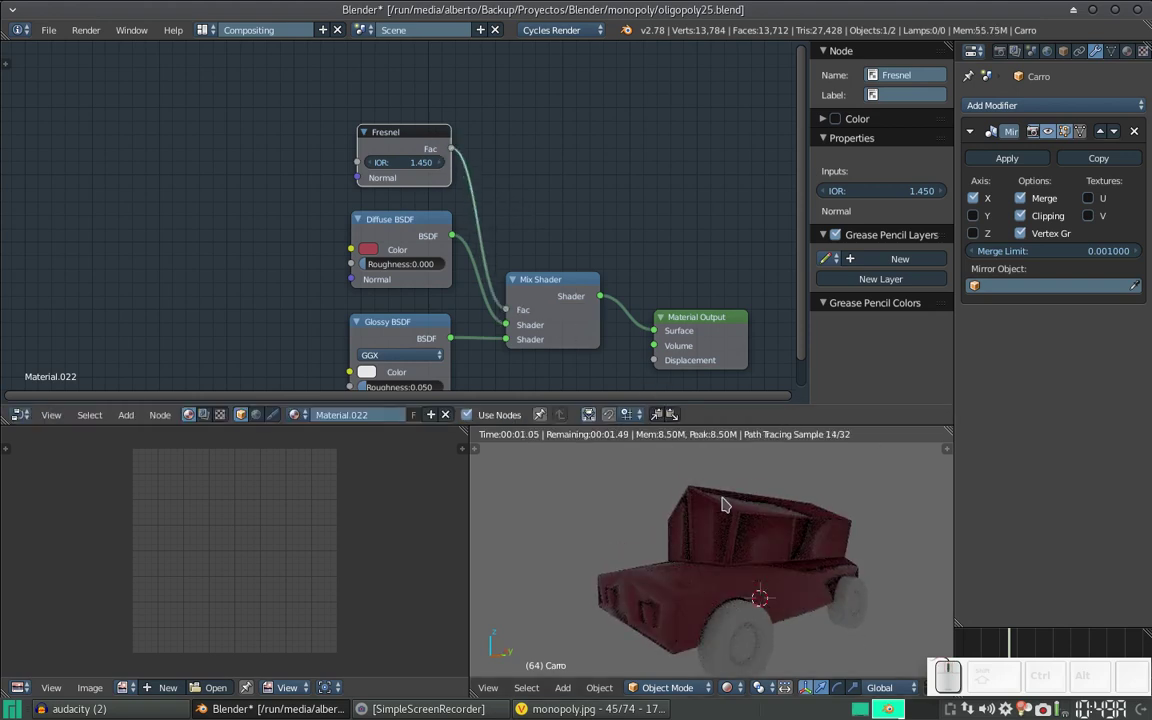
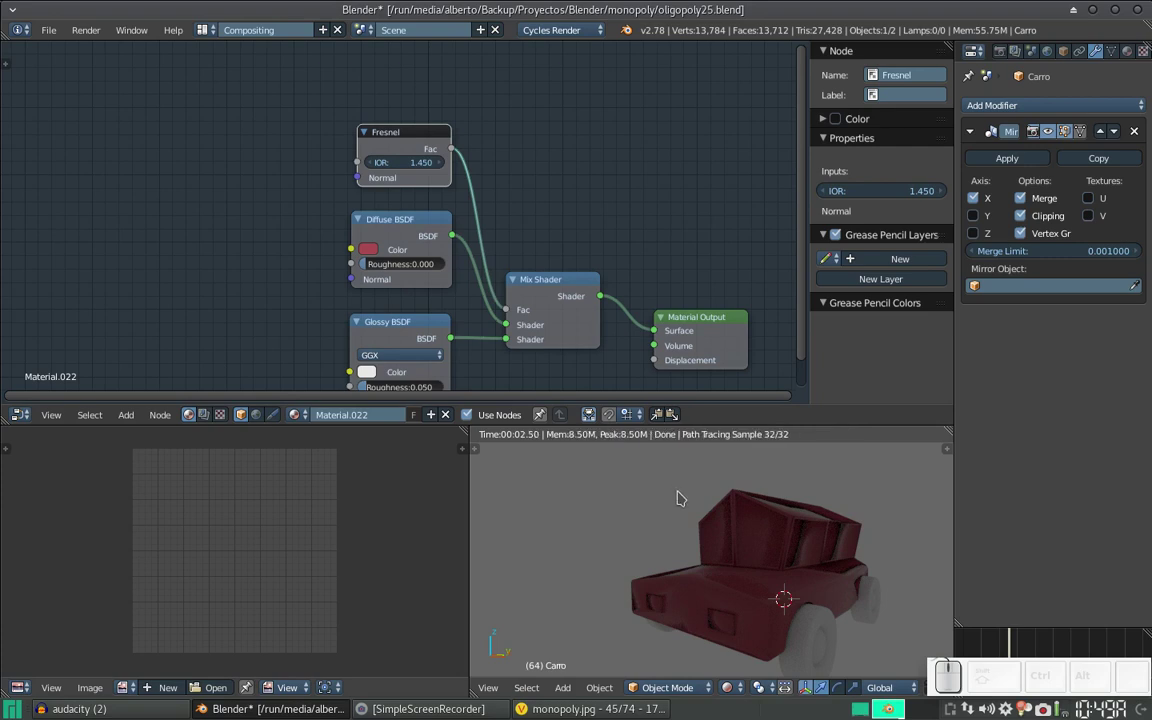
Step: Select the wheel, switch to the modelling layout and grow the selection across the hub
{"action": "right_click", "coordinate": [809, 656]}
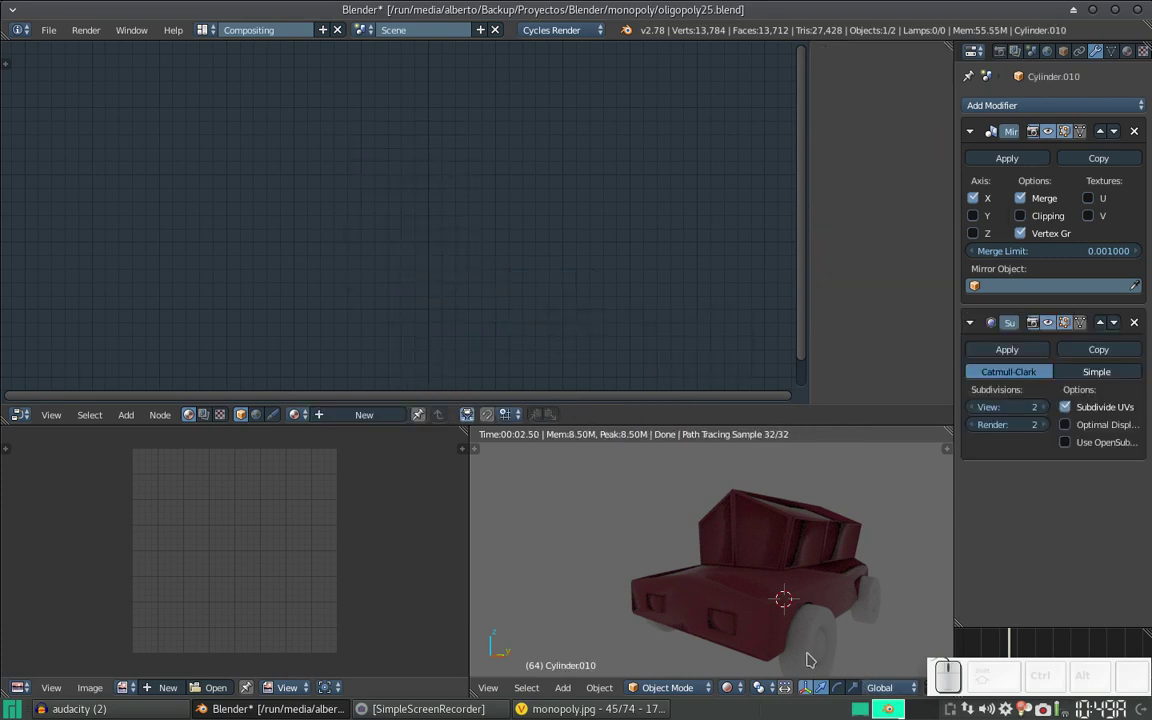
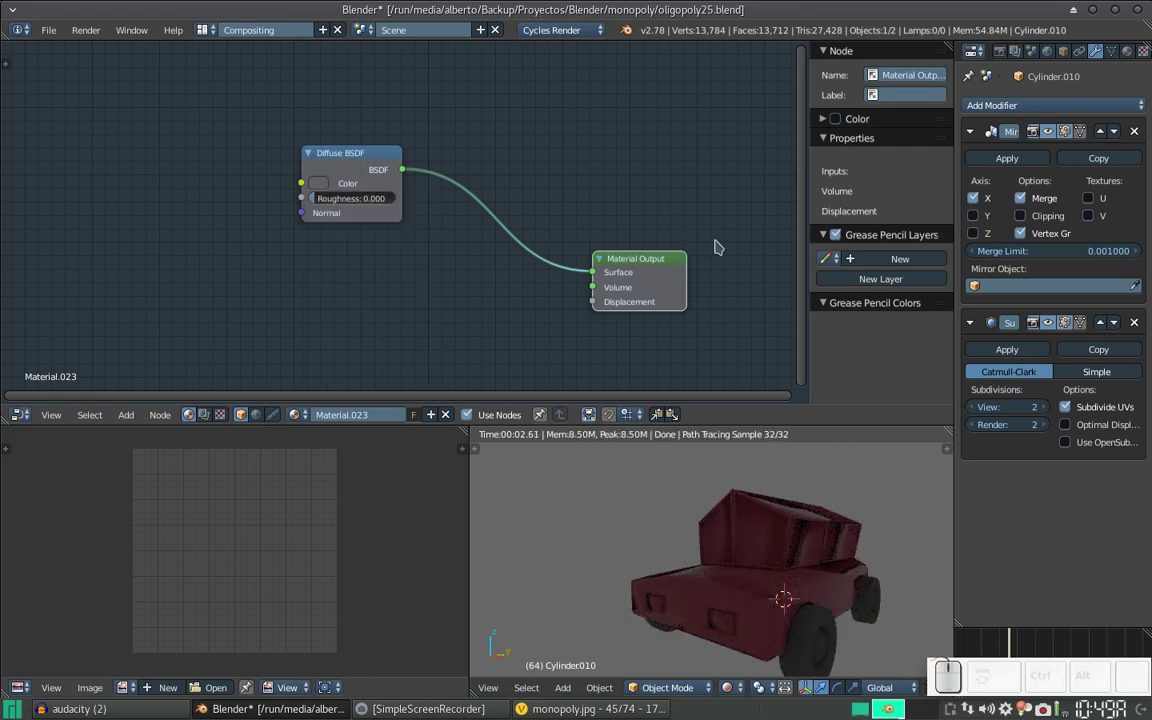
{"action": "key", "text": "ctrl+Right"}
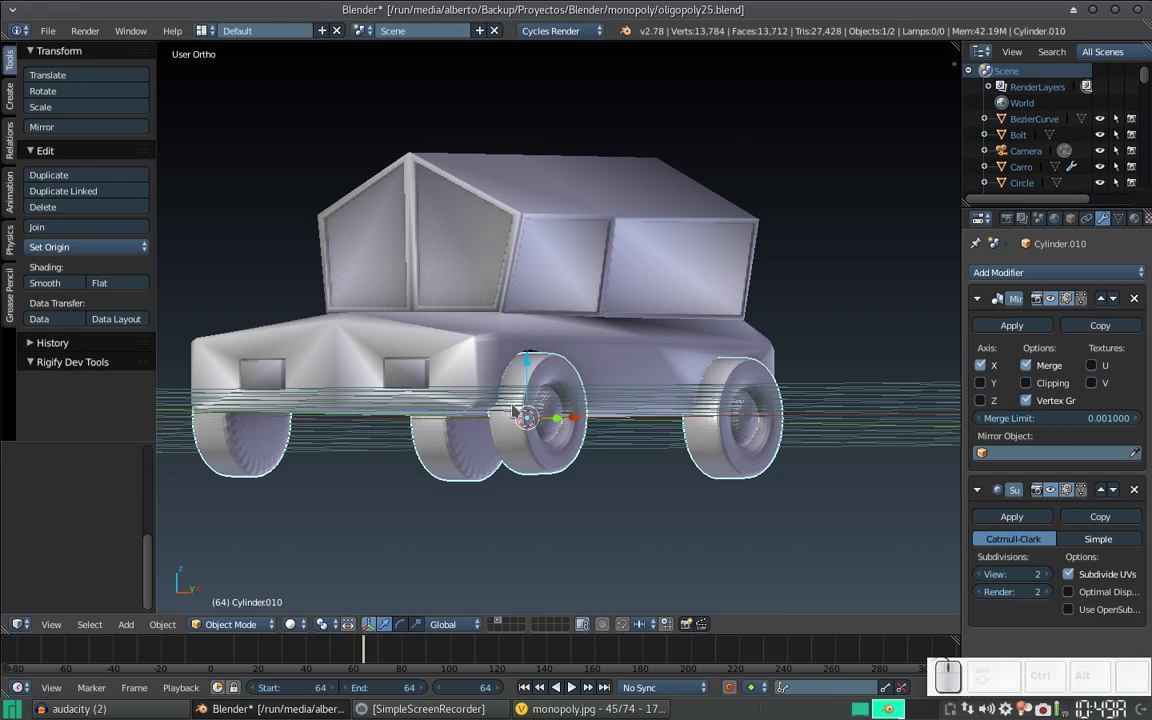
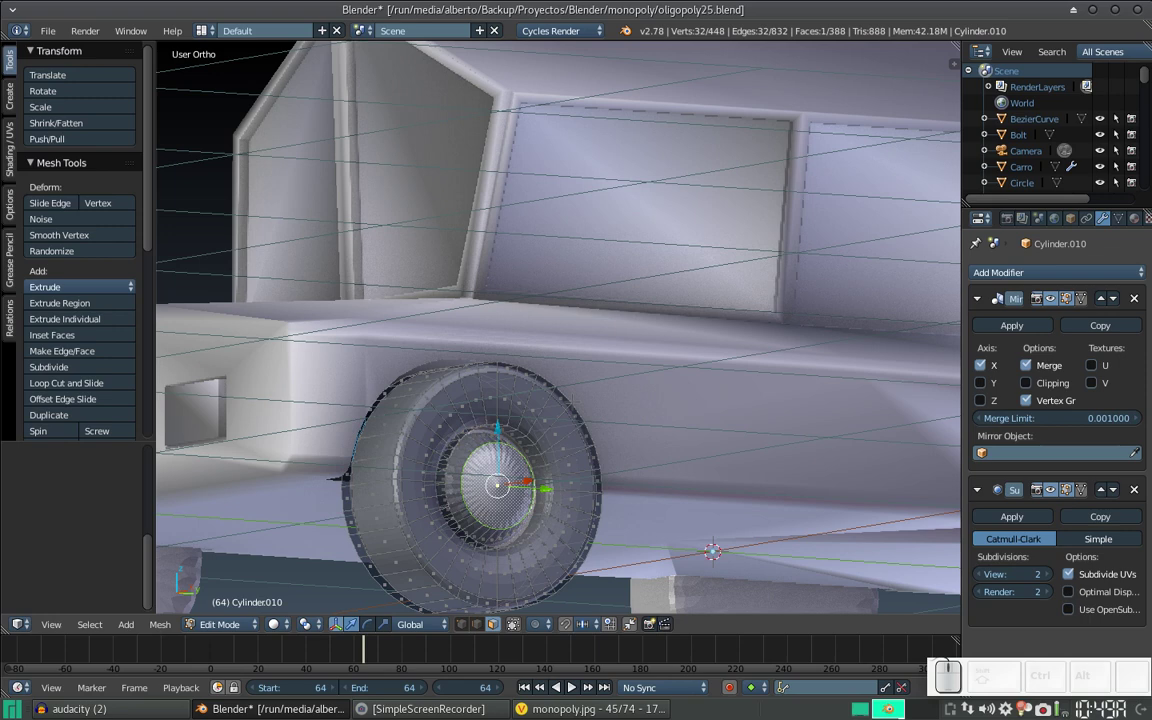
{"action": "key", "text": "ctrl+KP_Add"}
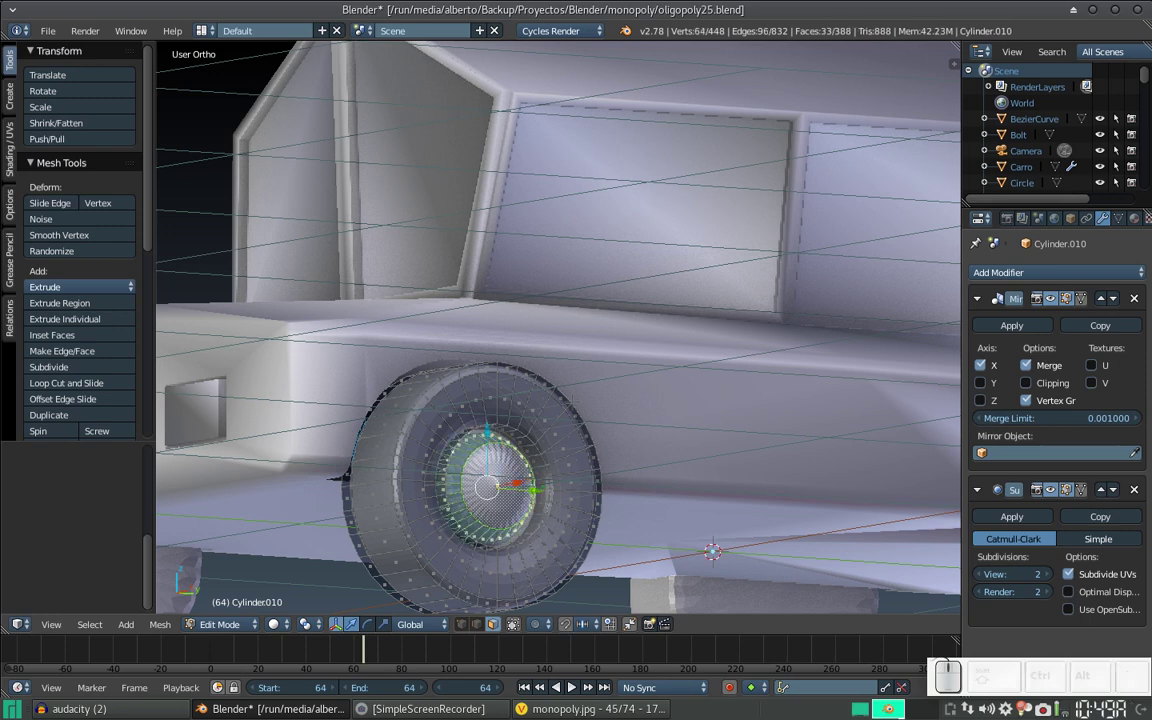
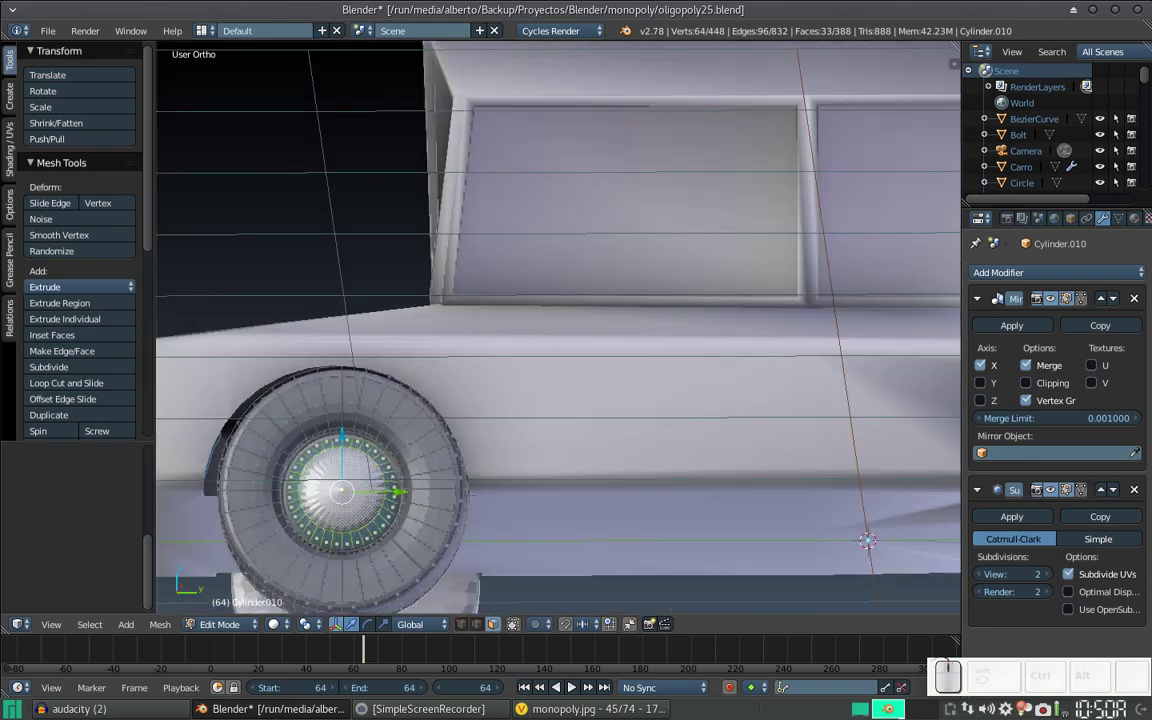
Step: Back in the node layout, rename the wheel's material to 'llanta'
{"action": "key", "text": "ctrl+Left"}
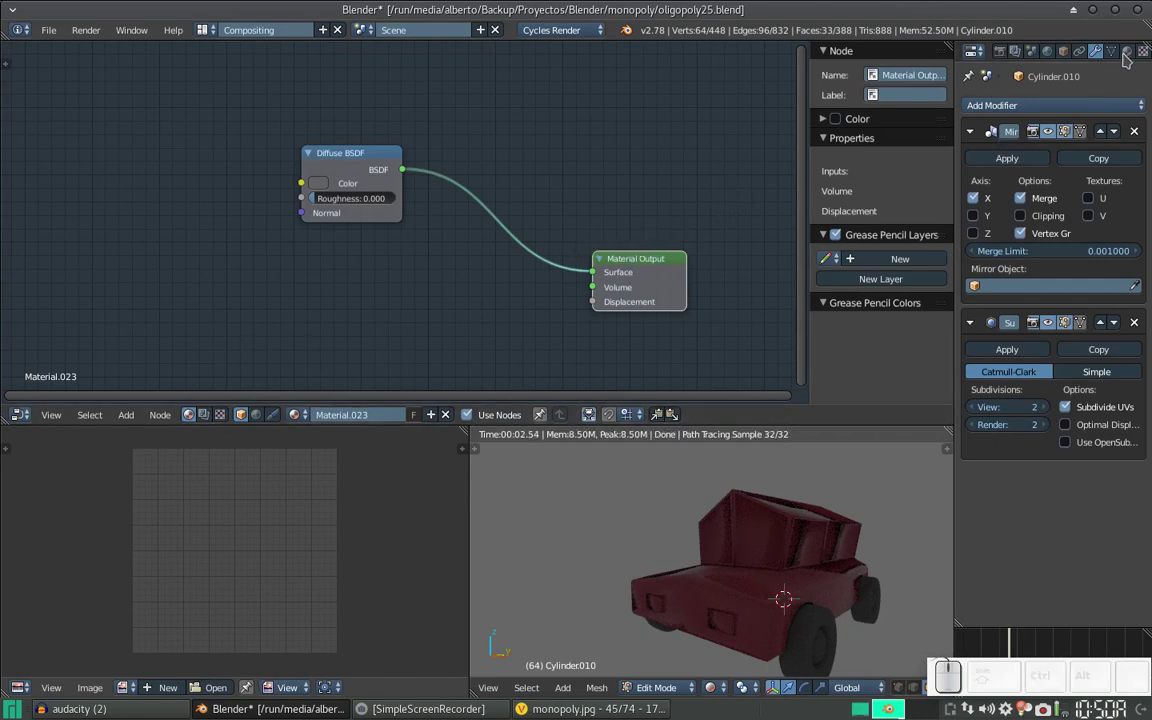
{"action": "left_click", "coordinate": [1129, 49]}
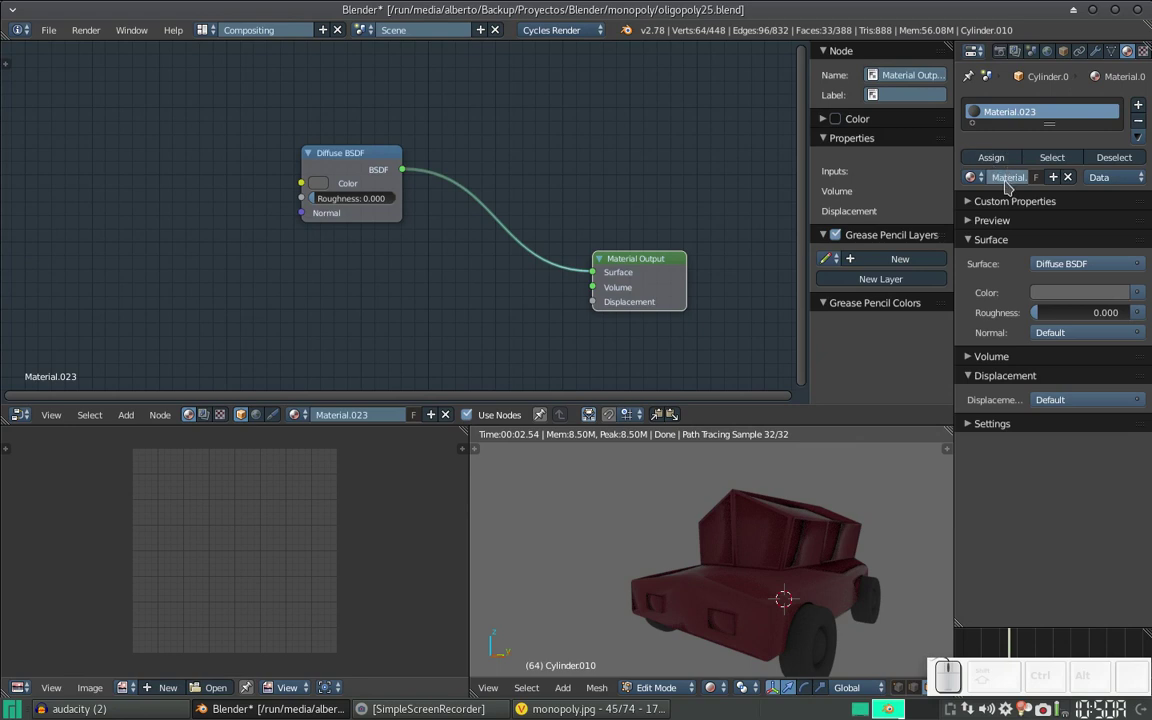
{"action": "left_click", "coordinate": [1008, 180]}
{"action": "key", "text": "Home"}
{"action": "key", "text": "shift+l"}
{"action": "key", "text": "shift+a"}
{"action": "key", "text": "shift+n"}
{"action": "key", "text": "shift+a"}
{"action": "key", "text": "shift+Return"}
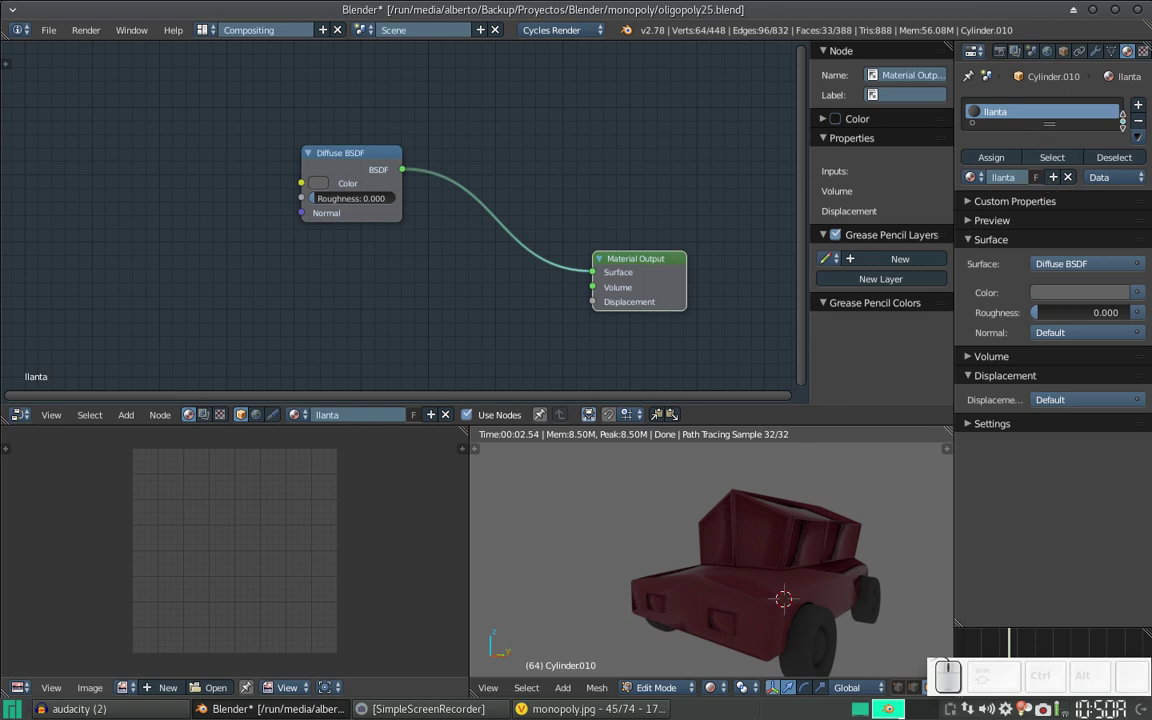
Step: Add a second material slot named 'copa' and assign it to the hub faces
{"action": "left_click", "coordinate": [1143, 106]}
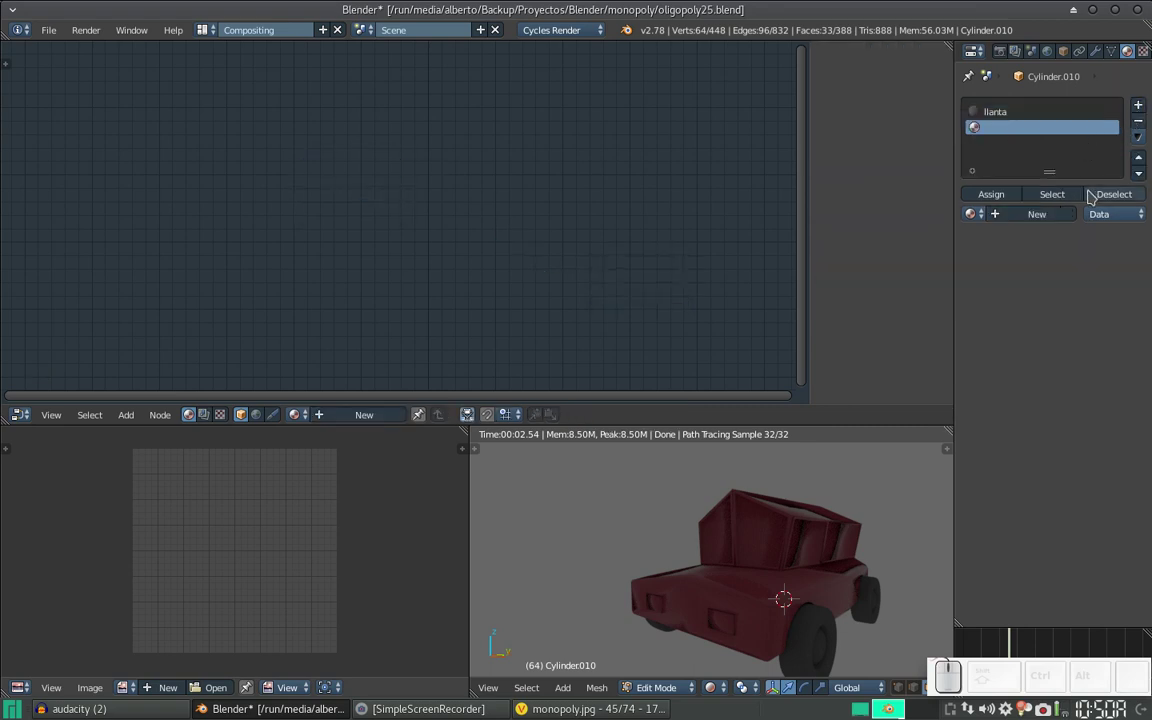
{"action": "left_click", "coordinate": [1046, 218]}
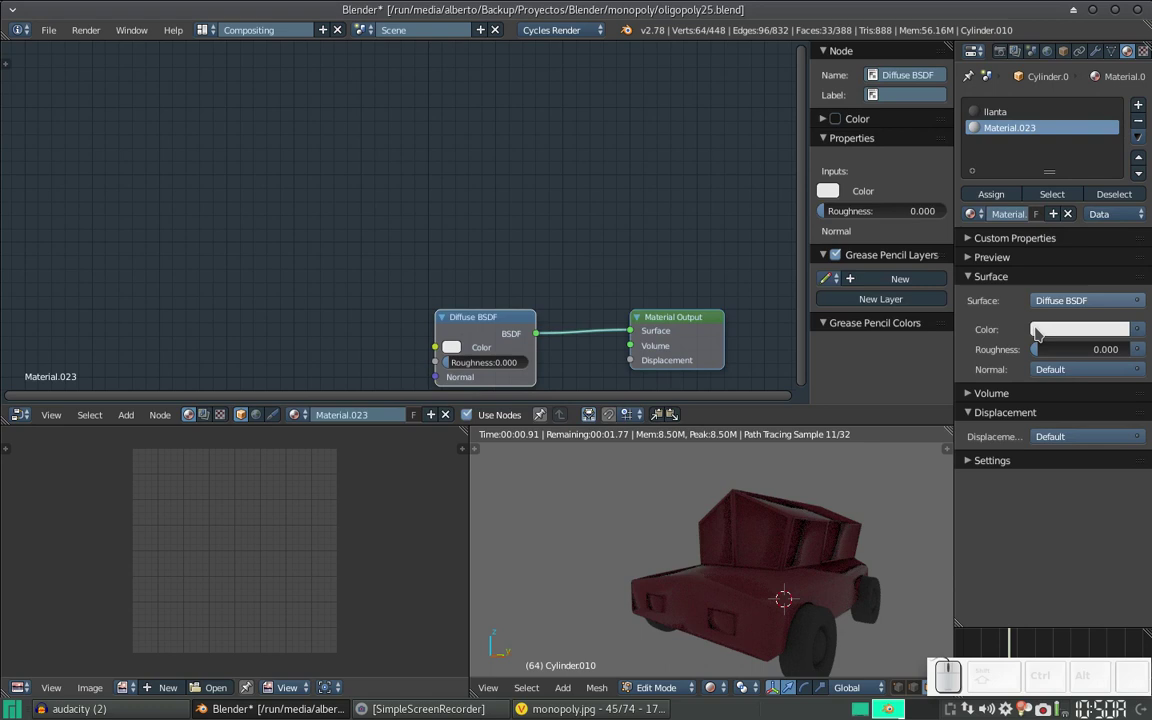
{"action": "left_click", "coordinate": [1003, 214]}
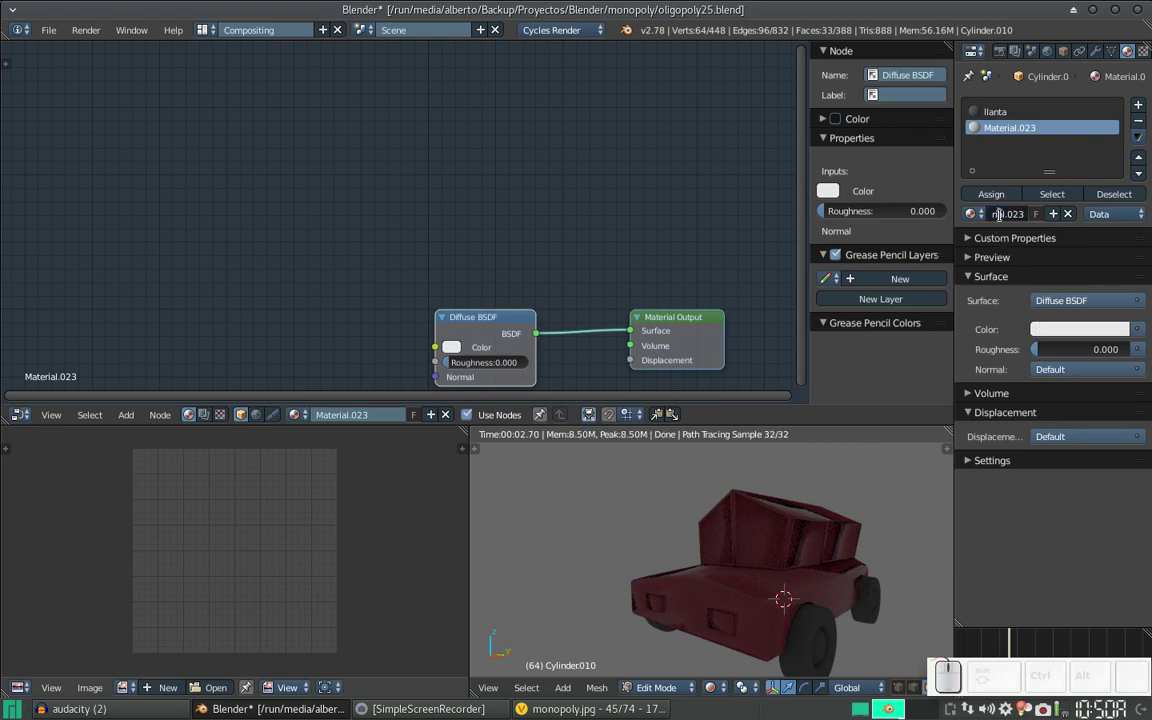
{"action": "key", "text": "Home"}
{"action": "key", "text": "shift+End"}
{"action": "key", "text": "shift+c"}
{"action": "key", "text": "shift+a"}
{"action": "key", "text": "shift+Return"}
{"action": "left_click", "coordinate": [498, 316]}
Step: Insert a Mix Shader on copa's diffuse link and add a Glossy BSDF below the diffuse
{"action": "key", "text": "shift+a"}
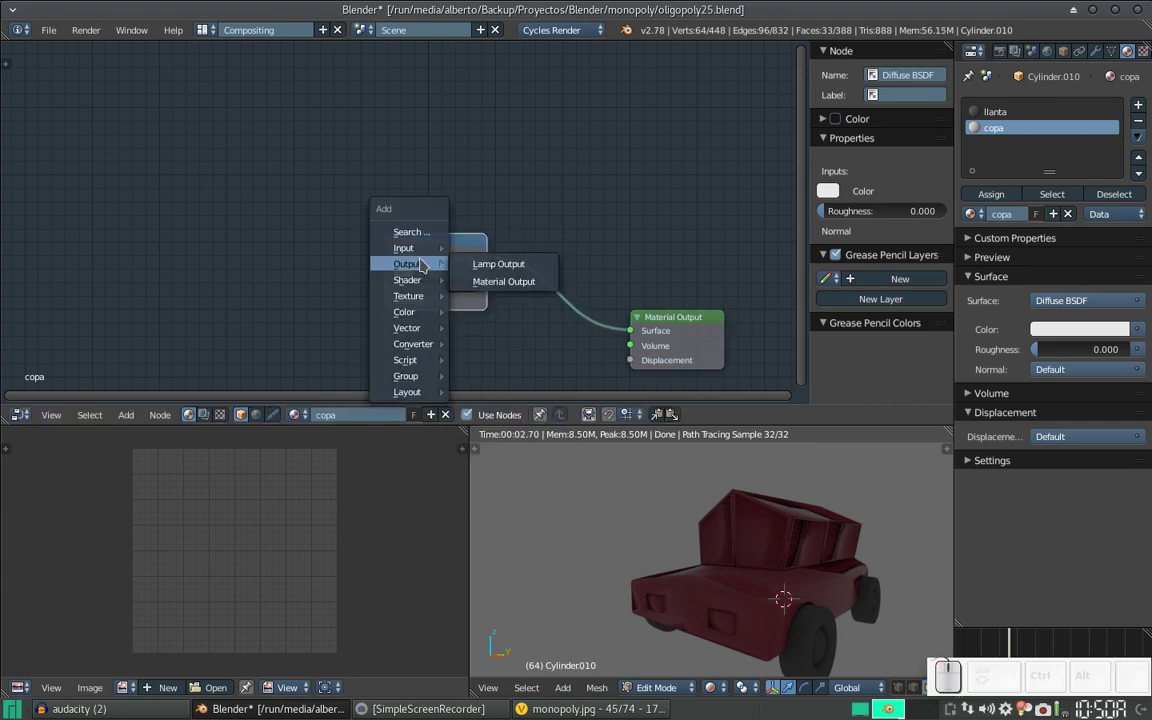
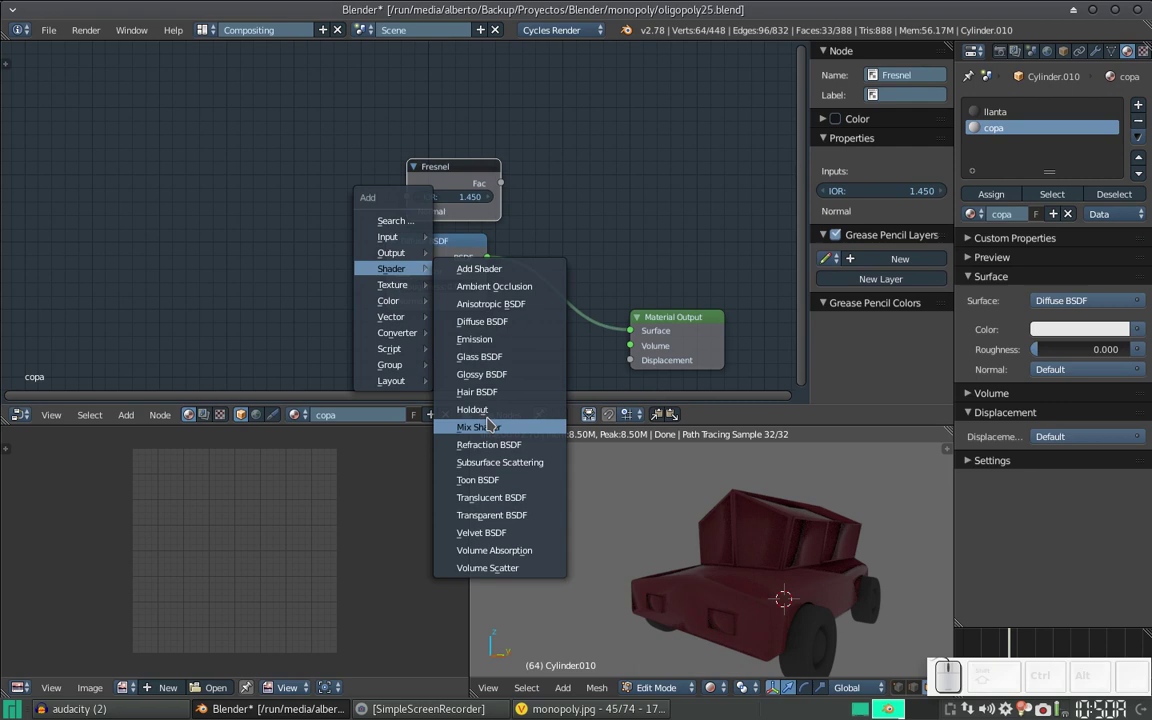
{"action": "left_click", "coordinate": [490, 423]}
{"action": "left_click", "coordinate": [523, 290]}
{"action": "key", "text": "shift+a"}
{"action": "left_click", "coordinate": [598, 401]}
{"action": "left_click", "coordinate": [390, 322]}
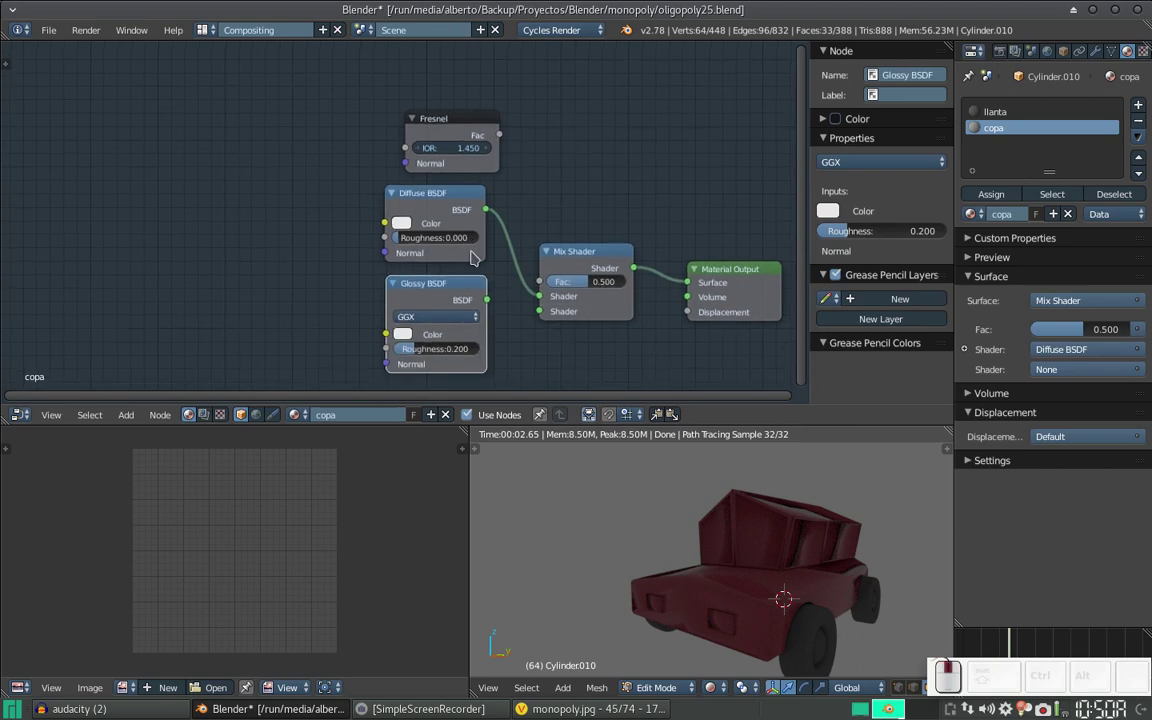
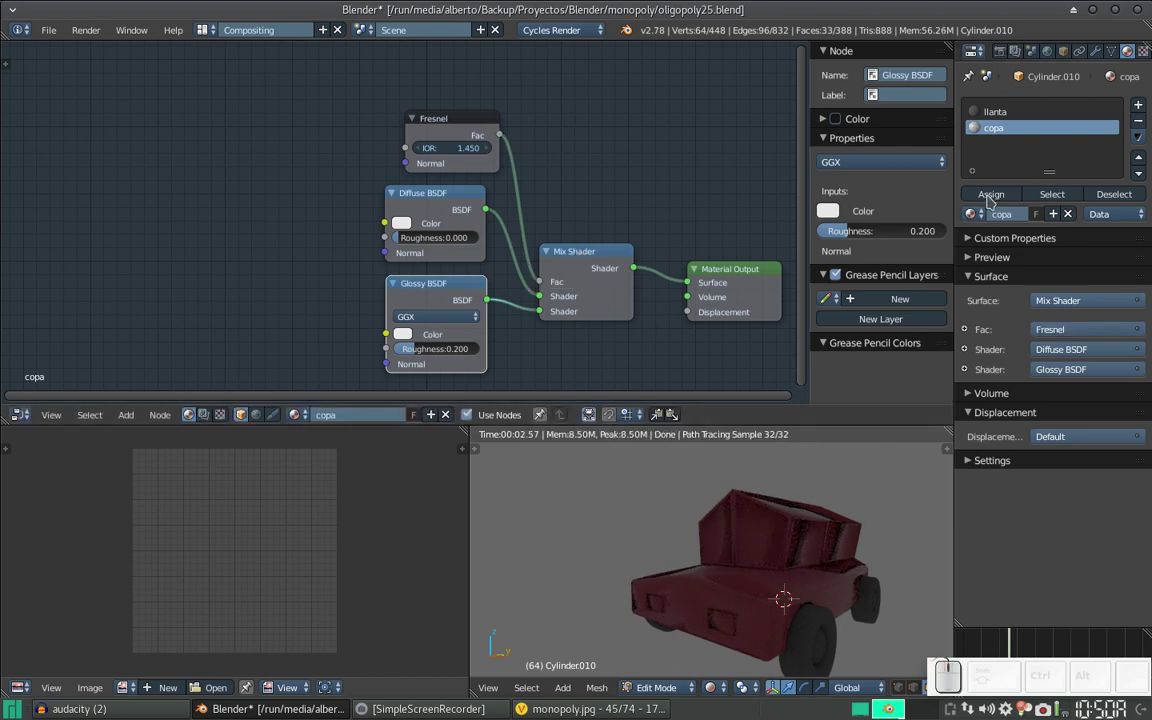
Step: Lower the copa glossy roughness to 0.05 and select the Glossy BSDF node
{"action": "left_click", "coordinate": [996, 189]}
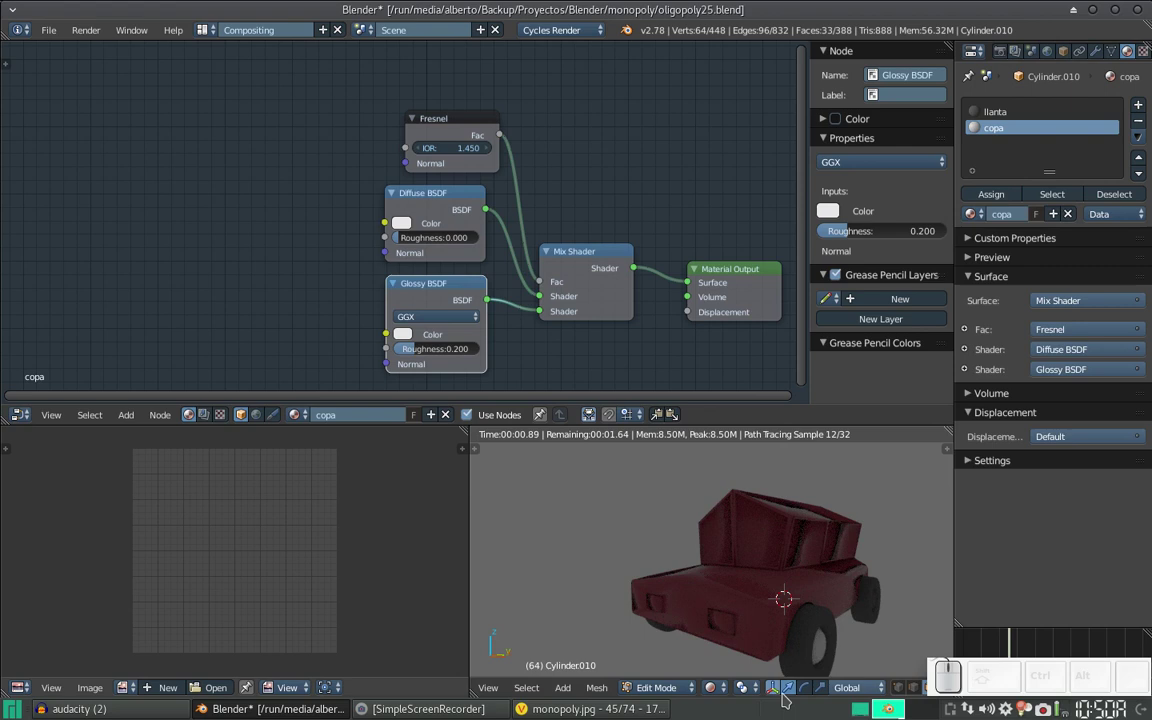
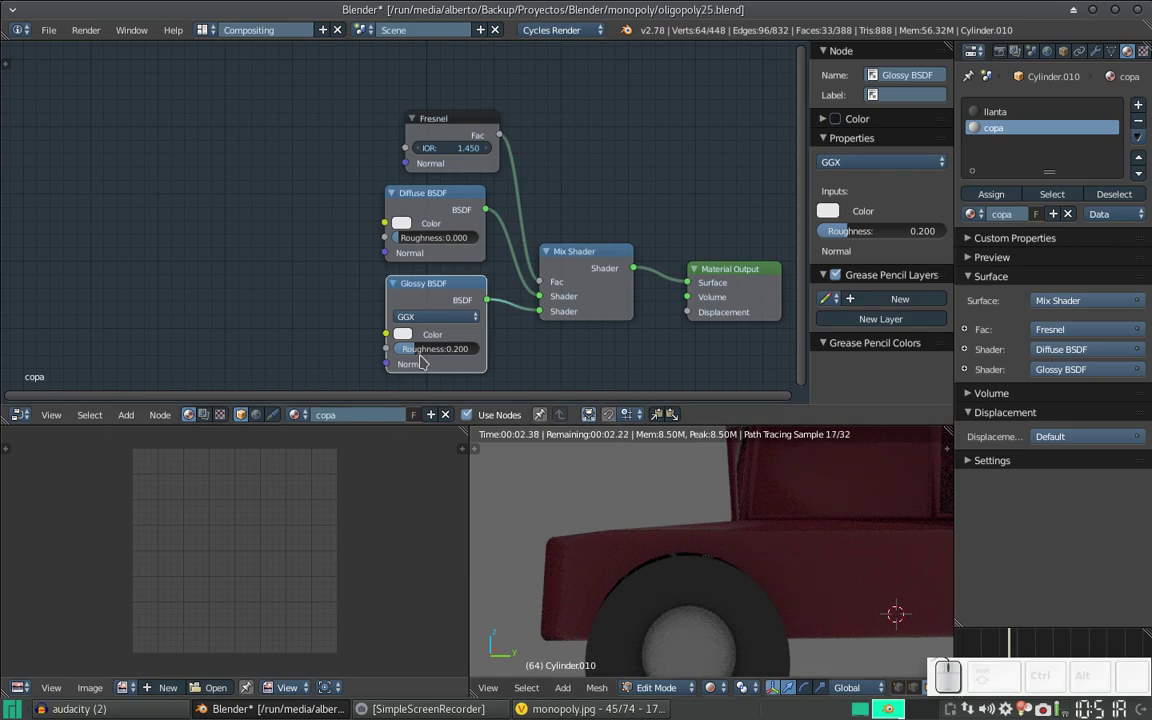
{"action": "left_click", "coordinate": [426, 354]}
{"action": "left_click", "coordinate": [430, 350]}
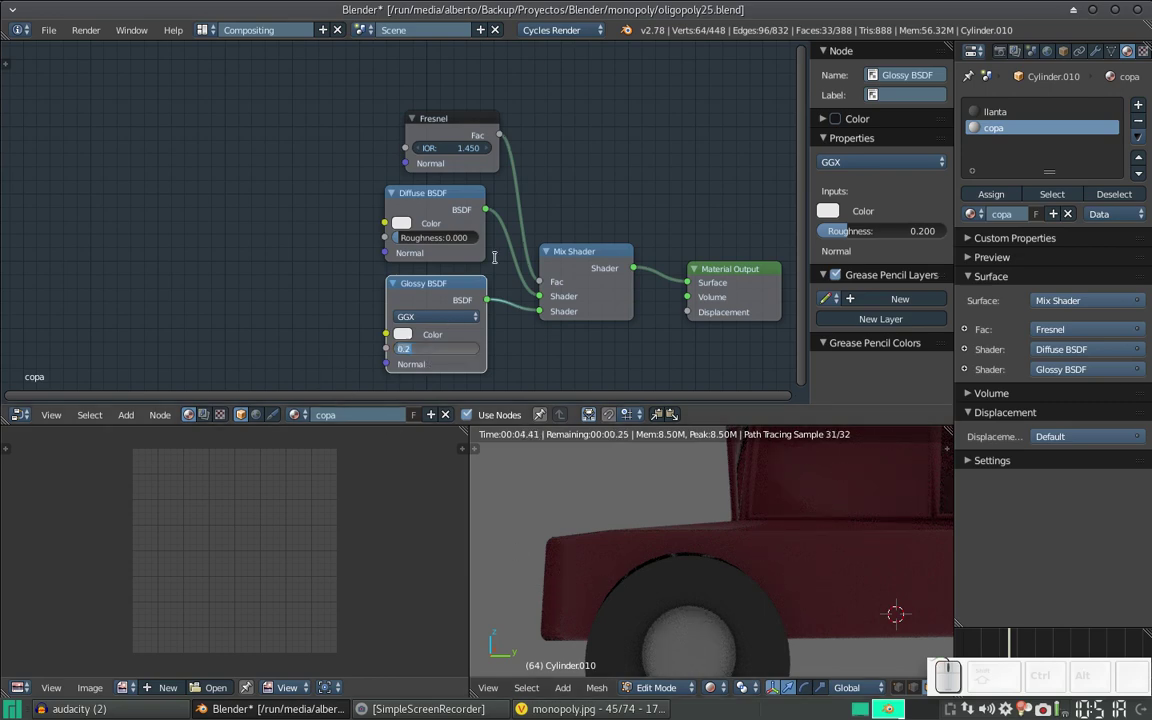
{"action": "key", "text": "KP_Decimal"}
{"action": "key", "text": "KP_0"}
{"action": "key", "text": "KP_Enter"}
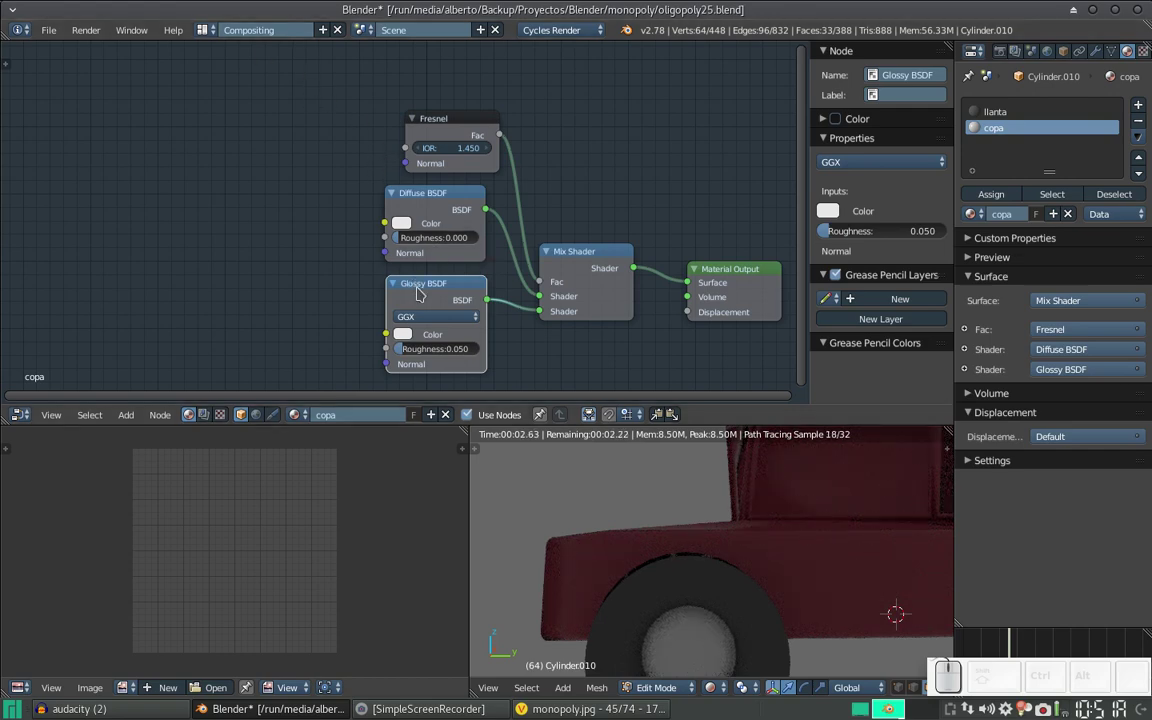
{"action": "left_click", "coordinate": [390, 282]}
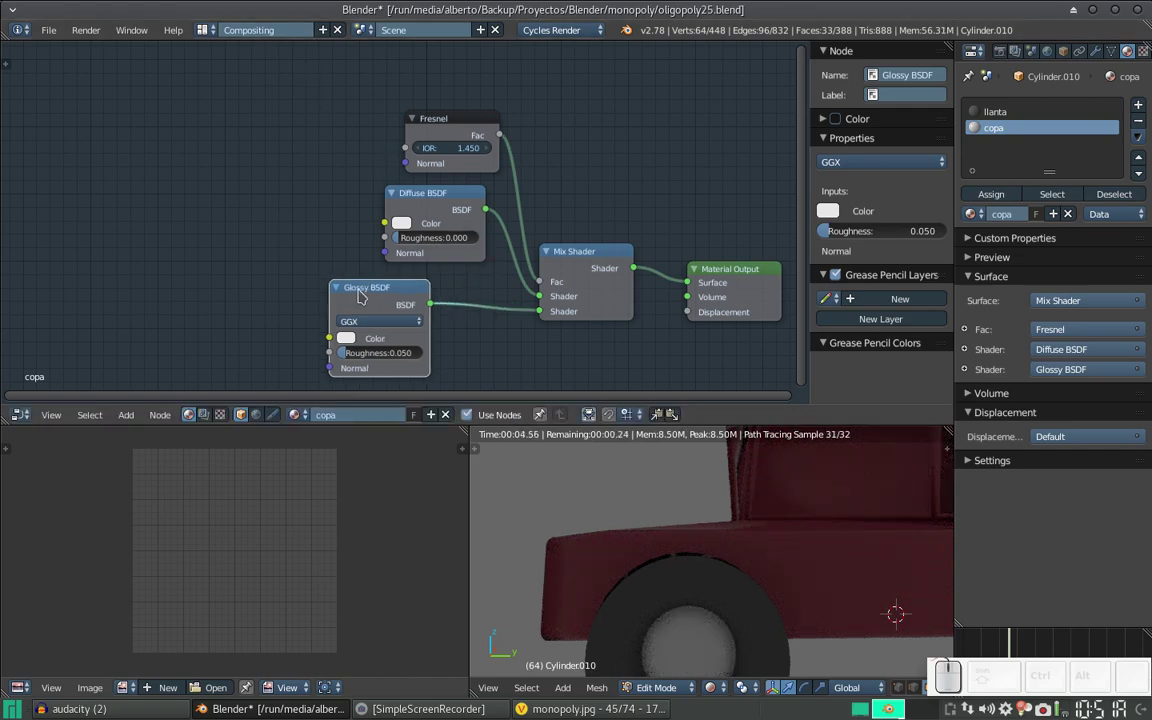
Step: Replace the glossy with an Anisotropic BSDF at roughness 0 and anisotropy 0.9
{"action": "key", "text": "x"}
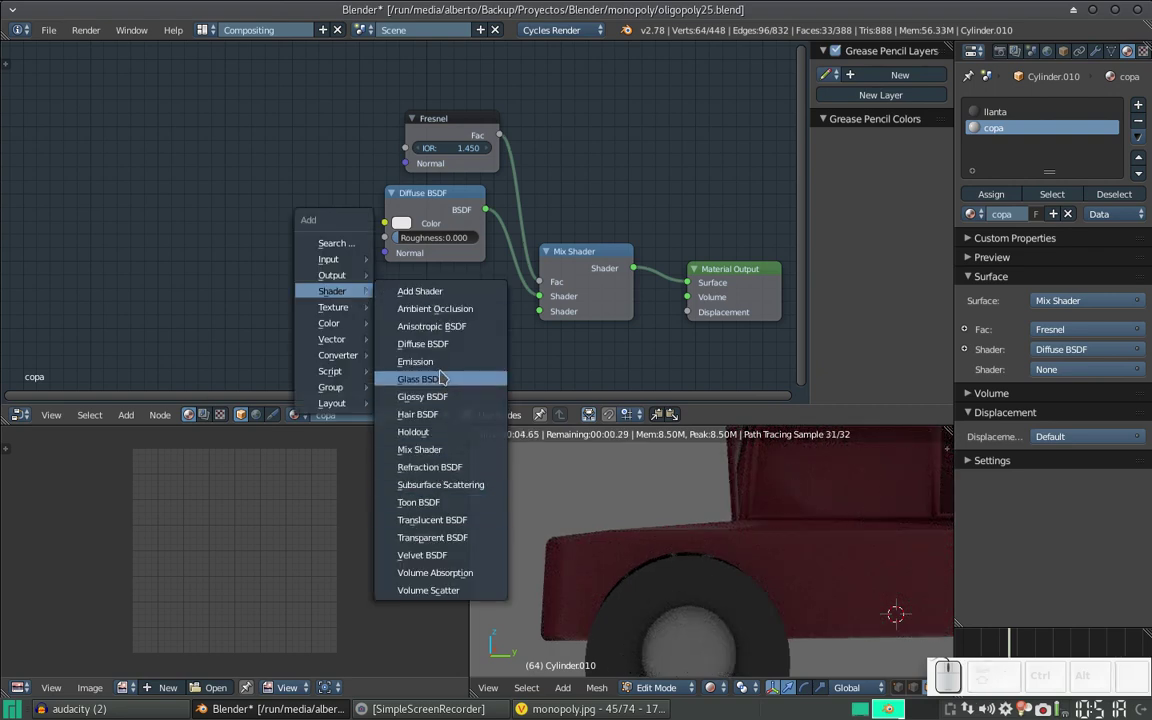
{"action": "left_click", "coordinate": [447, 328]}
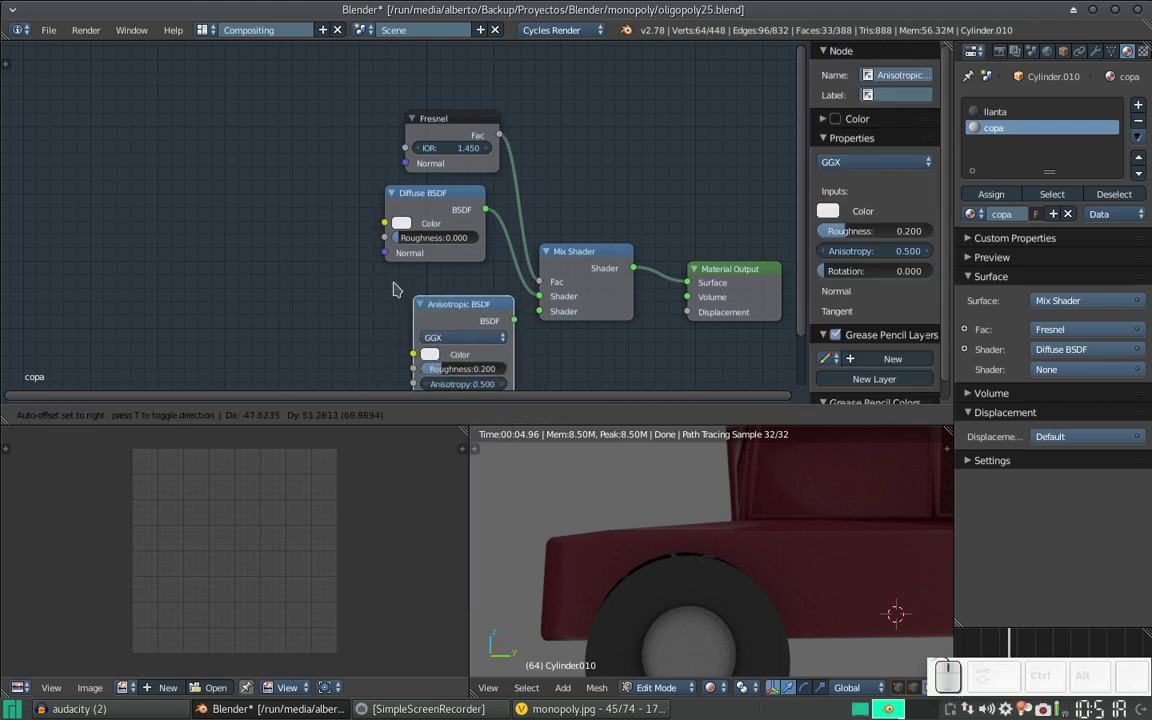
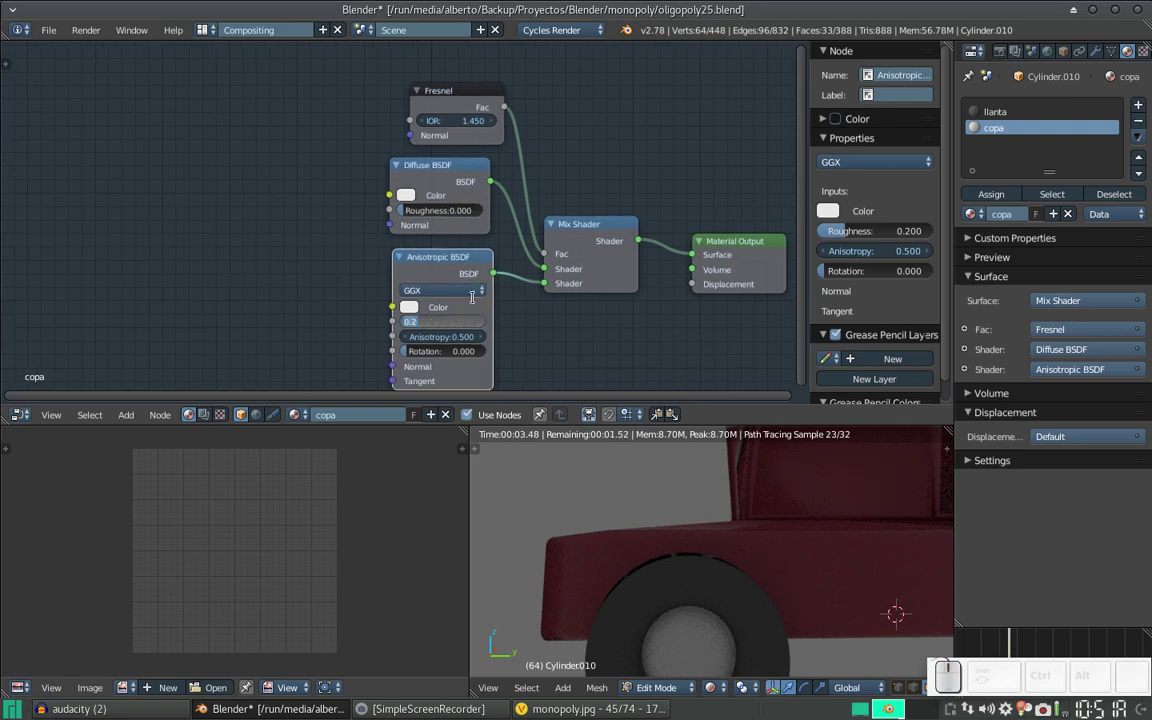
{"action": "key", "text": "KP_0"}
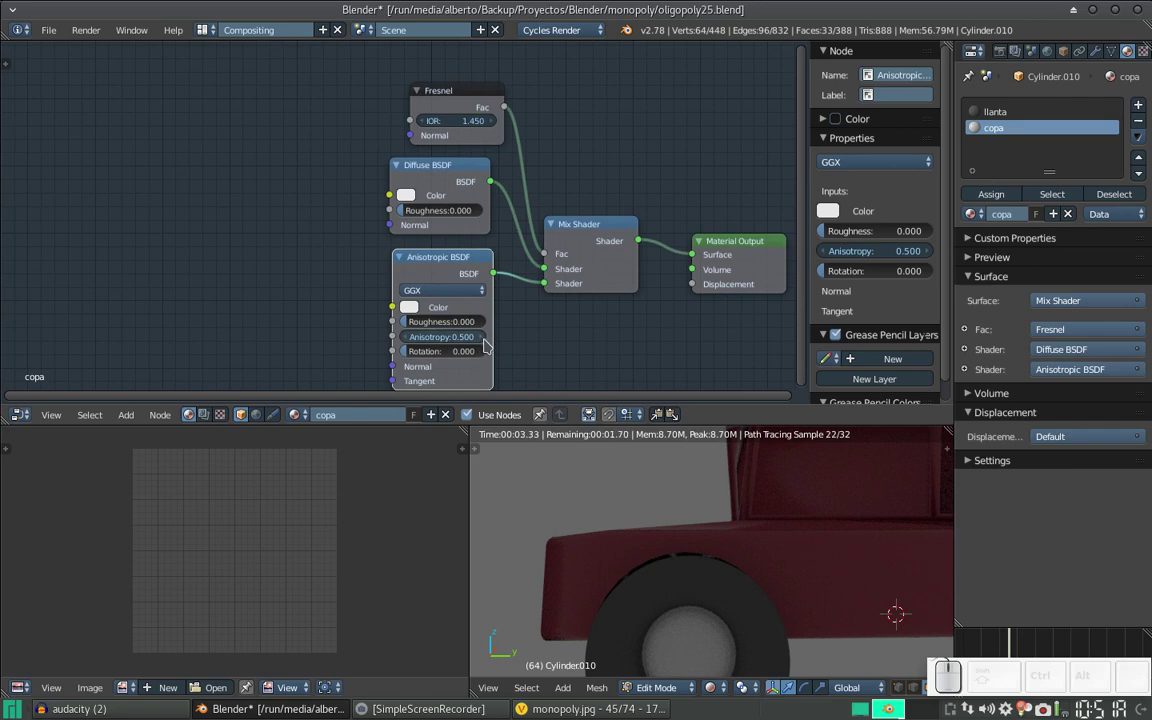
{"action": "left_click", "coordinate": [487, 339]}
{"action": "left_click", "coordinate": [487, 339]}
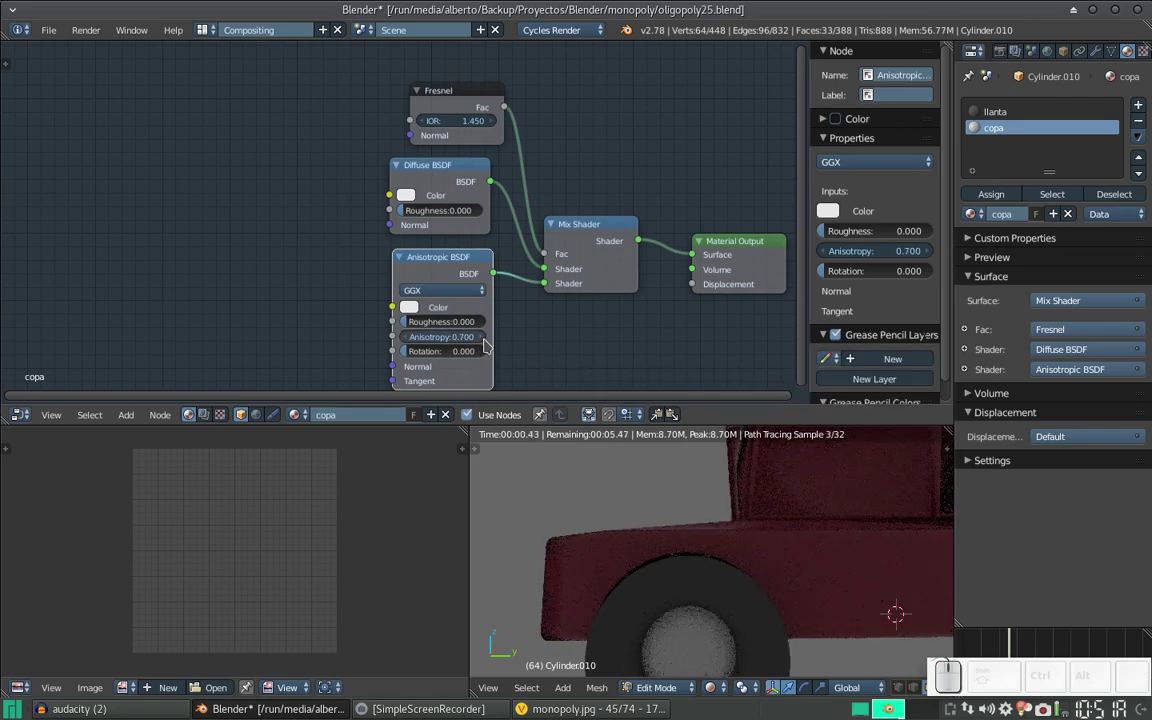
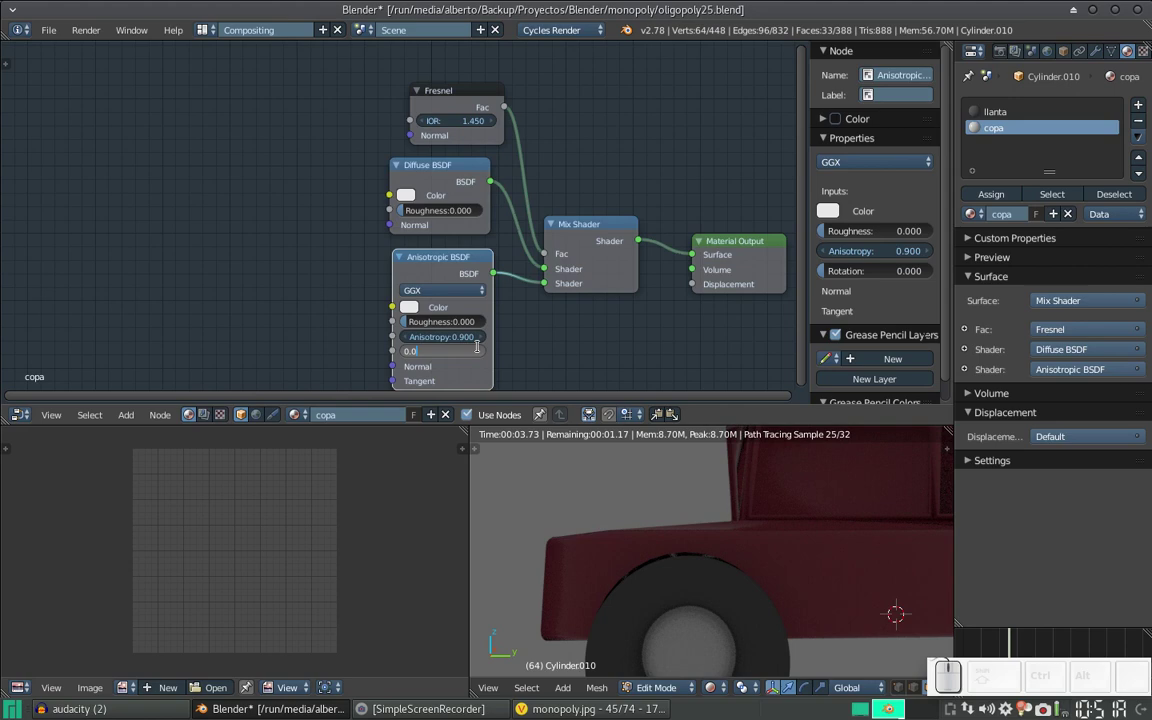
Step: Set the anisotropic shader's rotation to 10
{"action": "key", "text": "BackSpace"}
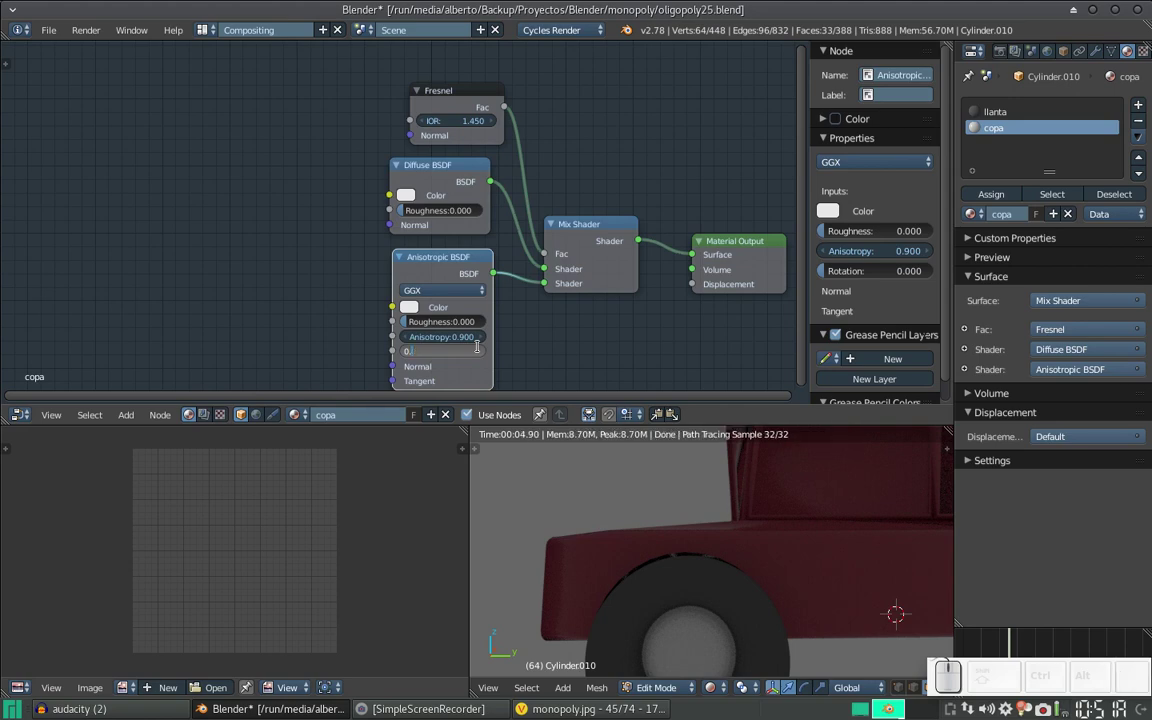
{"action": "key", "text": "BackSpace"}
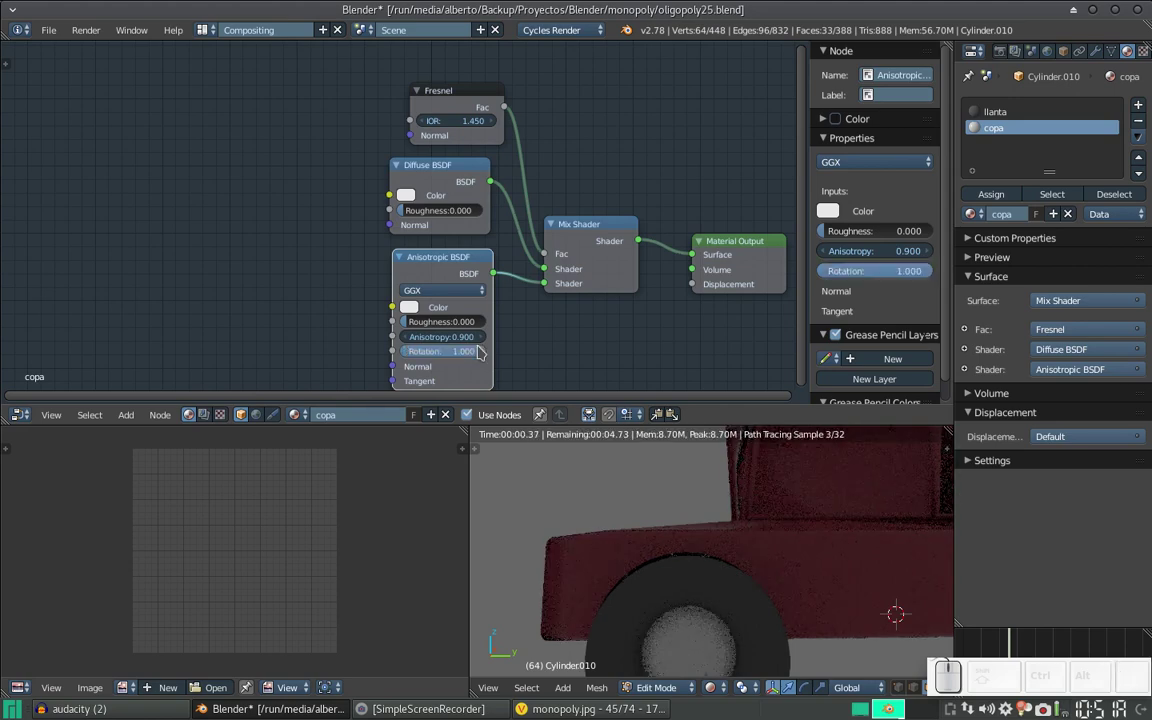
{"action": "left_click", "coordinate": [454, 351]}
{"action": "key", "text": "KP_1"}
{"action": "key", "text": "KP_0"}
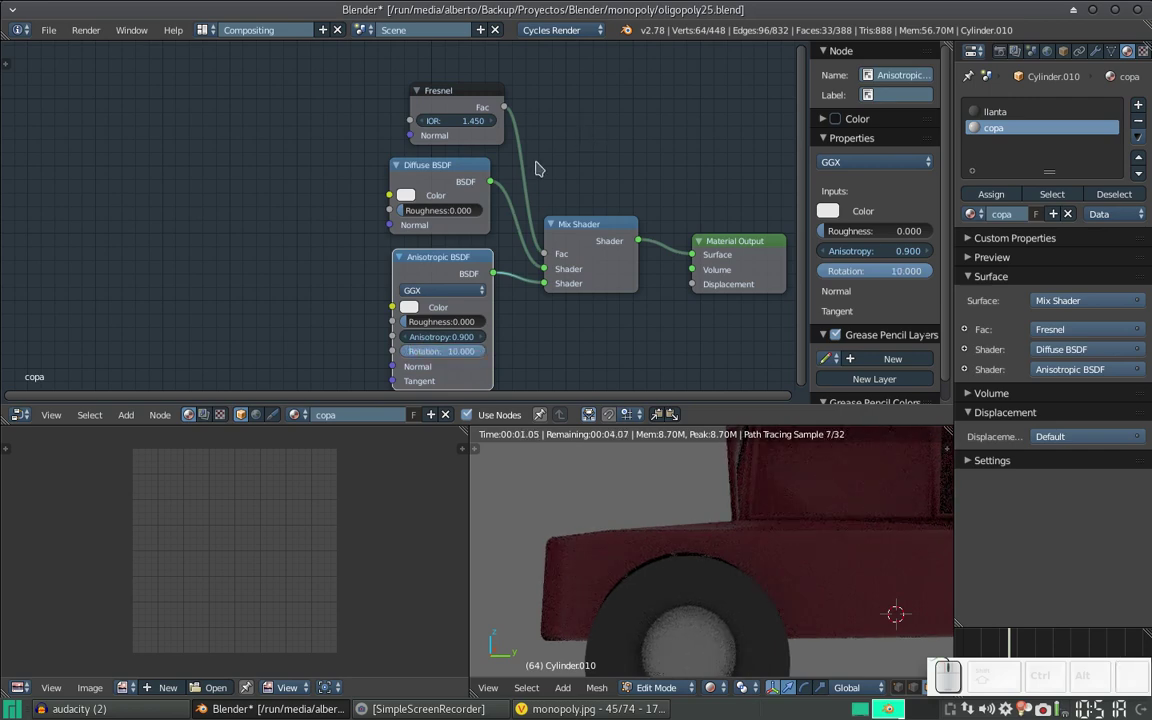
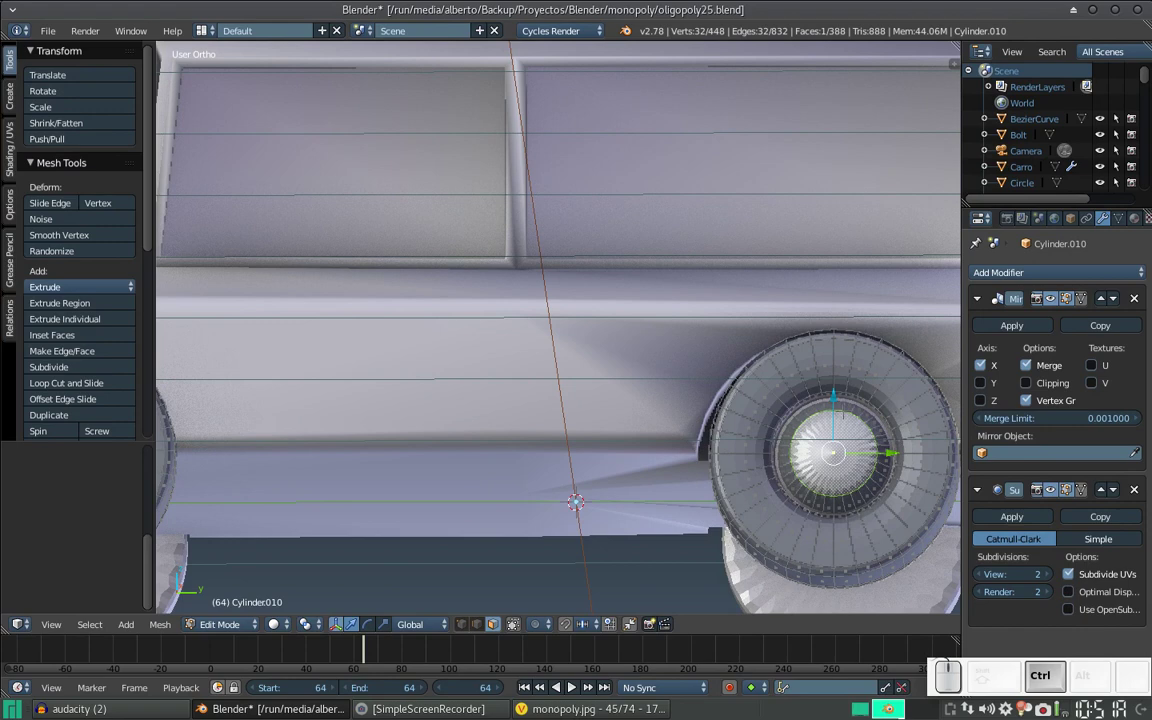
Step: Select the hubcap faces, assign the copa material and leave edit mode
{"action": "key", "text": "ctrl+KP_Add"}
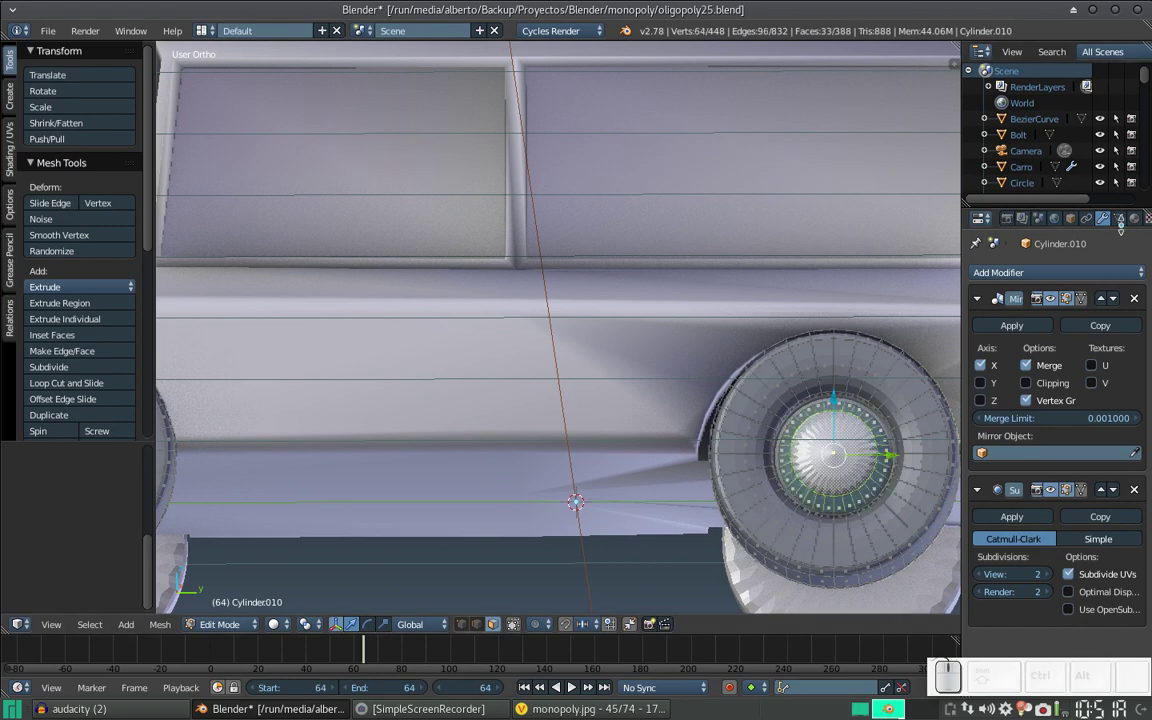
{"action": "left_click", "coordinate": [1142, 220]}
{"action": "left_click", "coordinate": [1014, 297]}
{"action": "left_click", "coordinate": [1006, 360]}
{"action": "key", "text": "Tab"}
Step: Switch the viewport to rendered shading to check the car and wheels
{"action": "scroll", "scroll_direction": "down", "scroll_amount": 3}
{"action": "left_click", "coordinate": [299, 617]}
{"action": "scroll", "scroll_direction": "down", "scroll_amount": 3}
{"action": "left_click", "coordinate": [332, 511]}
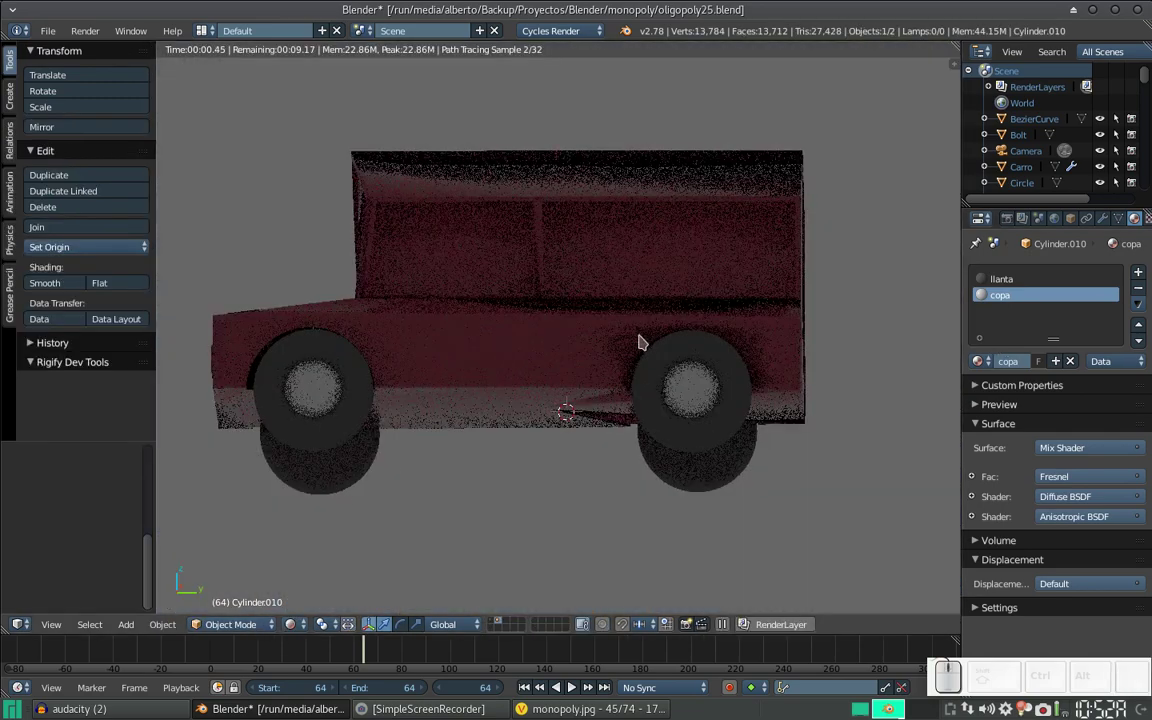
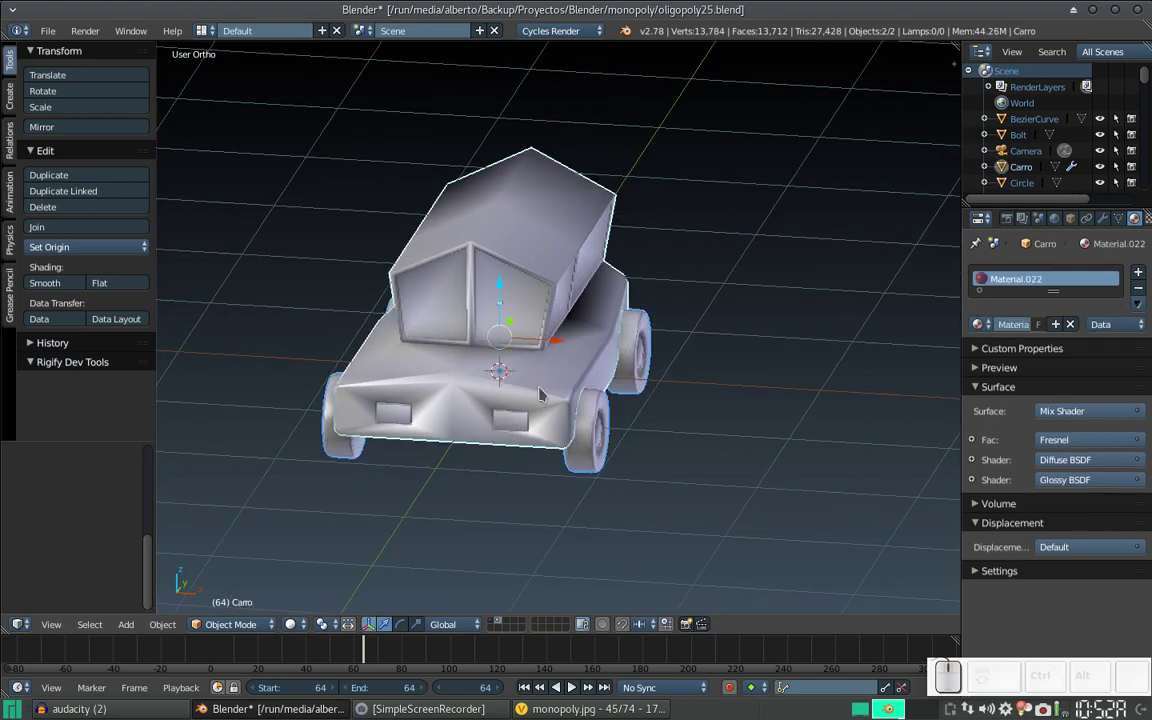
Step: Move the car to the board's scene layer and return to the 3D scene from the reference
{"action": "key", "text": "m"}
{"action": "key", "text": "1"}
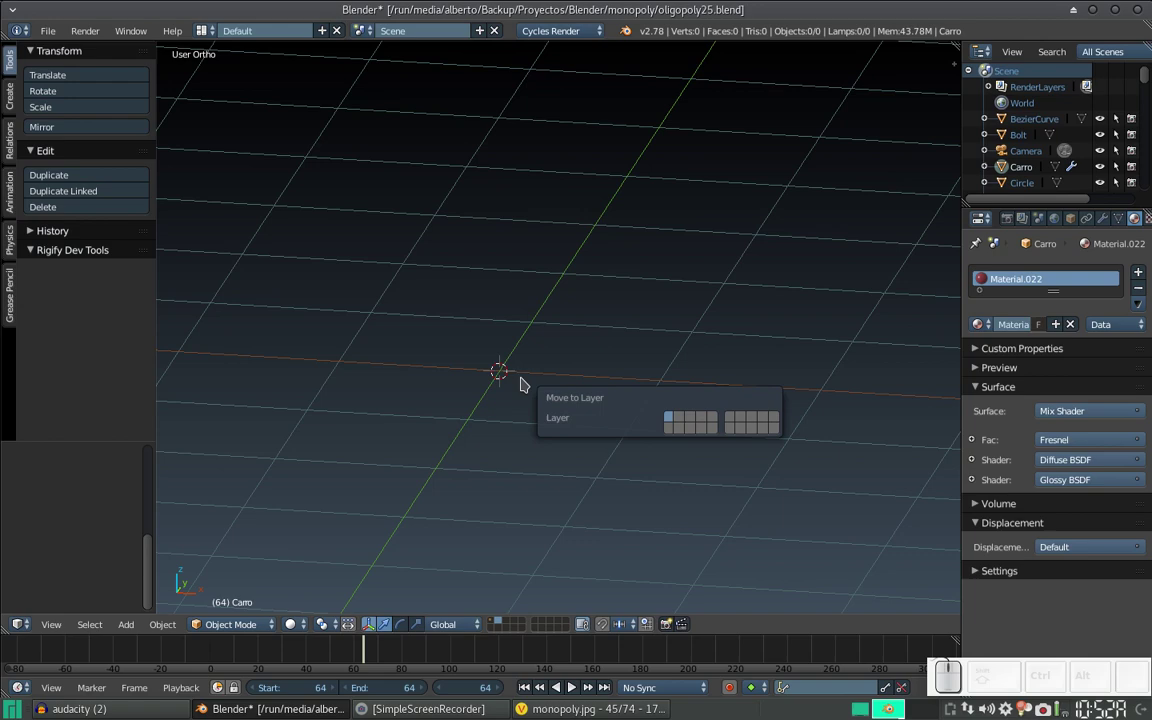
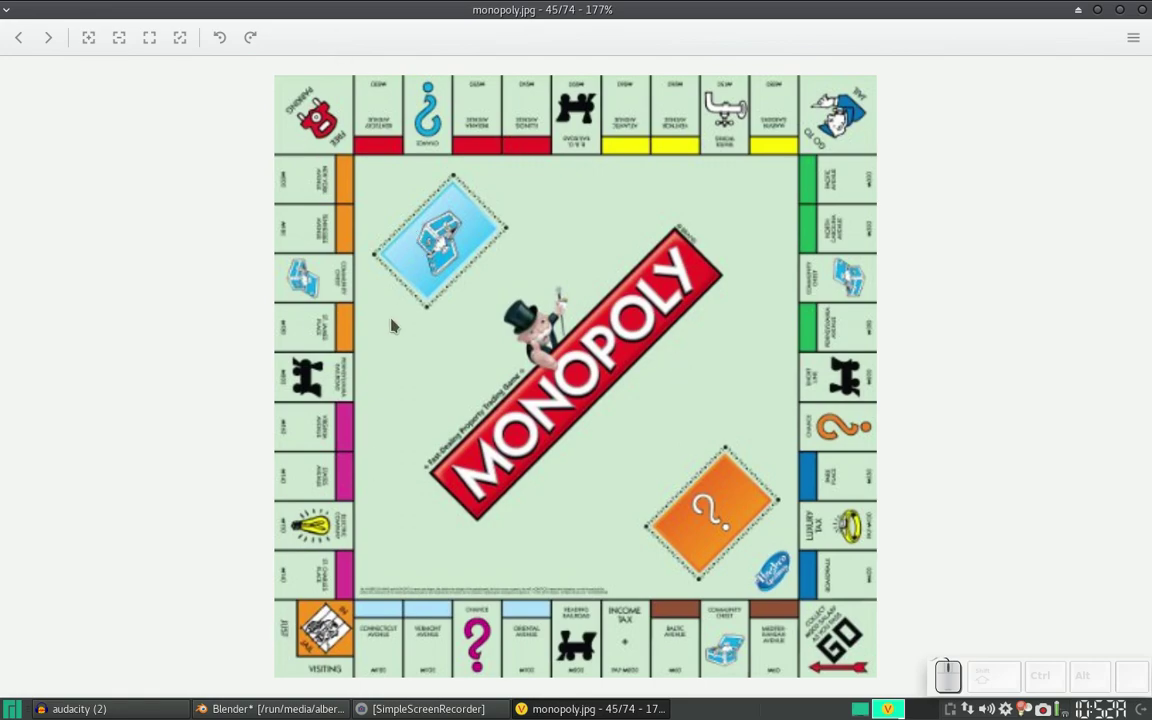
{"action": "key", "text": "alt+Tab"}
{"action": "scroll", "scroll_direction": "down", "scroll_amount": 3}
Step: Zoom out to see the whole Monopoly board with the car among the pieces
{"action": "scroll", "scroll_direction": "down", "scroll_amount": 3}
{"action": "scroll", "scroll_direction": "down", "scroll_amount": 3}
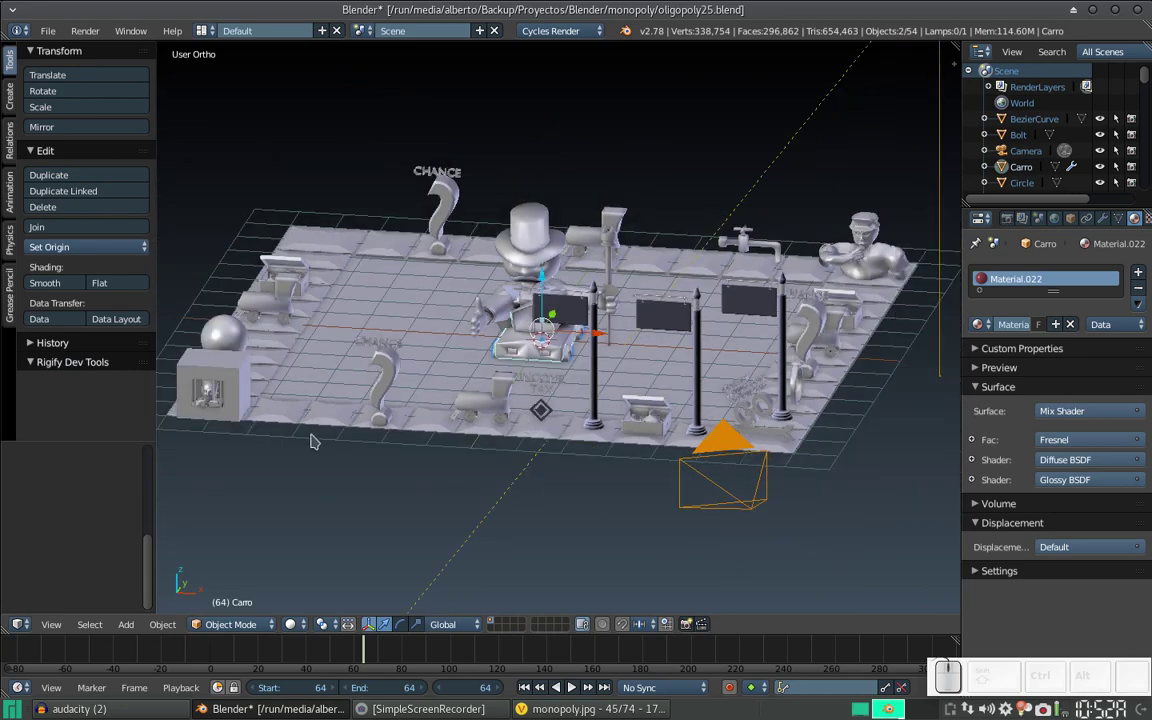
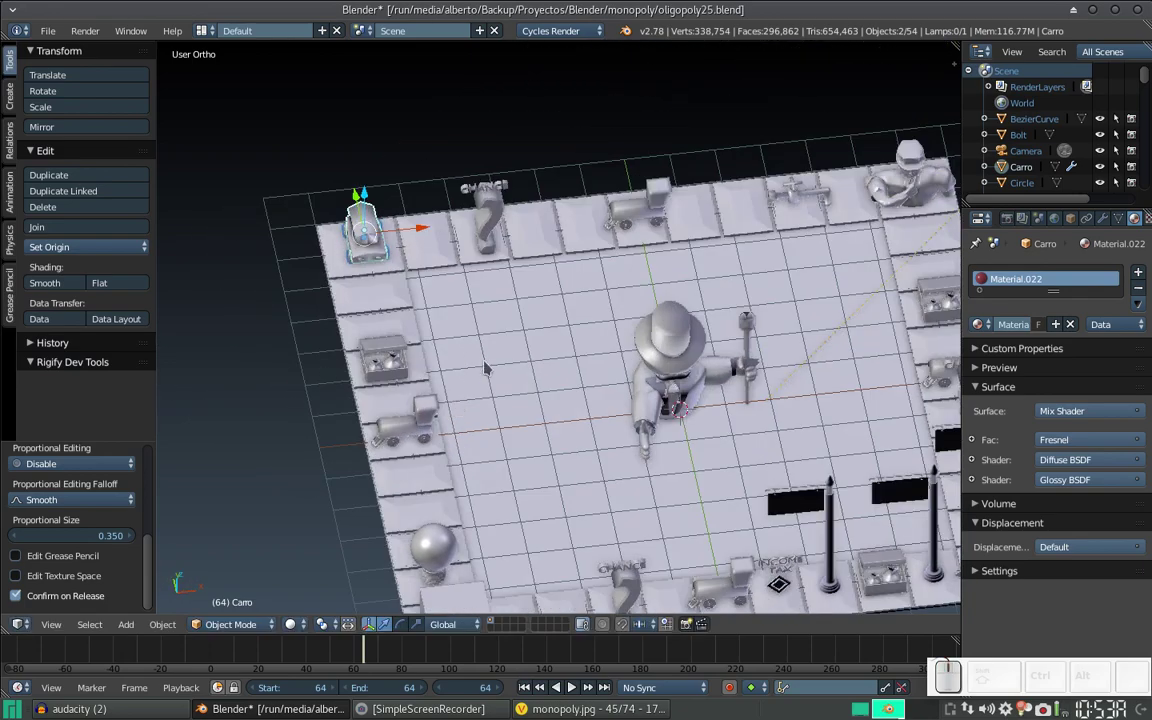
Step: Rotate the car token about Z, scale it up slightly and slide it flat into the top-left corner square
{"action": "key", "text": "r"}
{"action": "key", "text": "z"}
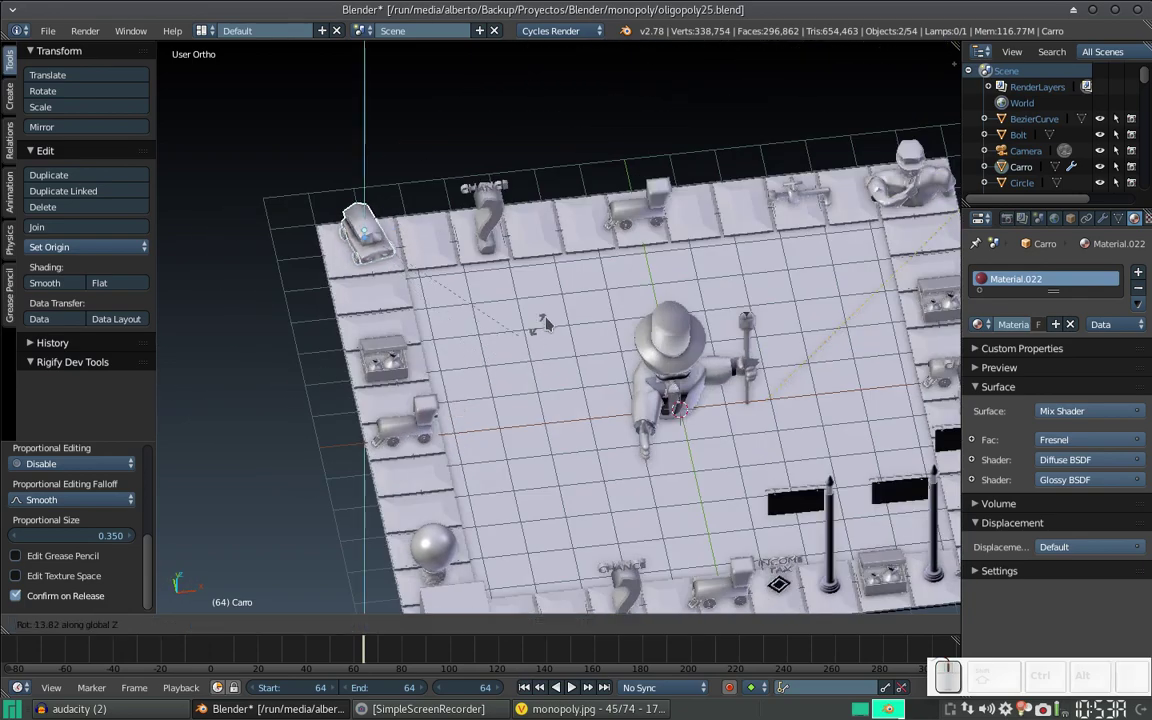
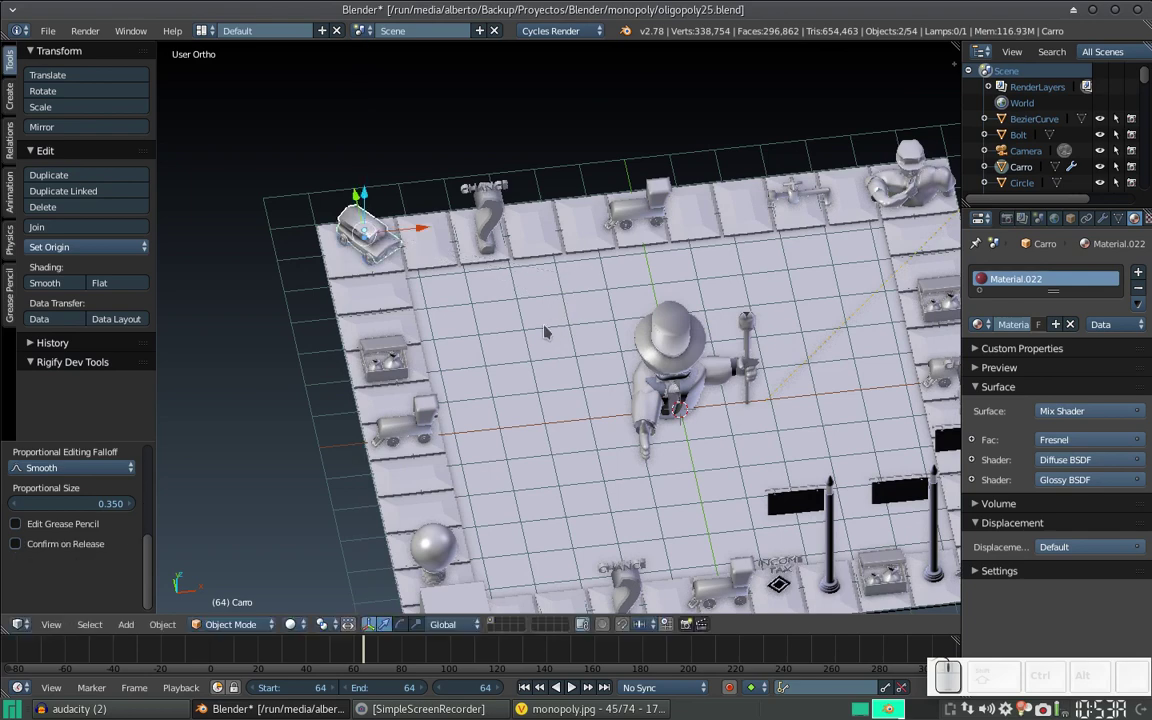
{"action": "key", "text": "s"}
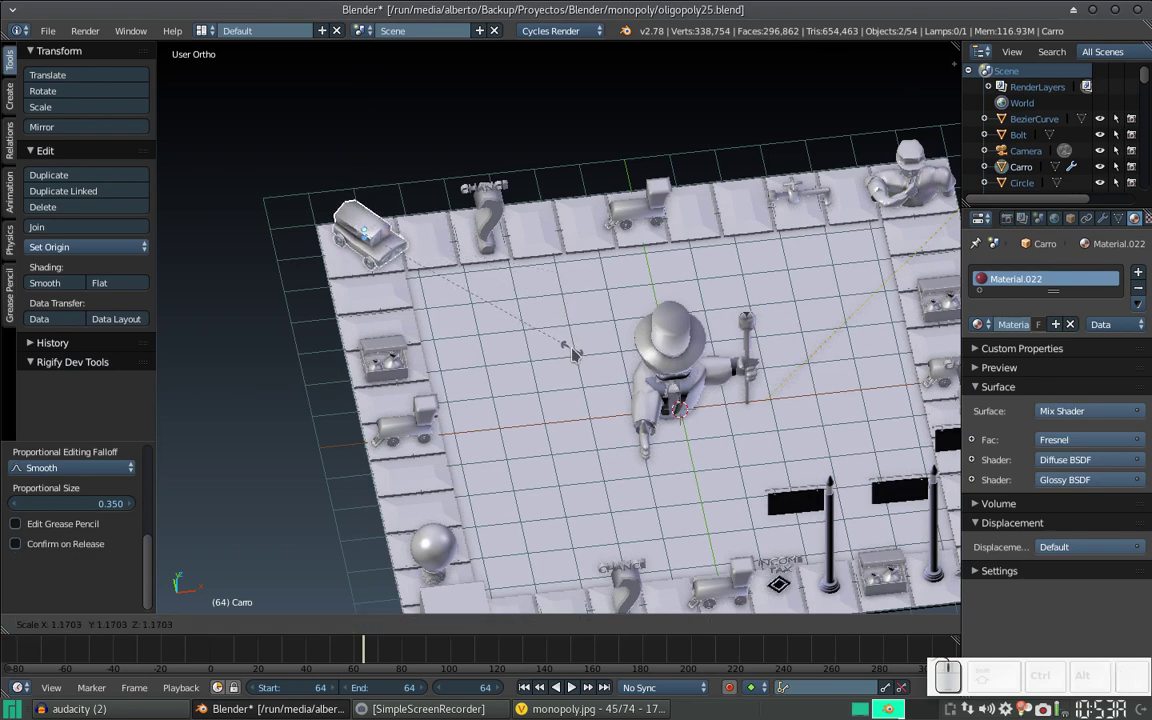
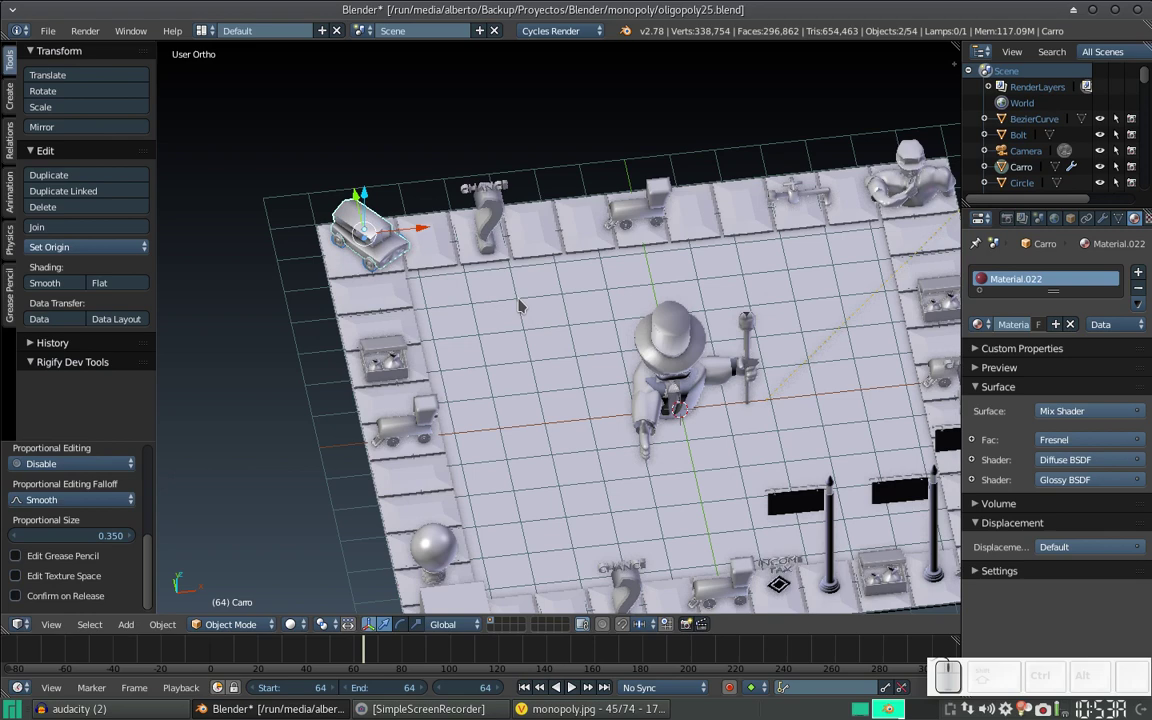
{"action": "key", "text": "g"}
{"action": "key", "text": "shift+z"}
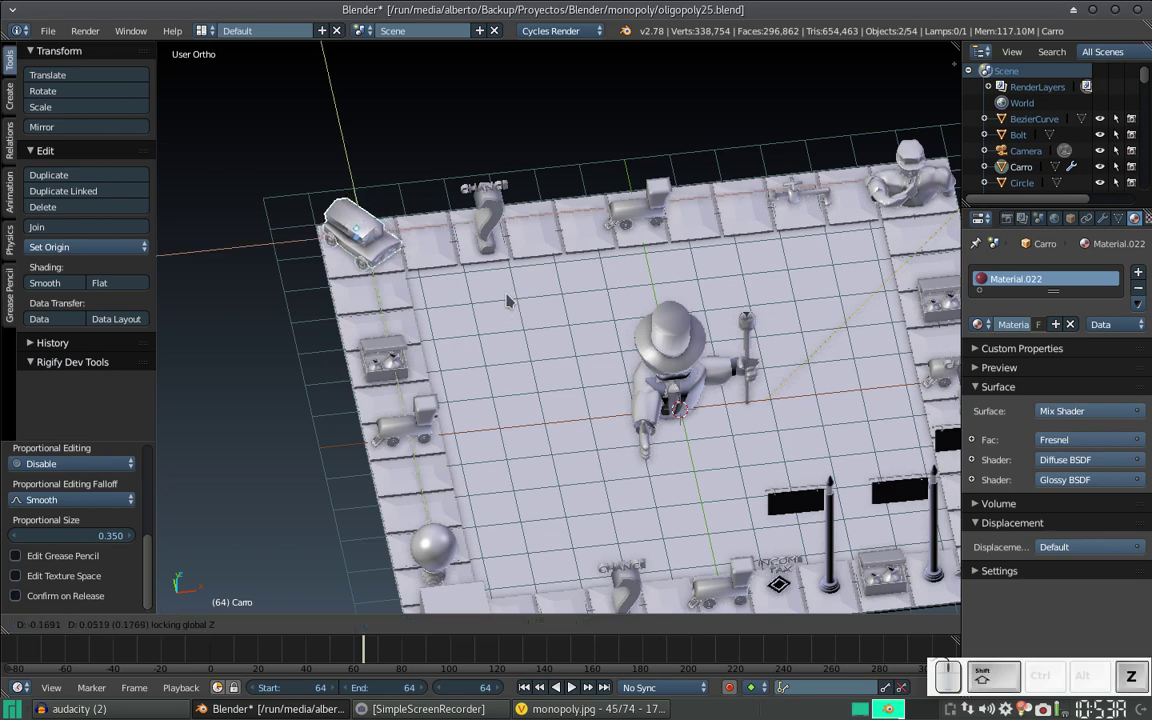
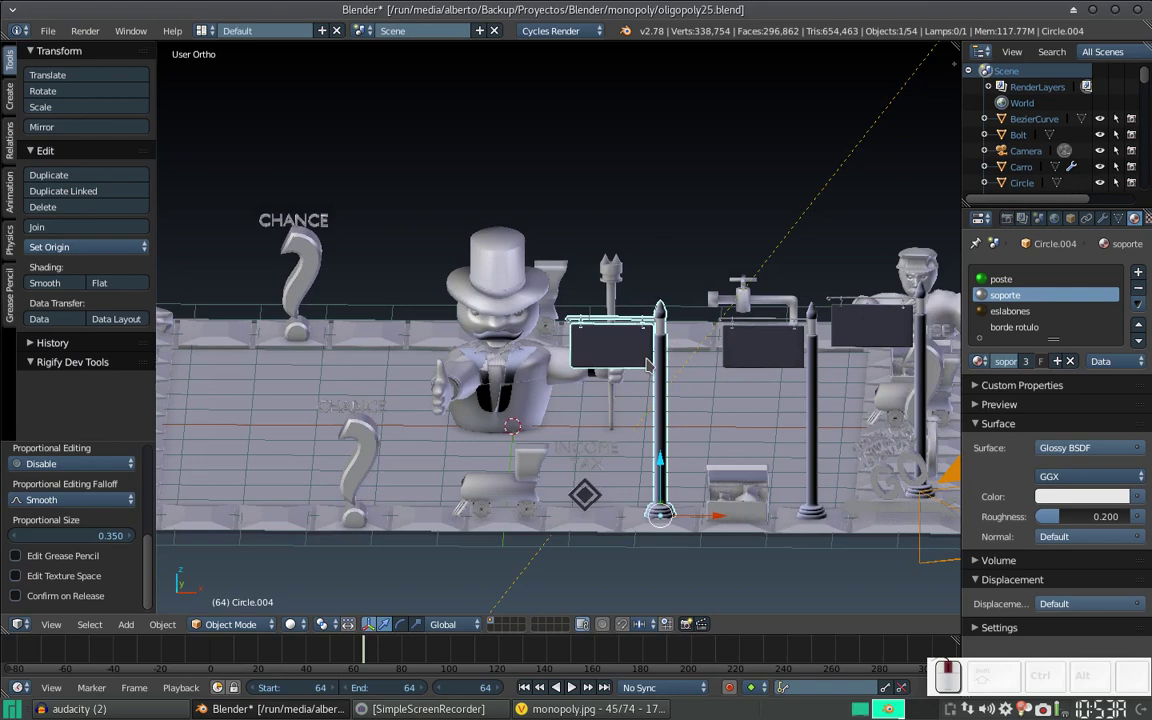
Step: Select the signposts beside INCOME TAX together and scale them down to about 0.85
{"action": "right_click", "coordinate": [767, 307]}
{"action": "right_click", "coordinate": [854, 294]}
{"action": "scroll", "scroll_direction": "down", "scroll_amount": 3}
{"action": "middle_click", "coordinate": [816, 317]}
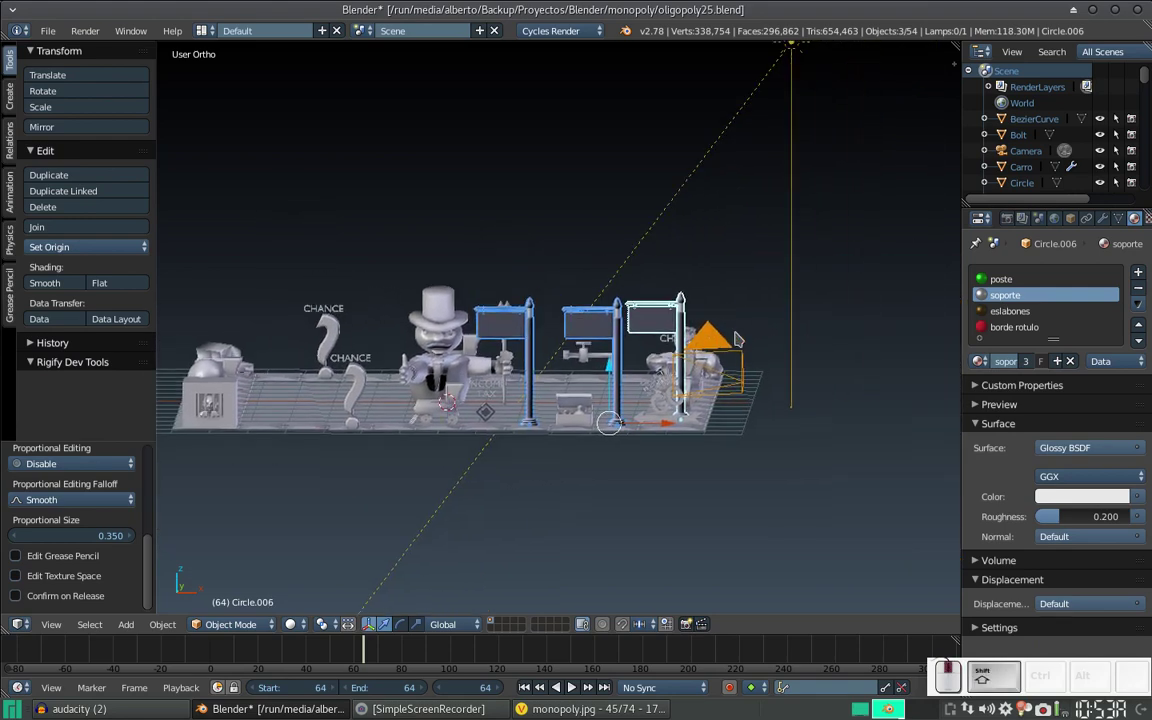
{"action": "key", "text": "s"}
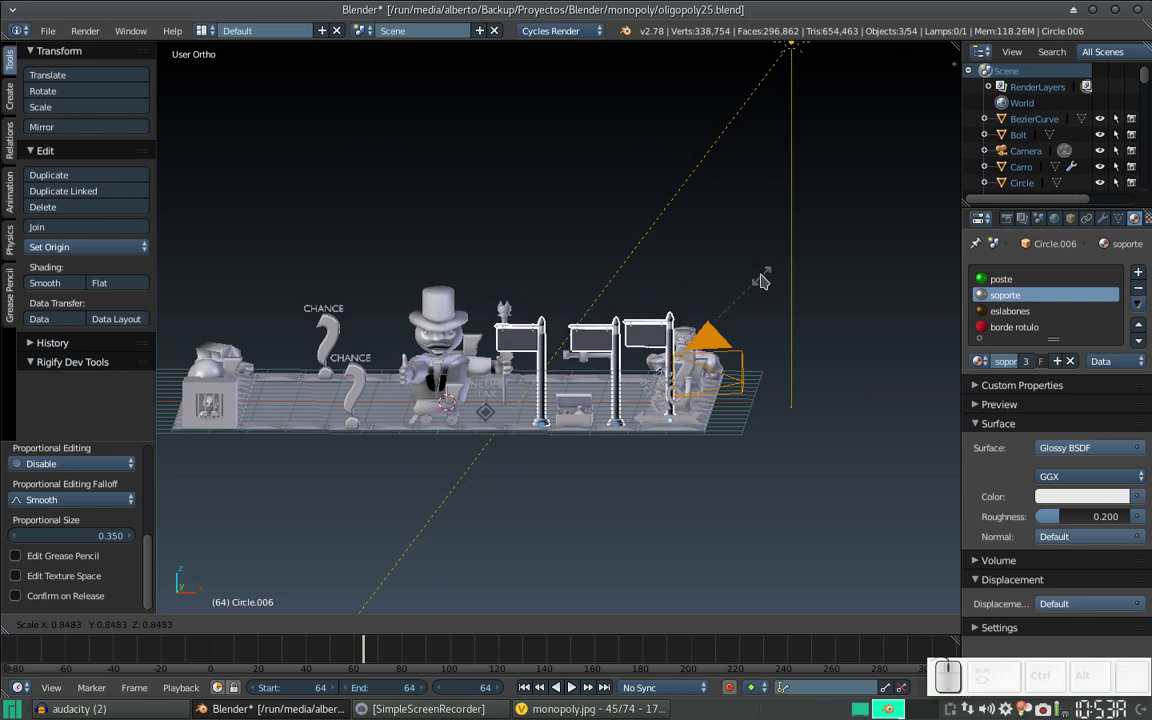
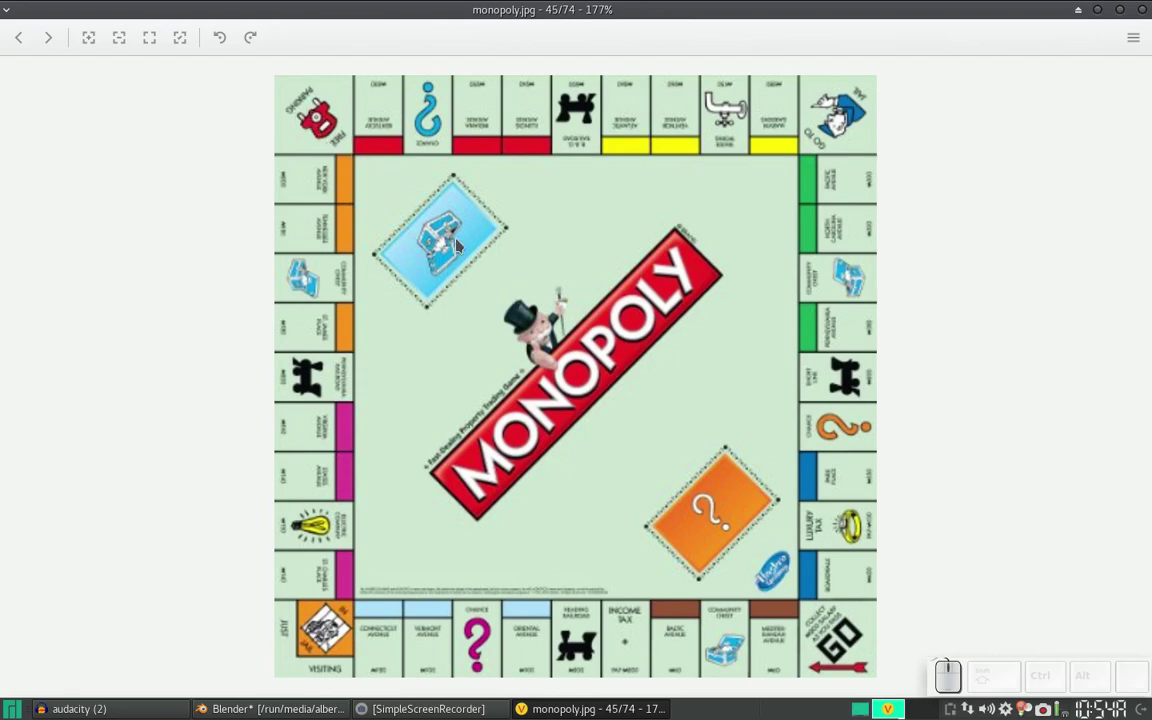
Step: Switch from the monopoly.jpg reference back to the Blender board scene
{"action": "key", "text": "alt+Tab"}
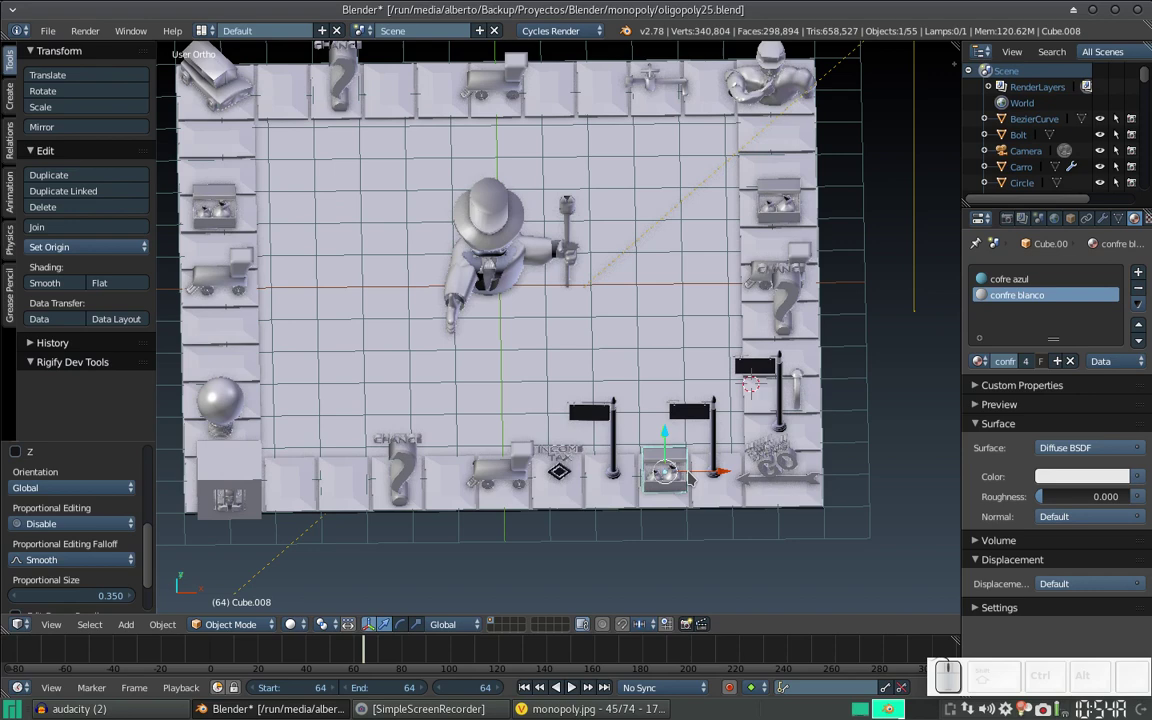
Step: Drag the duplicated treasure chest flat along the board toward the upper-left inner area
{"action": "key", "text": "g"}
{"action": "key", "text": "shift+z"}
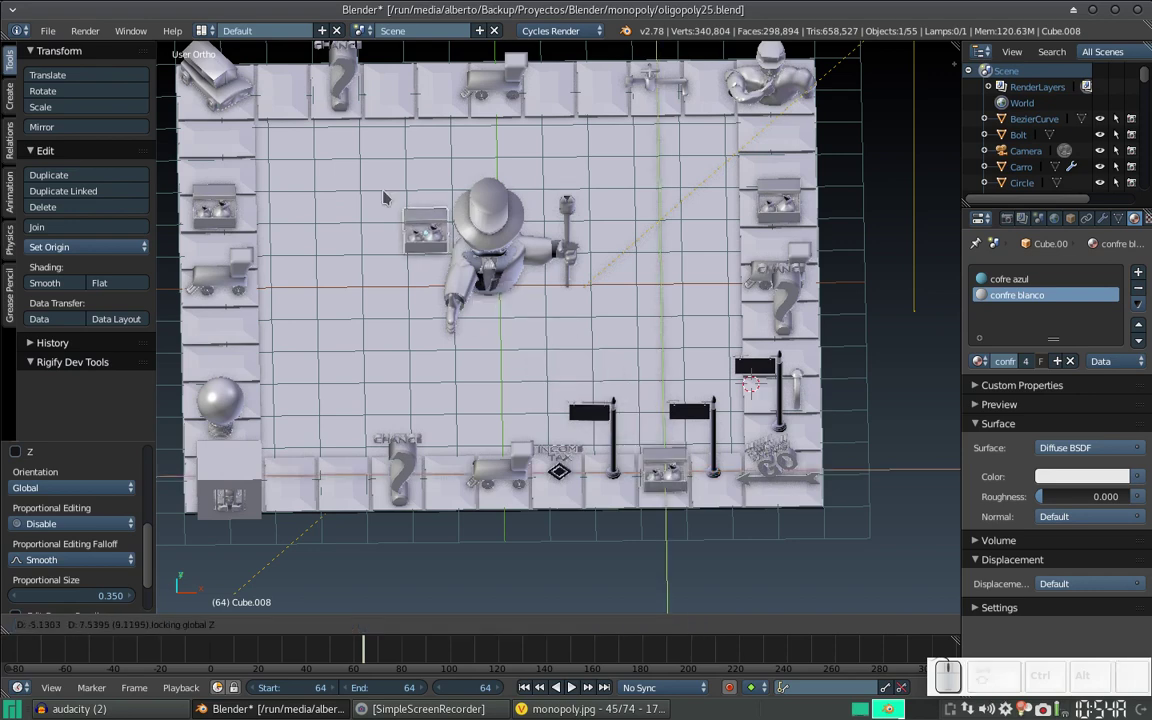
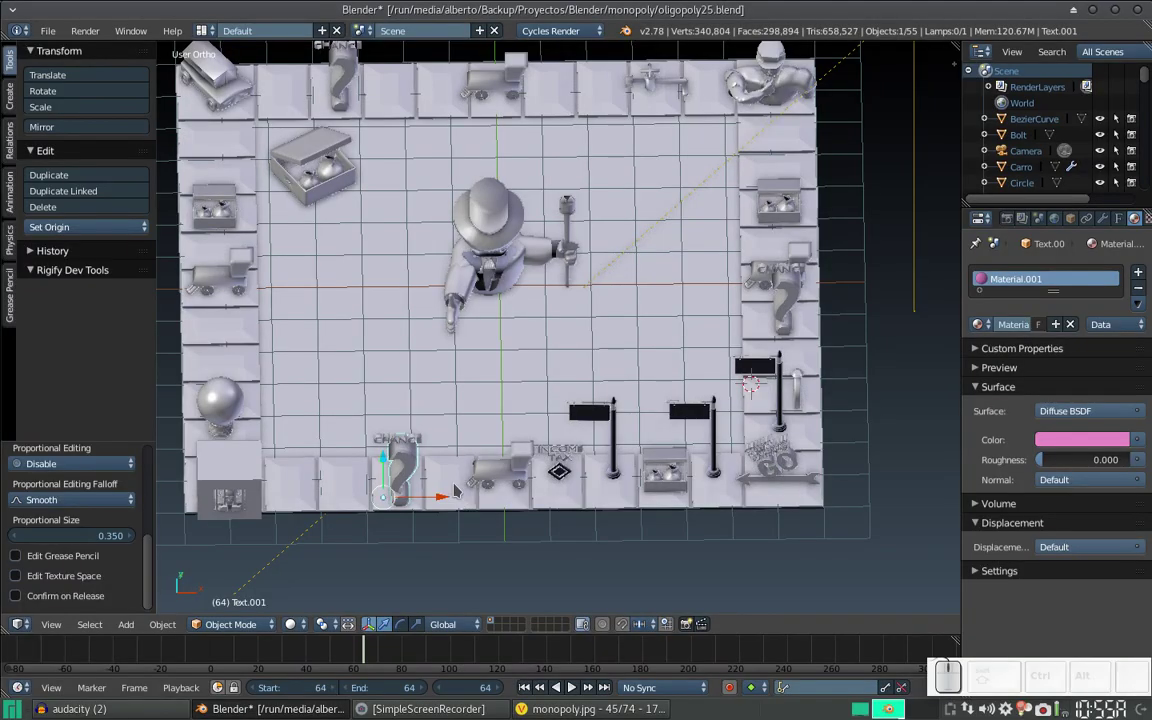
Step: Duplicate the Chance question mark and drag the copy flat across the board toward the lower-right area
{"action": "key", "text": "shift+d"}
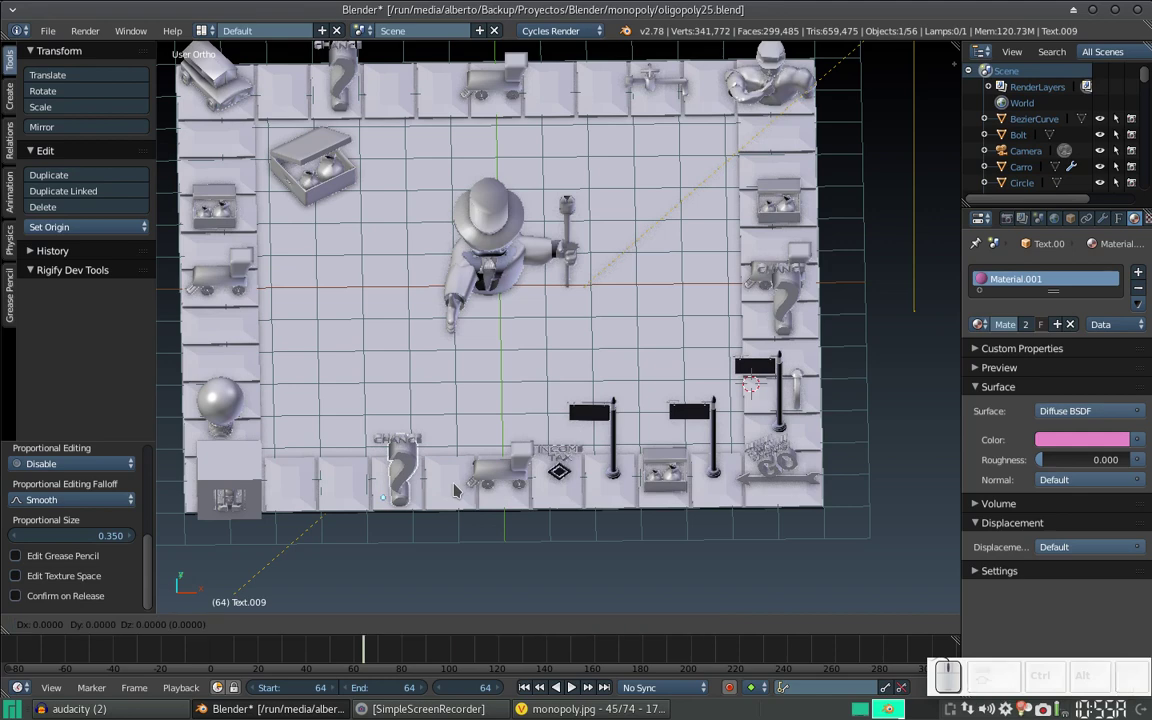
{"action": "key", "text": "Return"}
{"action": "key", "text": "g"}
{"action": "key", "text": "shift+z"}
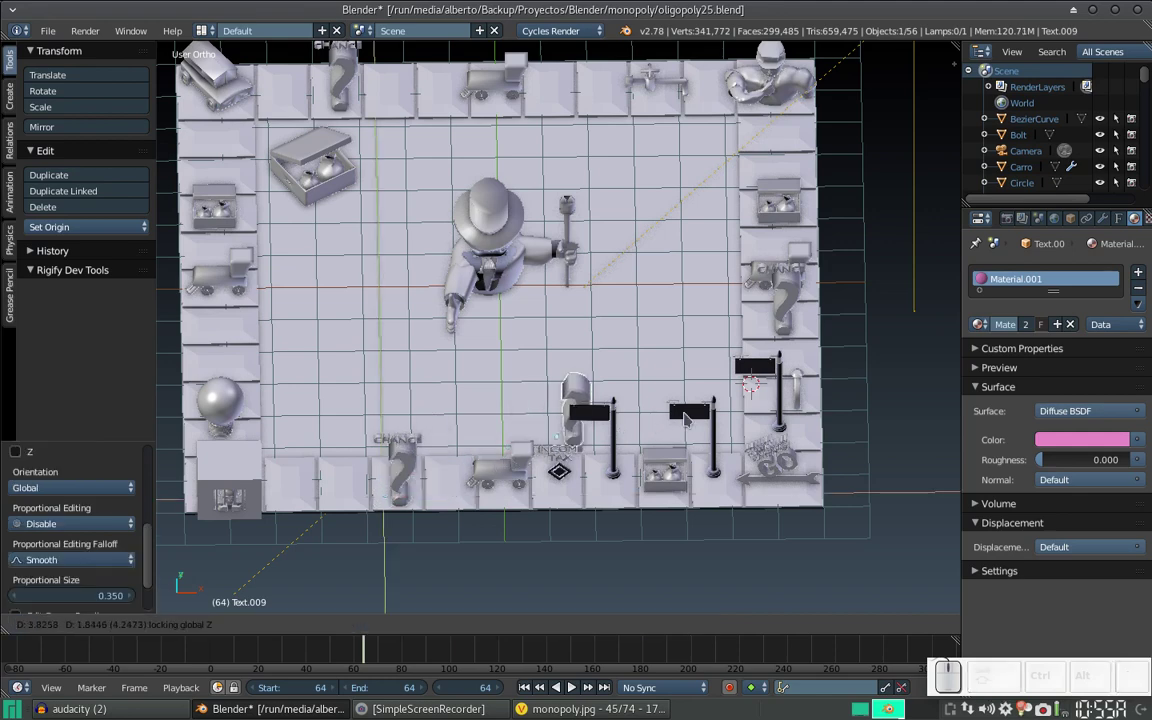
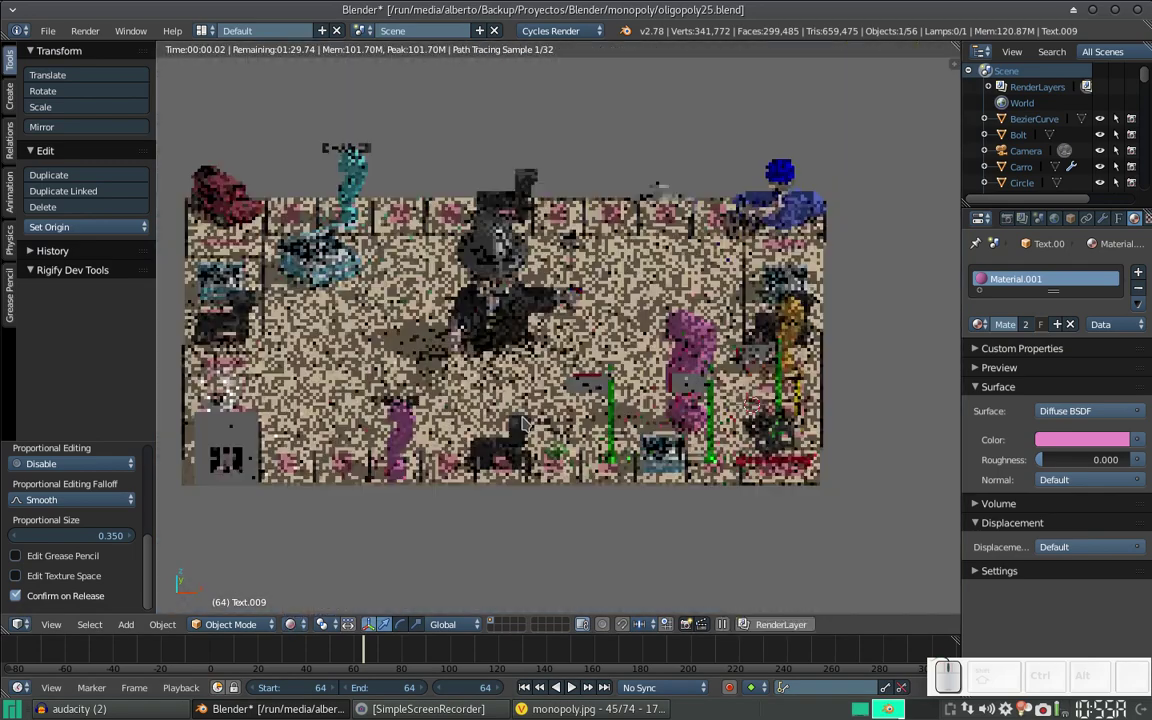
Step: From a low front view, select the large question mark and set its Diffuse colour to orange
{"action": "left_click_drag", "start_coordinate": [535, 424], "coordinate": [554, 396]}
{"action": "scroll", "scroll_direction": "up", "scroll_amount": 3}
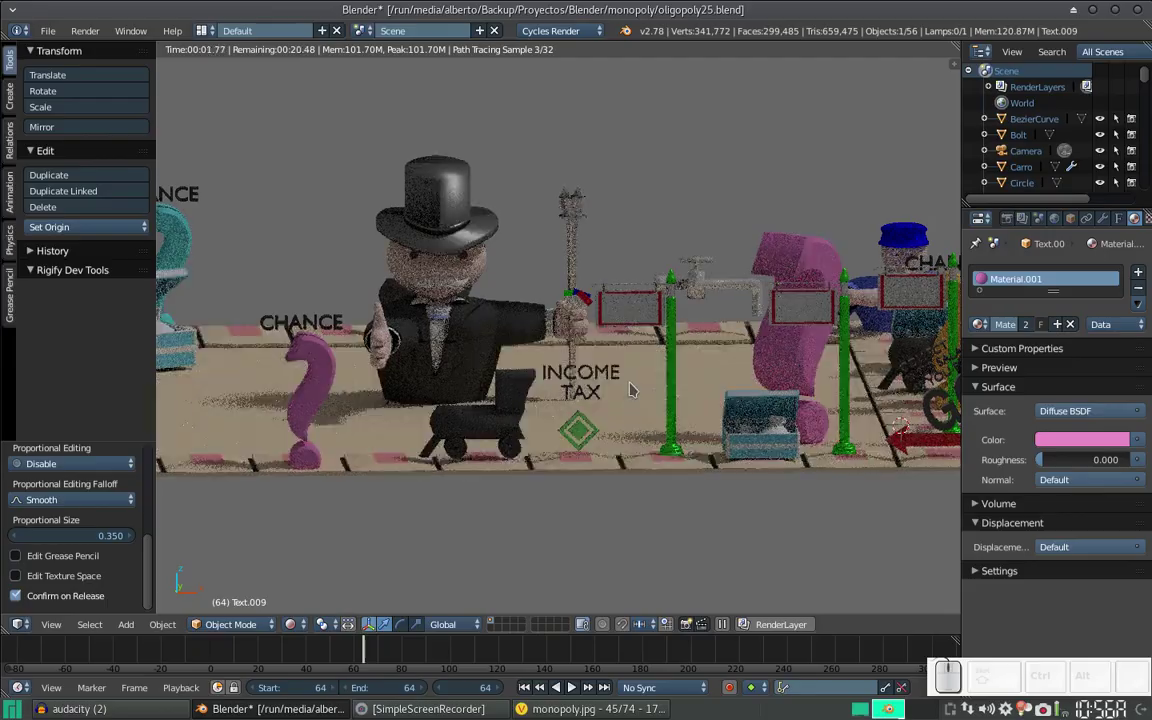
{"action": "key", "text": "alt+Tab"}
{"action": "key", "text": "alt+Tab"}
{"action": "right_click", "coordinate": [810, 251]}
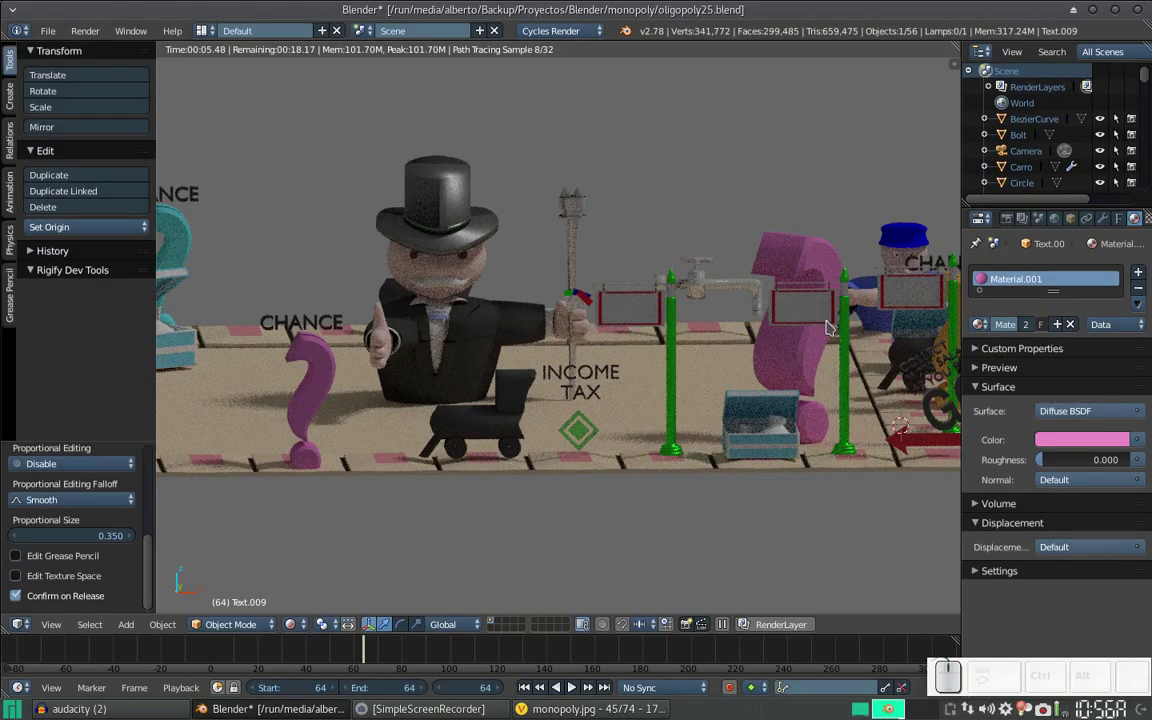
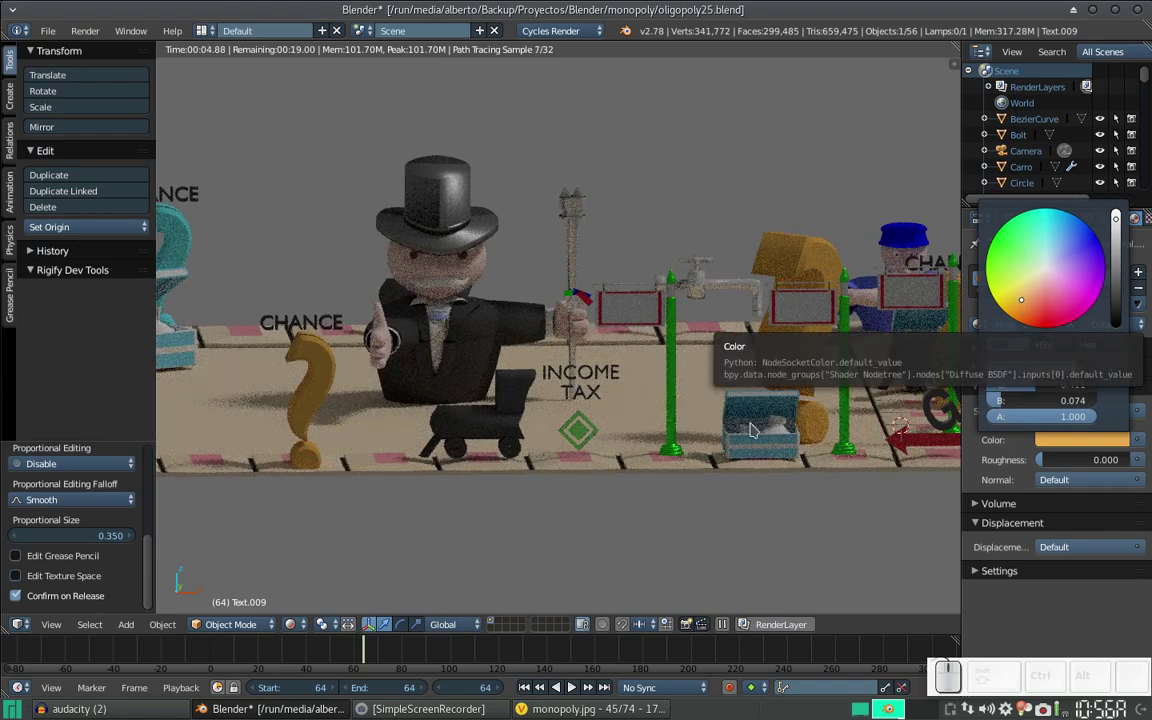
{"action": "key", "text": "Escape"}
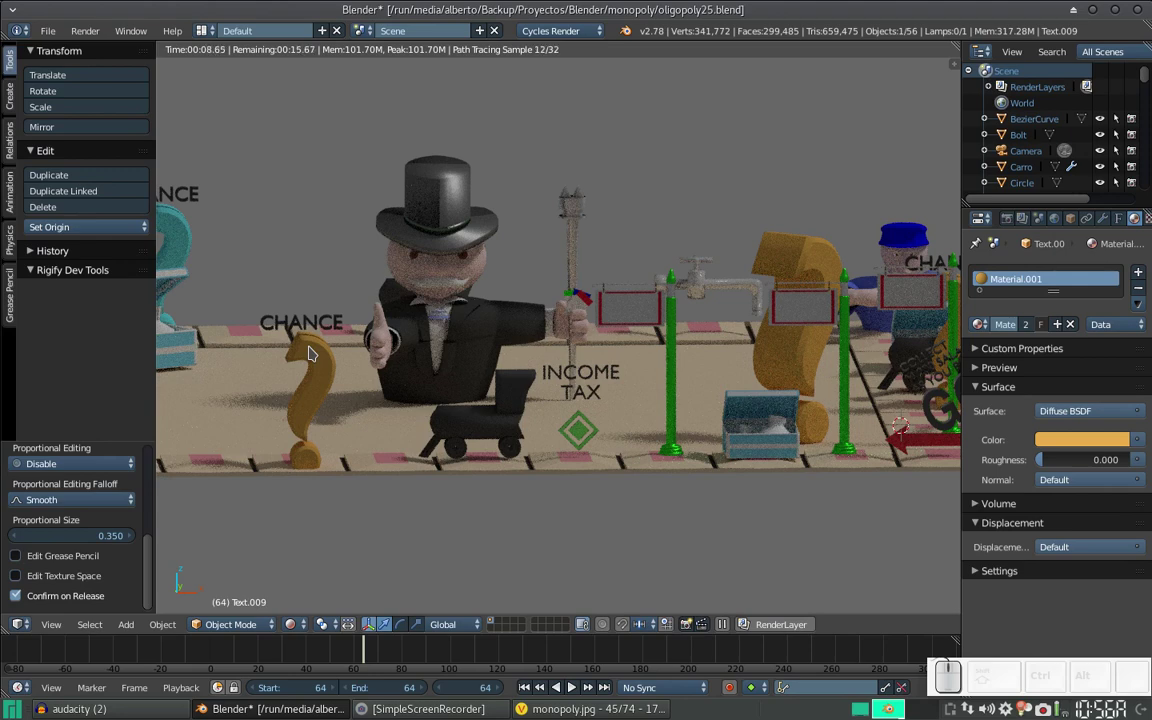
Step: Save the scene as the next file version, oligopoly26
{"action": "key", "text": "ctrl+shift+s"}
{"action": "key", "text": "KP_Add"}
{"action": "key", "text": "KP_Enter"}
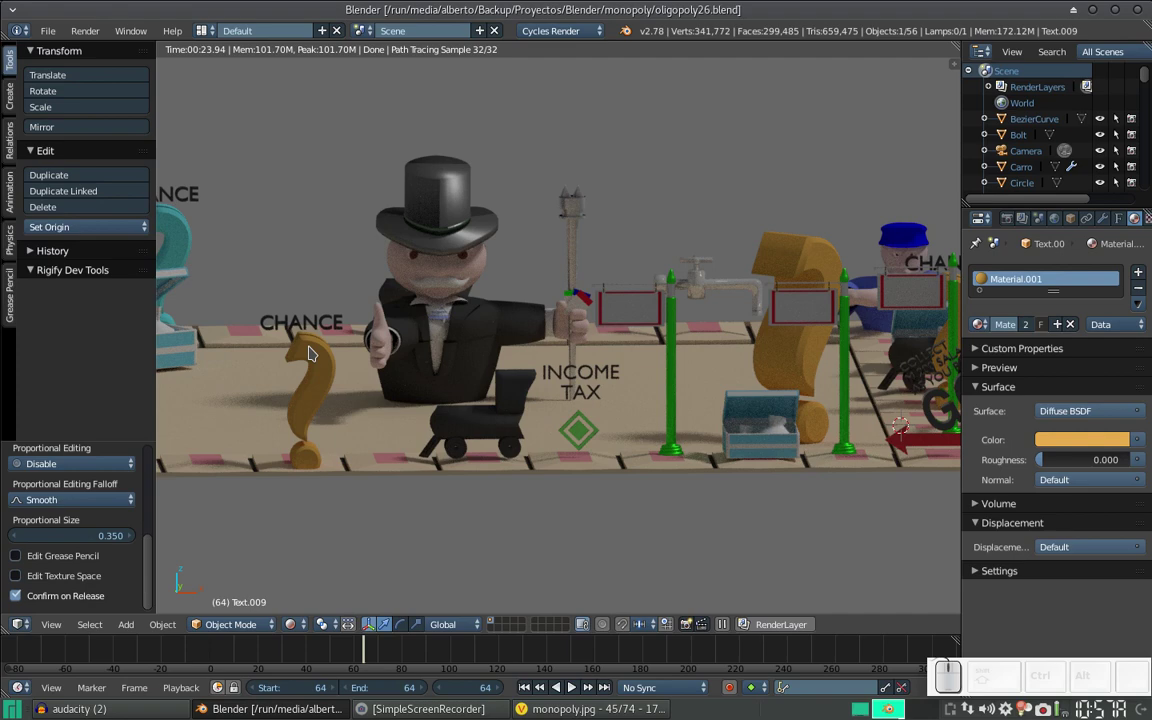
Step: Colour the small Chance question mark pink and give the large Text.009 copy its own single-user material
{"action": "scroll", "scroll_direction": "down", "scroll_amount": 3}
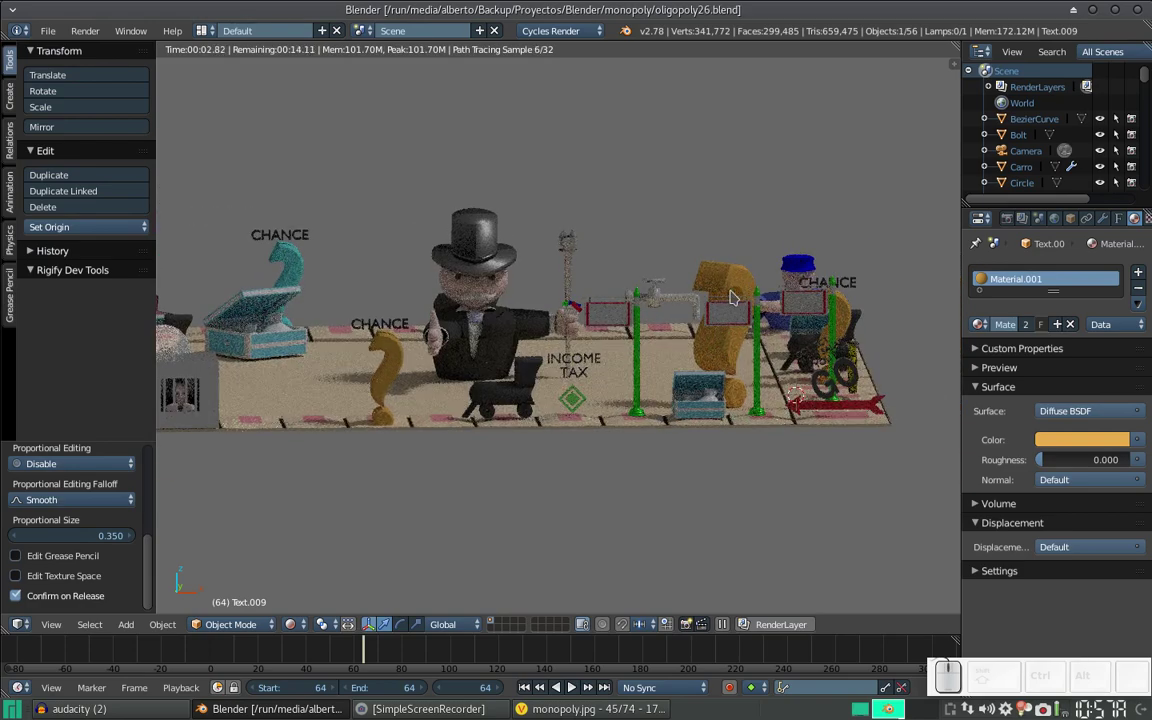
{"action": "right_click", "coordinate": [393, 356]}
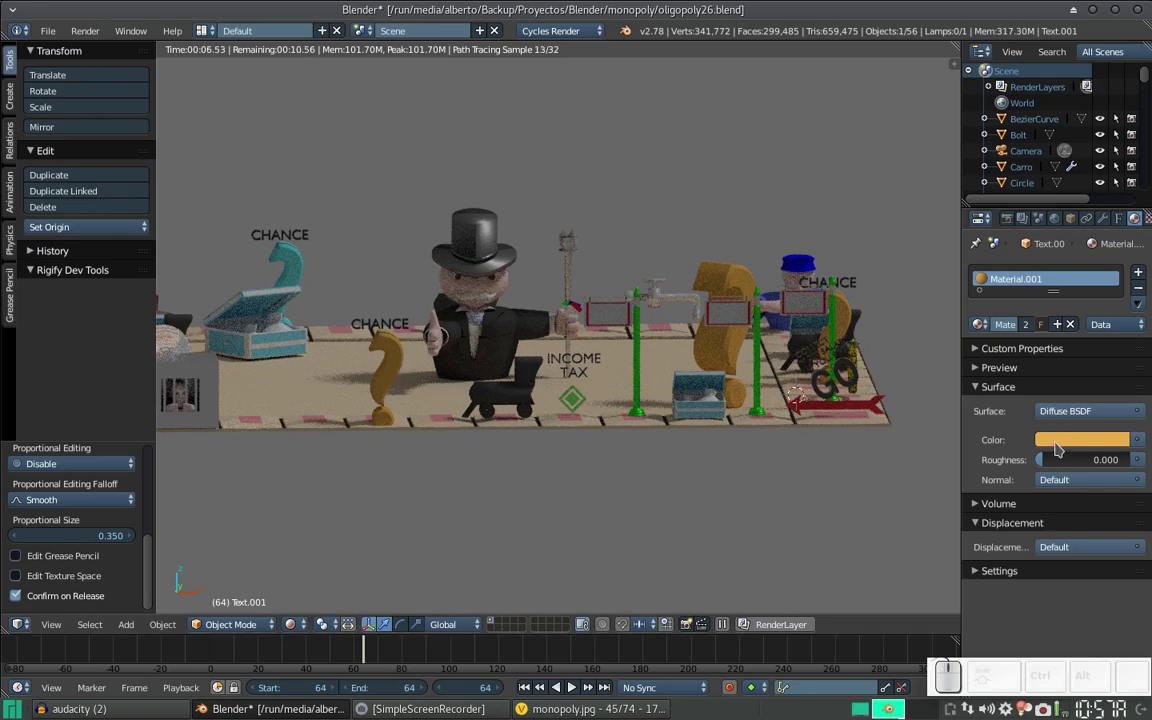
{"action": "left_click", "coordinate": [1061, 435]}
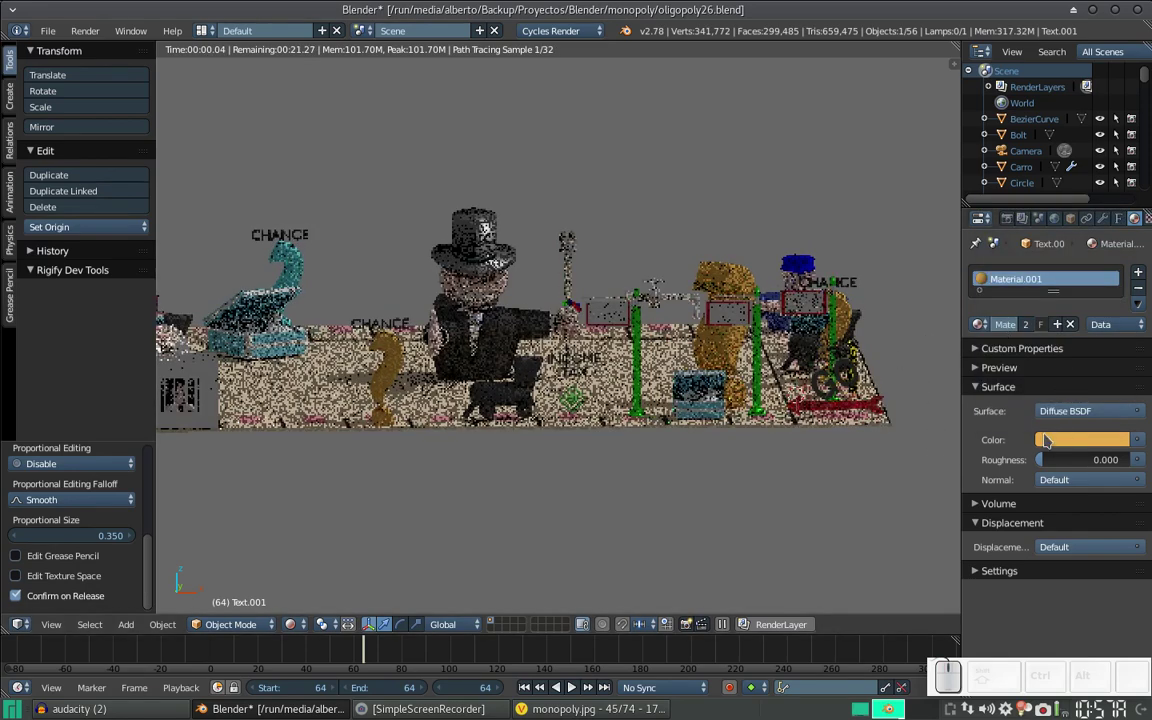
{"action": "left_click", "coordinate": [1047, 433]}
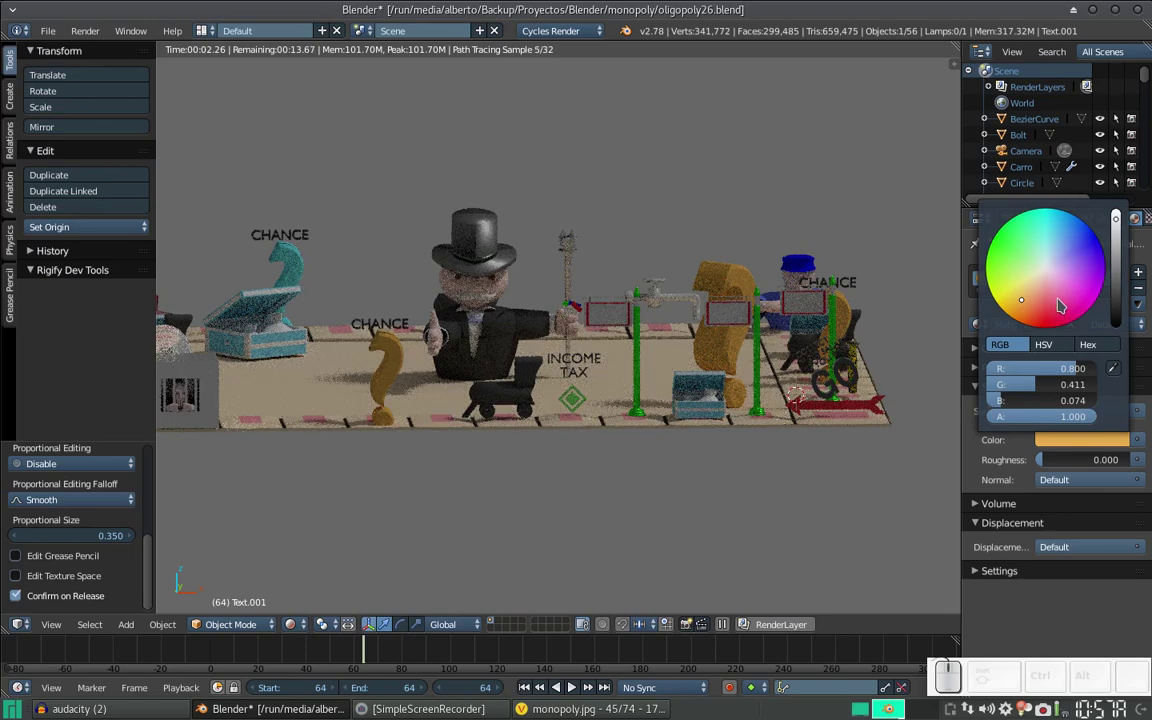
{"action": "left_click", "coordinate": [1061, 298]}
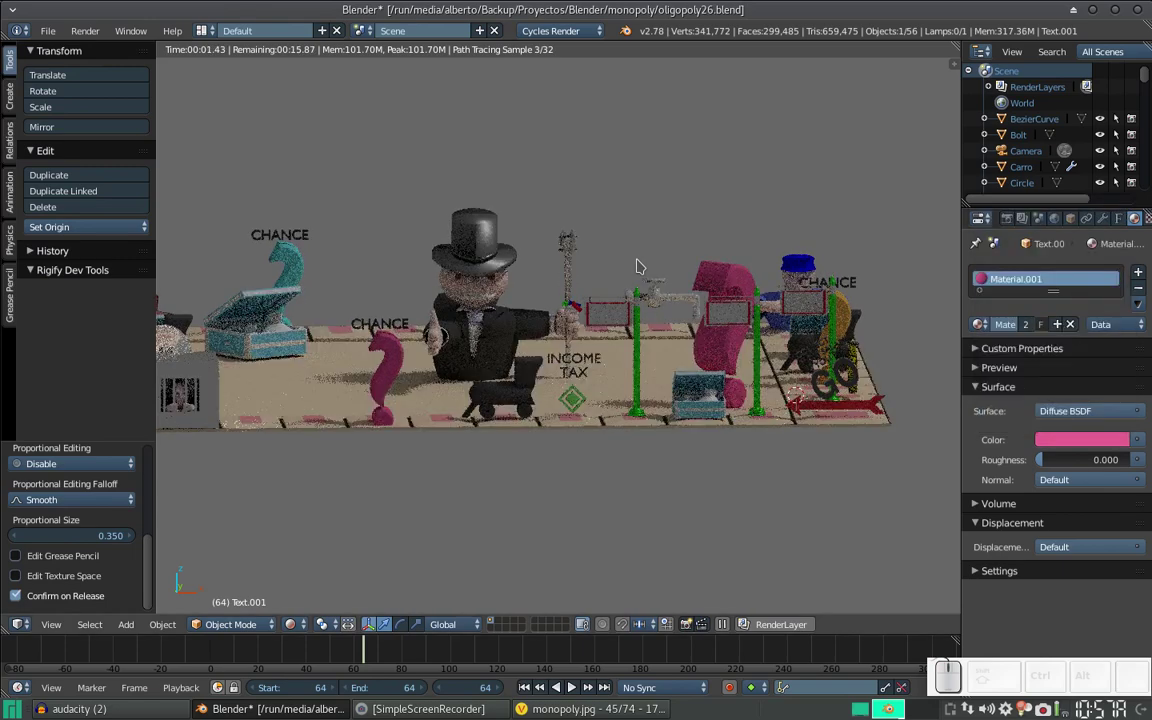
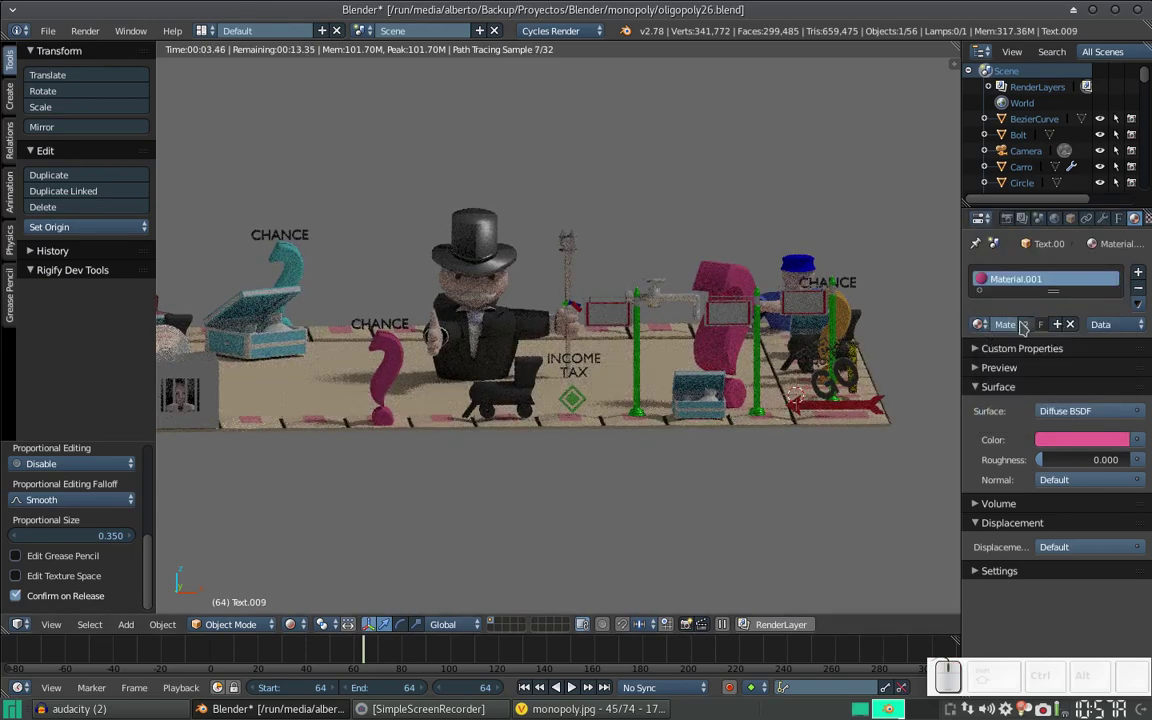
{"action": "left_click", "coordinate": [1028, 326]}
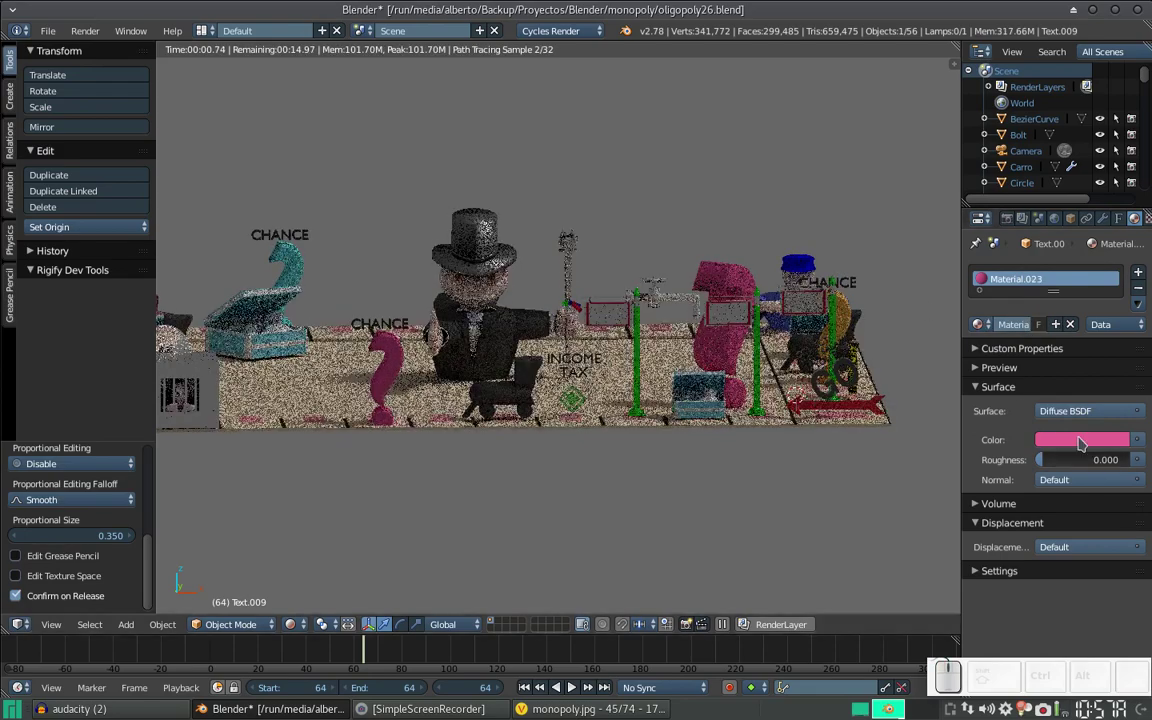
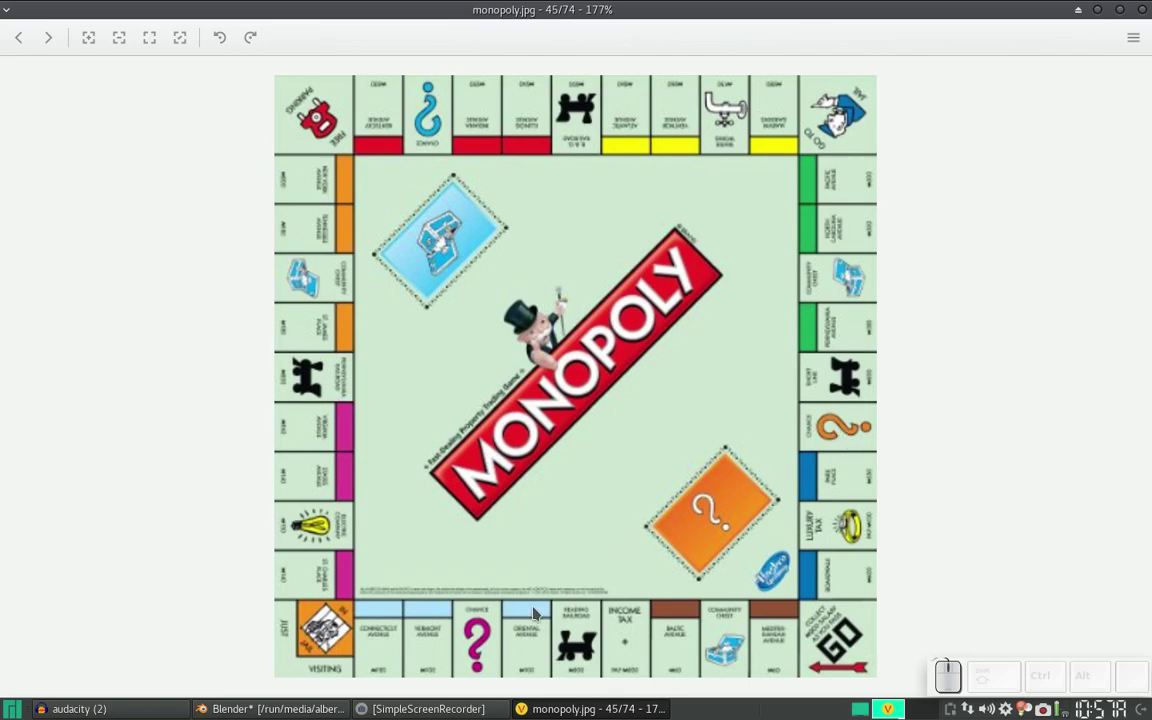
Step: Check the monopoly.jpg reference, save the scene, and return to the rendered Blender board
{"action": "key", "text": "alt+Tab"}
{"action": "left_click_drag", "start_coordinate": [627, 388], "coordinate": [650, 350]}
{"action": "key", "text": "ctrl+s"}
{"action": "left_click", "coordinate": [651, 349]}
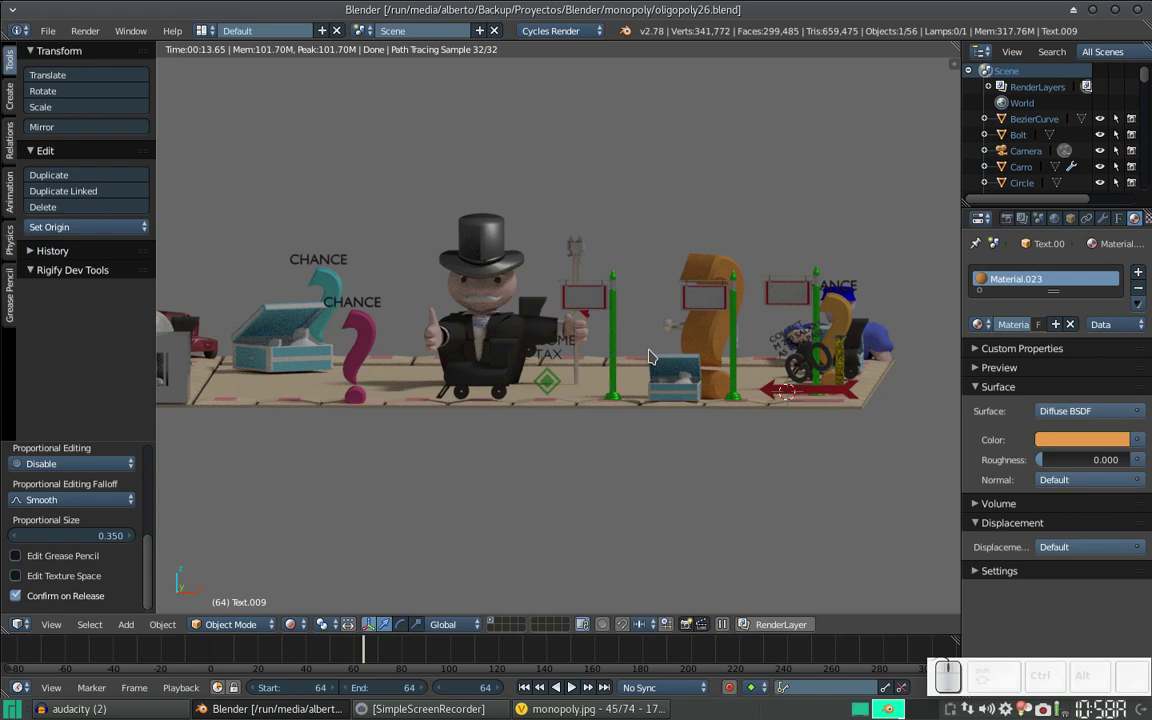
Step: Zoom out to a top-down overview of the whole board in the Cycles rendered viewport
{"action": "scroll", "scroll_direction": "down", "scroll_amount": 3}
{"action": "left_click", "coordinate": [702, 339]}
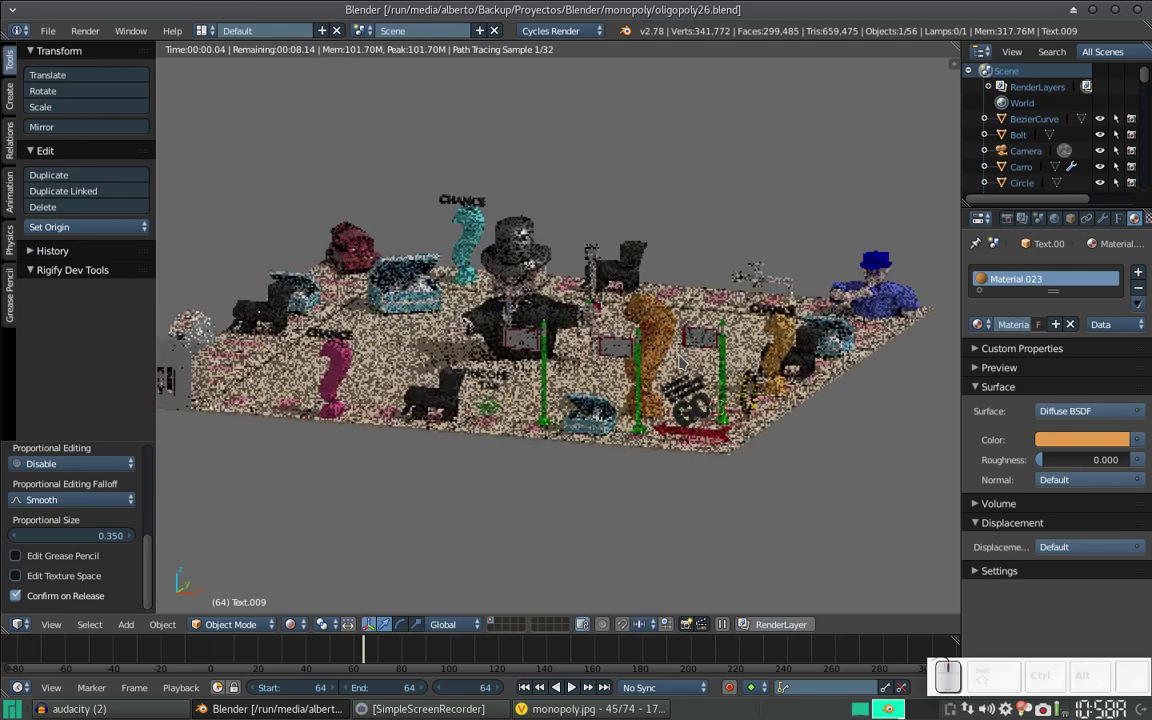
{"action": "scroll", "scroll_direction": "up", "scroll_amount": 3}
{"action": "scroll", "scroll_direction": "down", "scroll_amount": 3}
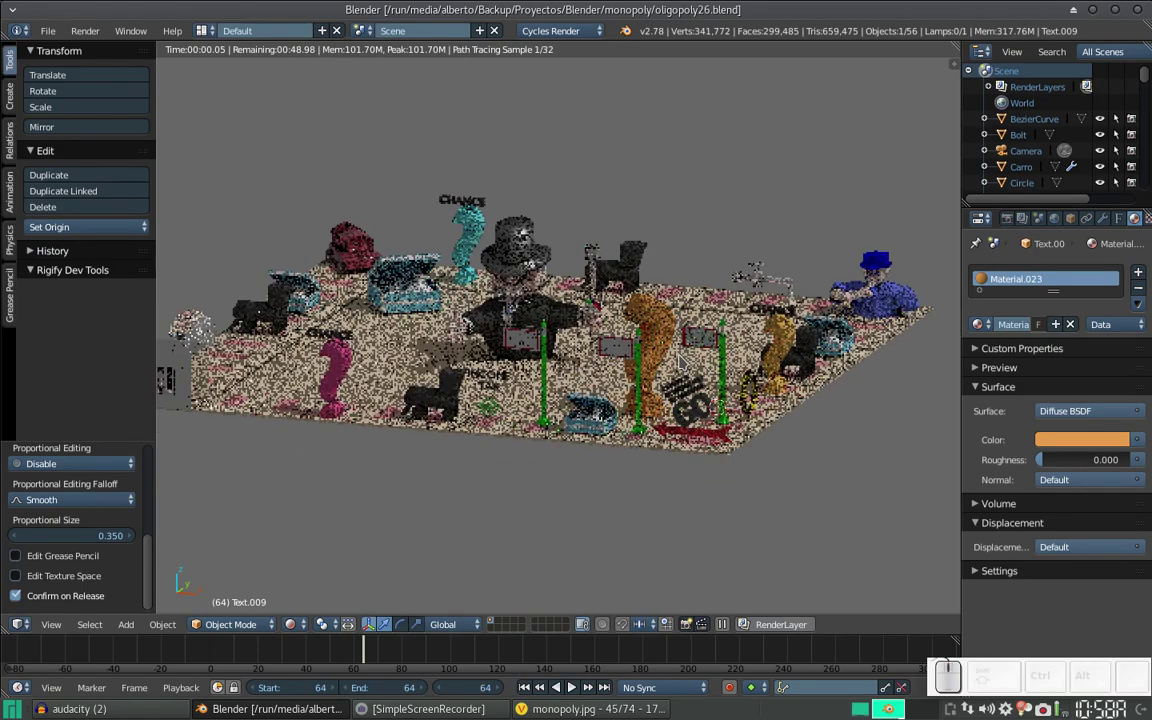